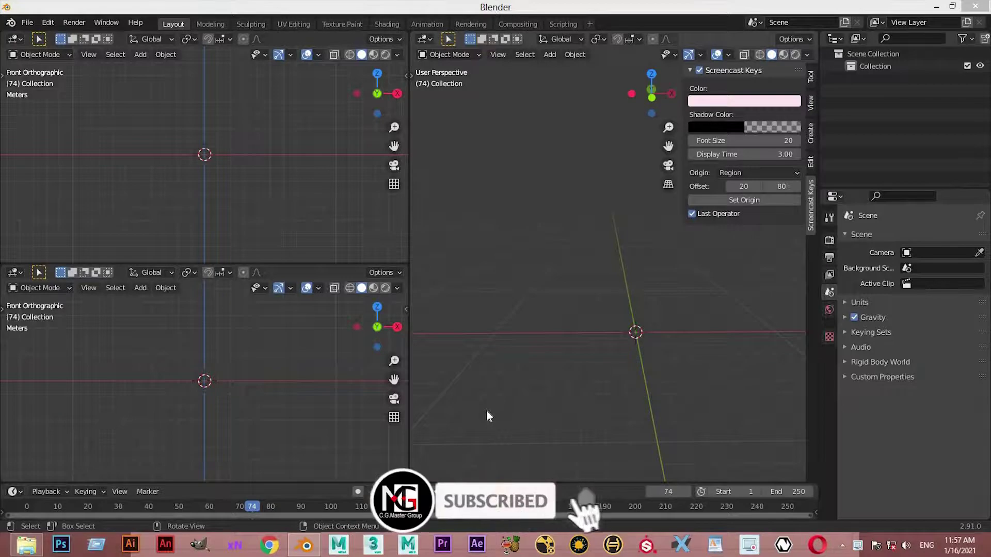
# Toggle the sidebar and toolbar in the perspective viewport, leaving the tool settings shown.
pyautogui.press('n')
pyautogui.press('n')
pyautogui.click(814, 203)
pyautogui.press('t')
pyautogui.press('t')
pyautogui.click(816, 209)
pyautogui.press('t')
pyautogui.click(694, 281)
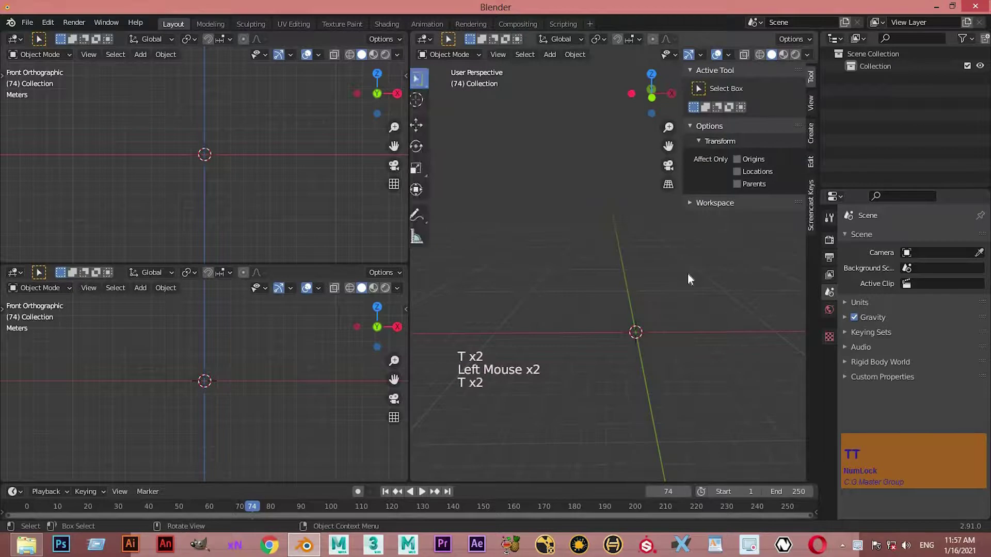
pyautogui.press('n')
# Hide the screencast-keys settings and bring up the Add menu in the front viewport with Shift+A.
pyautogui.click(5, 142)
pyautogui.click(54, 217)
pyautogui.rightClick(89, 153)
pyautogui.rightClick(89, 165)
pyautogui.doubleClick(209, 166)
pyautogui.press('shift+s')
pyautogui.rightClick(205, 166)
pyautogui.press('shift+a')
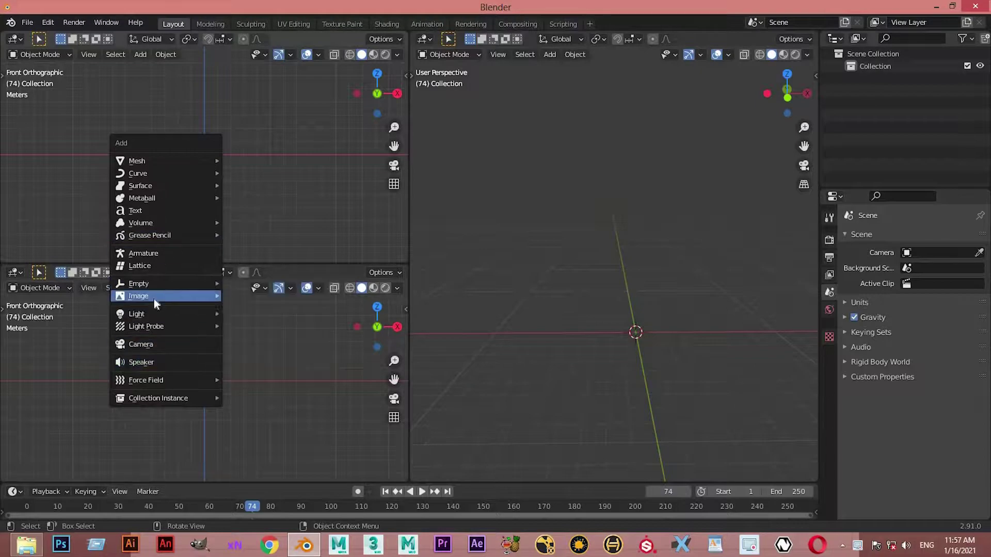
# Add Front.jpg as a reference image and set the lower viewport to the Right view.
pyautogui.click(296, 345)
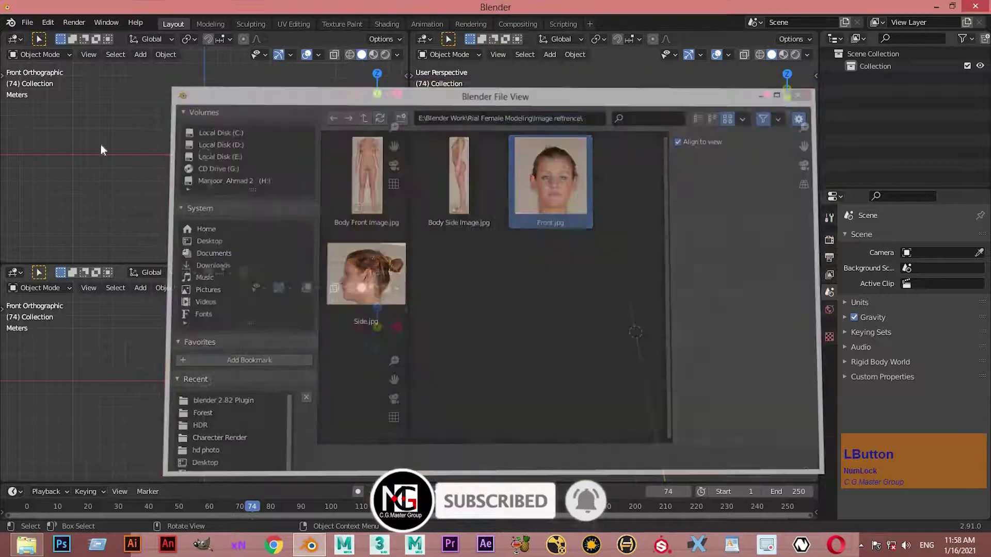
pyautogui.scroll(3)
pyautogui.doubleClick(92, 106)
pyautogui.press('KP_3')
pyautogui.click(40, 313)
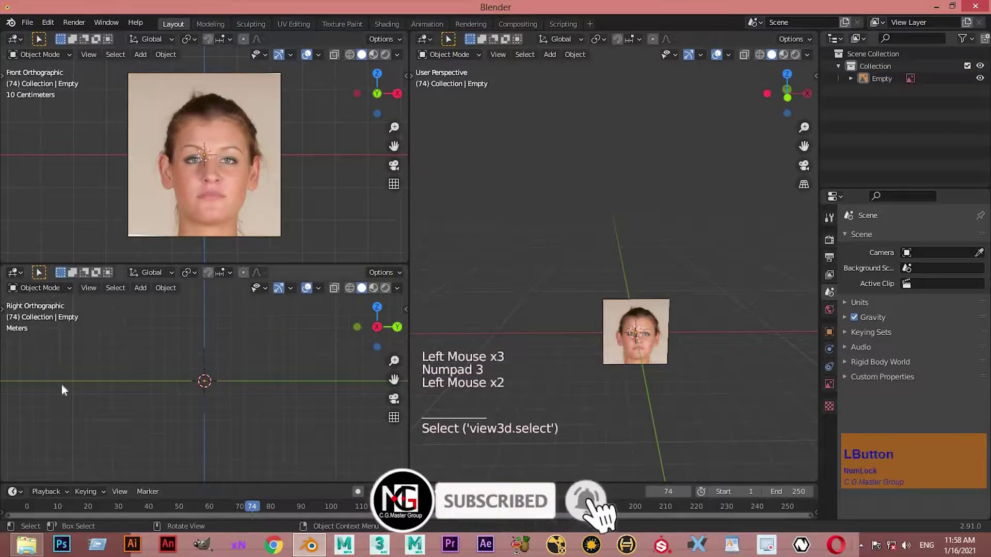
# Add the side profile photo as a second reference image in the right-side view.
pyautogui.press('shift+a')
pyautogui.click(335, 386)
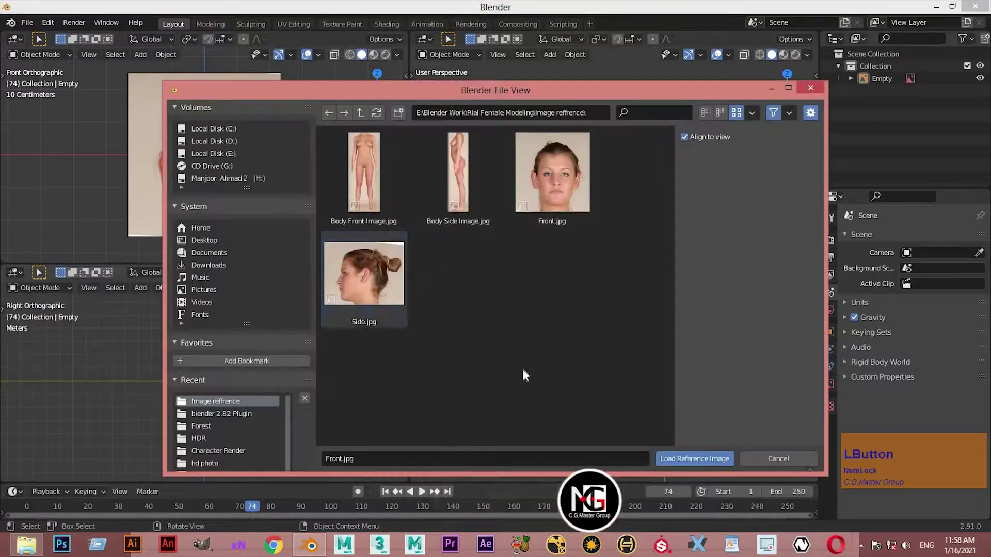
pyautogui.scroll(3)
pyautogui.click(680, 240)
pyautogui.scroll(3)
pyautogui.middleClick(717, 242)
pyautogui.middleClick(738, 238)
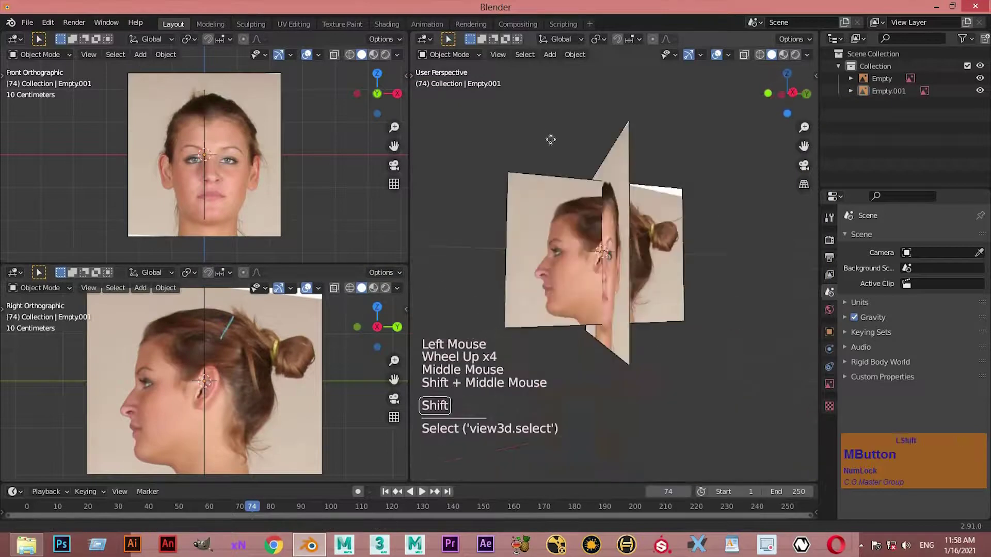
# Add a mesh plane to the scene and scale it up large.
pyautogui.click(236, 202)
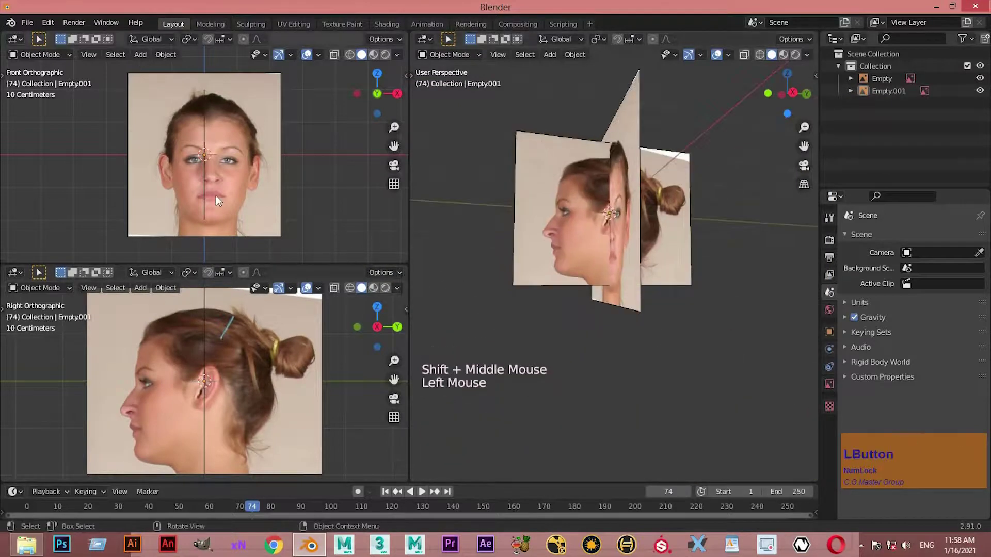
pyautogui.press('shift+a')
pyautogui.click(243, 56)
pyautogui.press('s')
pyautogui.click(451, 424)
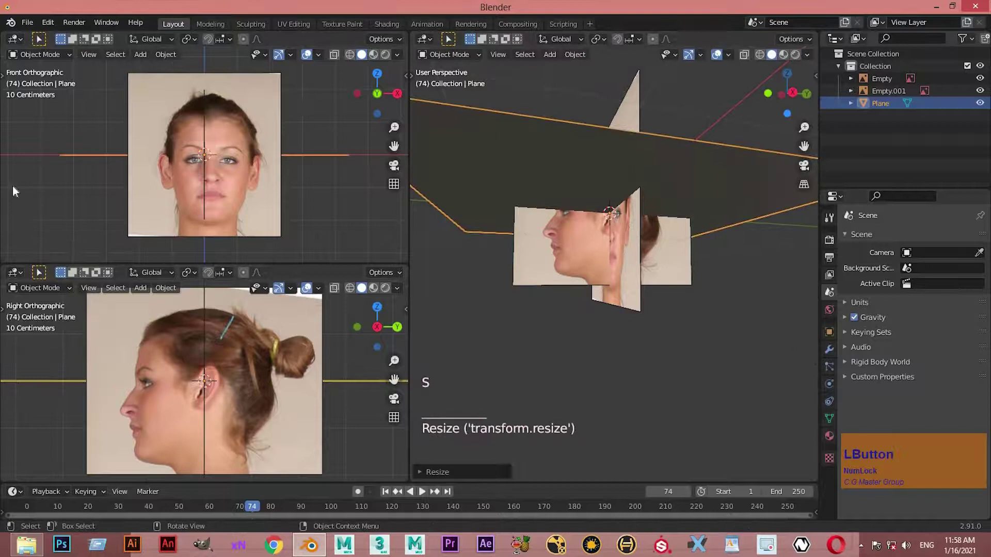
pyautogui.press('z')
pyautogui.press('z')
pyautogui.press('z')
pyautogui.click(218, 143)
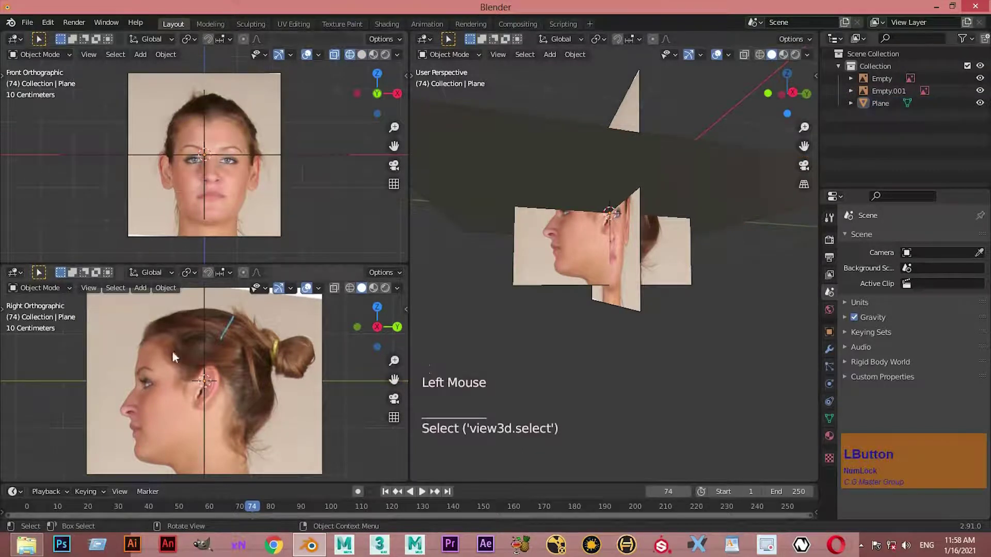
pyautogui.press('z')
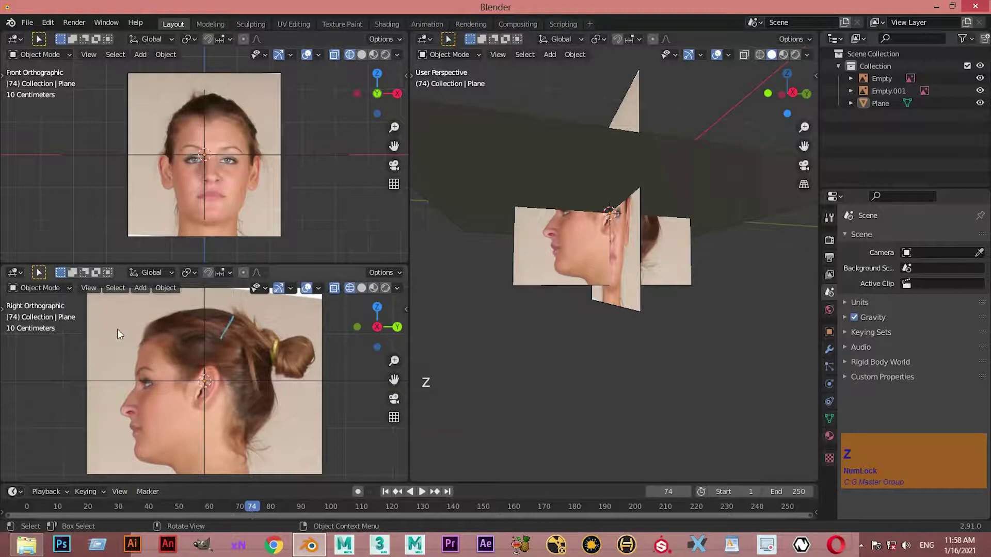
# Select both reference photo empties and move them straight up above the plane.
pyautogui.scroll(-3)
pyautogui.scroll(3)
pyautogui.doubleClick(141, 346)
pyautogui.scroll(-3)
pyautogui.scroll(-3)
pyautogui.middleClick(682, 359)
pyautogui.middleClick(689, 317)
pyautogui.doubleClick(645, 284)
pyautogui.scroll(3)
pyautogui.click(603, 264)
pyautogui.scroll(3)
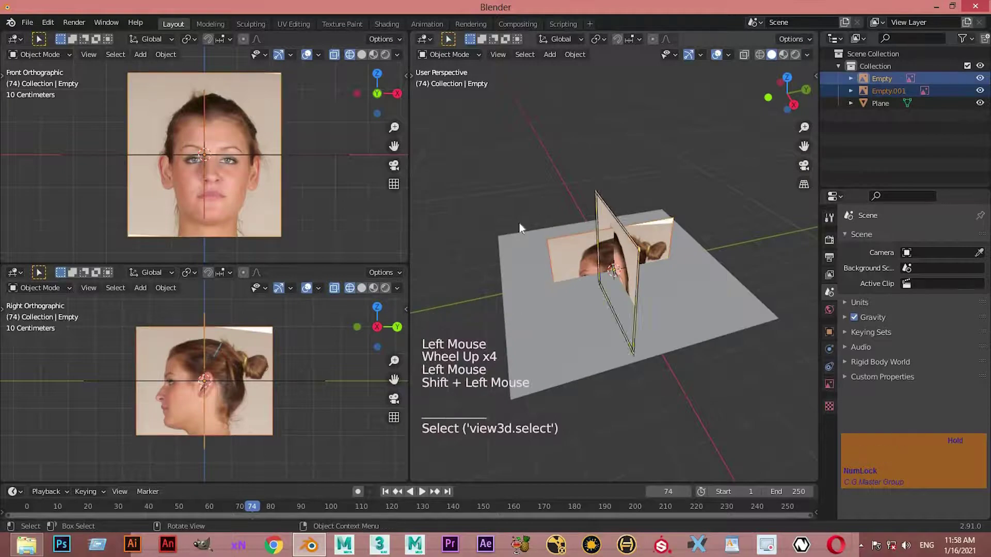
pyautogui.press('g')
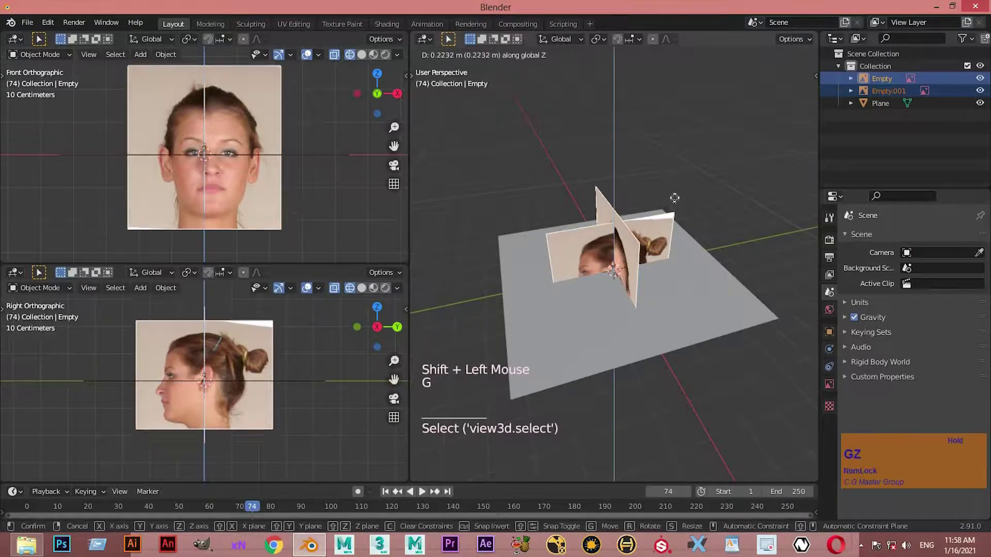
pyautogui.click(441, 271)
# Select the plane and move it upward toward the eye line of the photos.
pyautogui.click(712, 327)
pyautogui.middleClick(253, 242)
pyautogui.middleClick(251, 243)
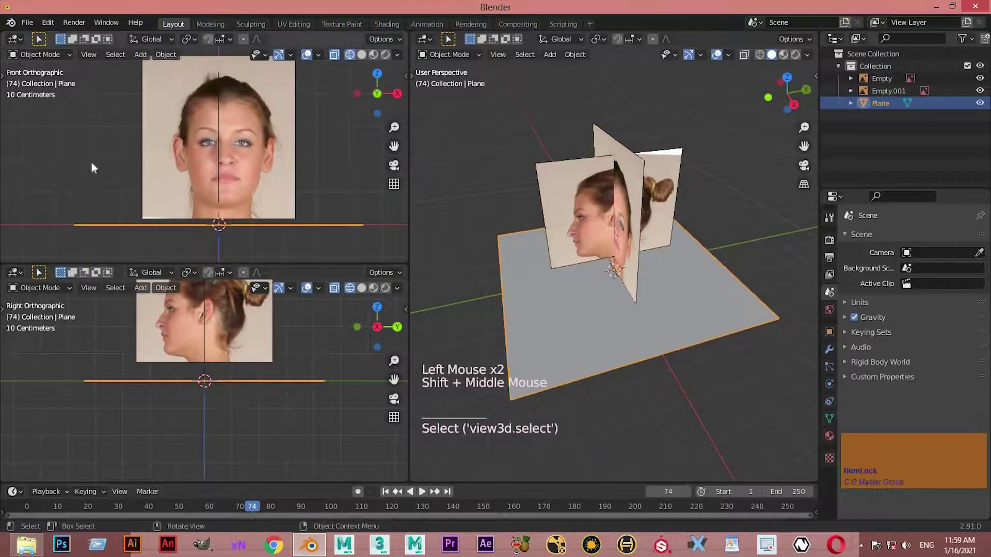
pyautogui.press('t')
pyautogui.click(197, 235)
pyautogui.click(219, 241)
pyautogui.scroll(3)
pyautogui.scroll(3)
pyautogui.click(257, 158)
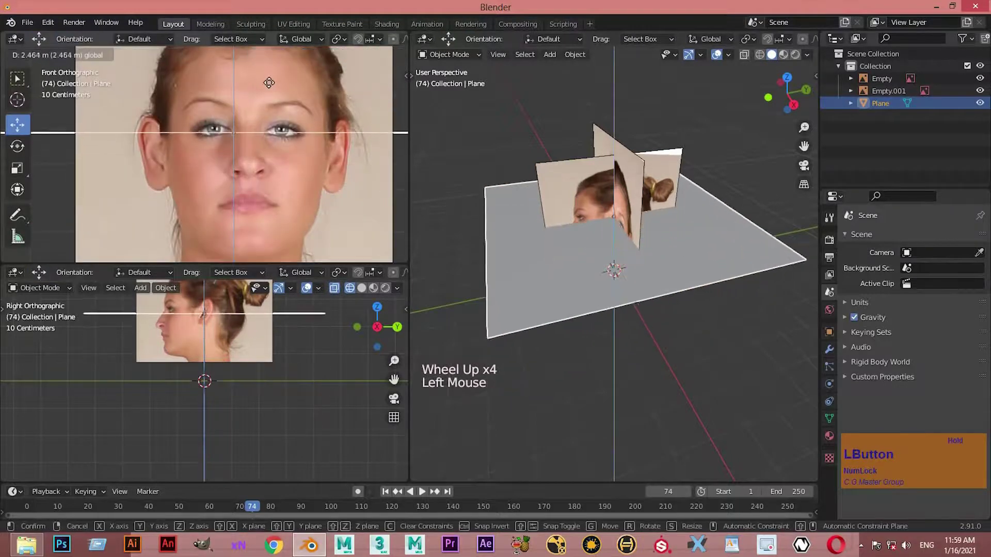
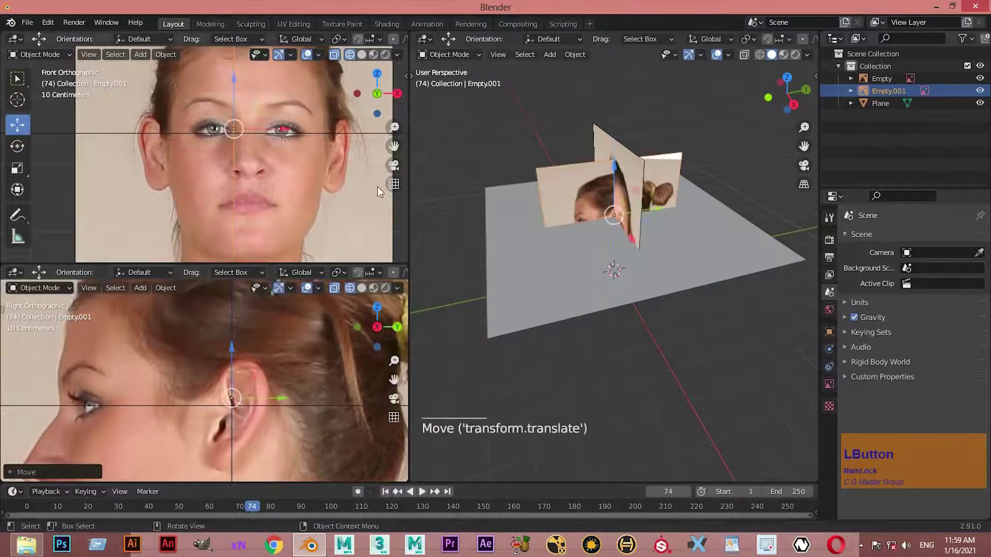
# Duplicate the eye-level guide plane with Shift+D and lower the copy to the lips.
pyautogui.click(538, 287)
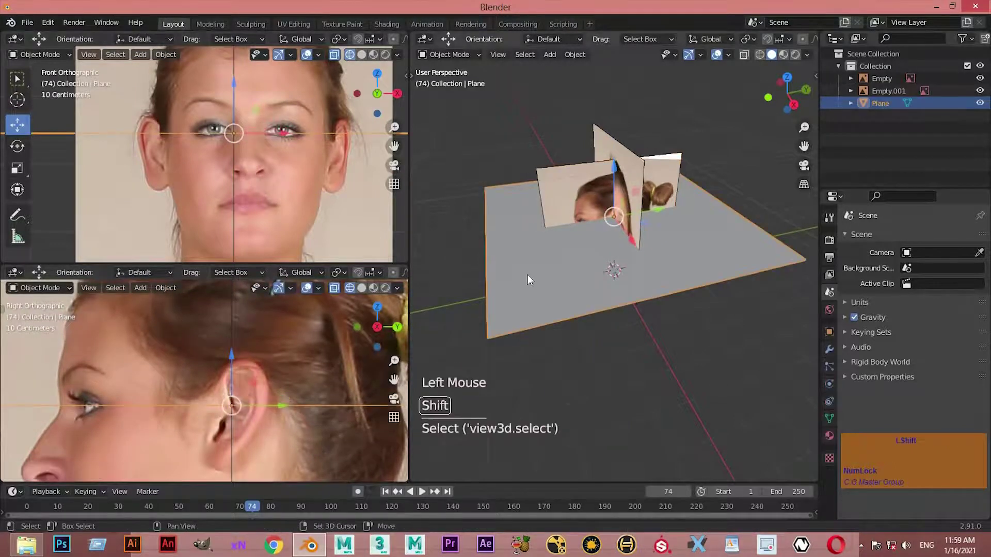
pyautogui.press('shift+d')
pyautogui.click(545, 271)
pyautogui.scroll(-3)
pyautogui.middleClick(250, 324)
pyautogui.click(233, 365)
pyautogui.click(233, 376)
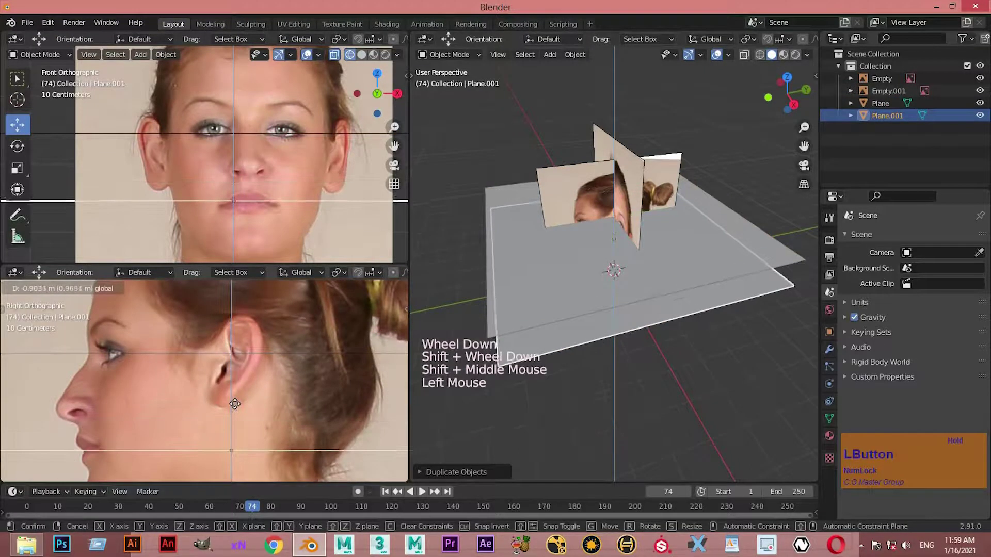
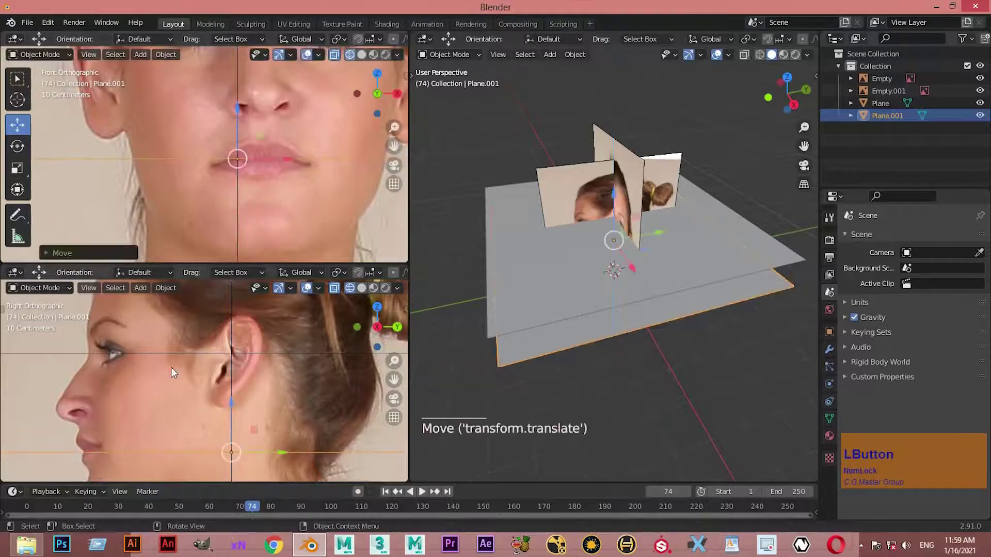
# Scale the side reference photo Empty.001 so its features match the two guide planes.
pyautogui.middleClick(155, 331)
pyautogui.scroll(3)
pyautogui.doubleClick(167, 376)
pyautogui.scroll(-3)
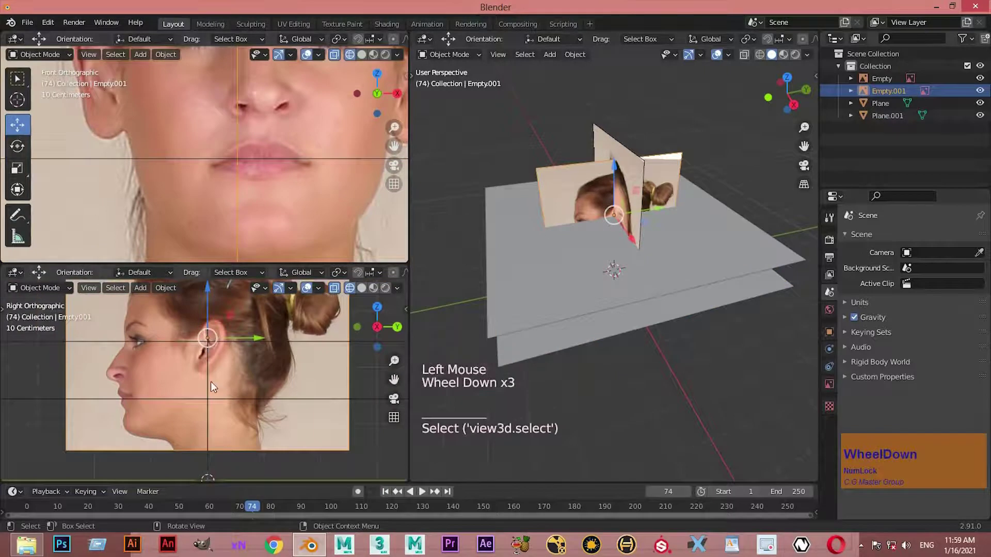
pyautogui.scroll(3)
pyautogui.scroll(3)
pyautogui.scroll(-3)
pyautogui.press('s')
pyautogui.scroll(-3)
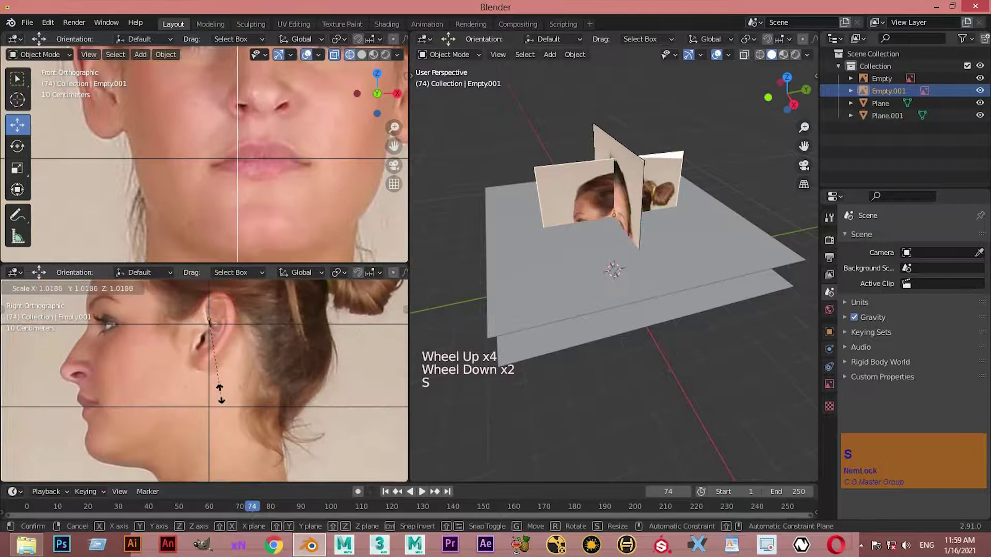
pyautogui.click(6, 426)
# Select both guide planes and delete them from the scene.
pyautogui.click(639, 302)
pyautogui.middleClick(659, 311)
pyautogui.doubleClick(762, 304)
pyautogui.press('Delete')
pyautogui.click(891, 104)
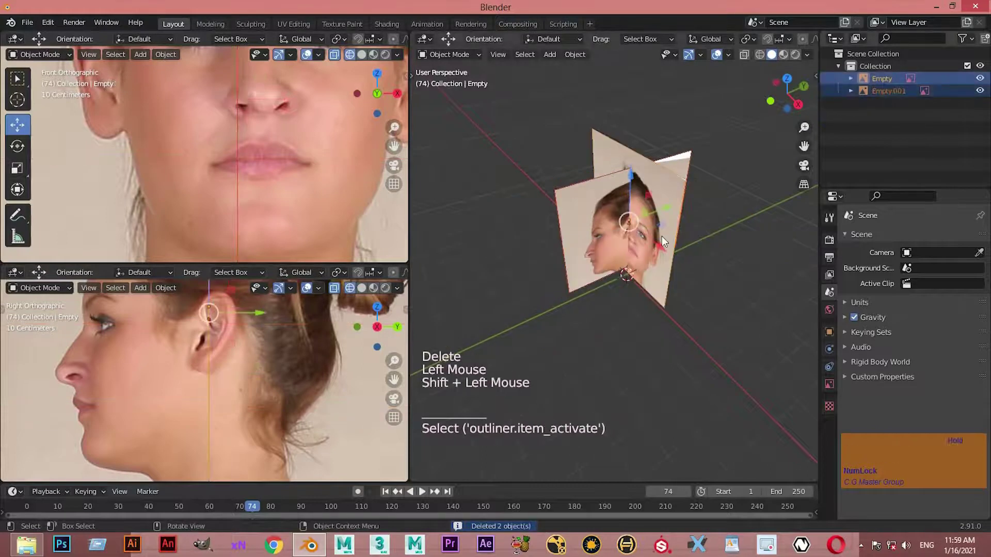
# Show the Tool sidebar beside the perspective view and start naming a new collection for the photos.
pyautogui.press('n')
pyautogui.rightClick(670, 233)
pyautogui.rightClick(670, 233)
pyautogui.click(450, 516)
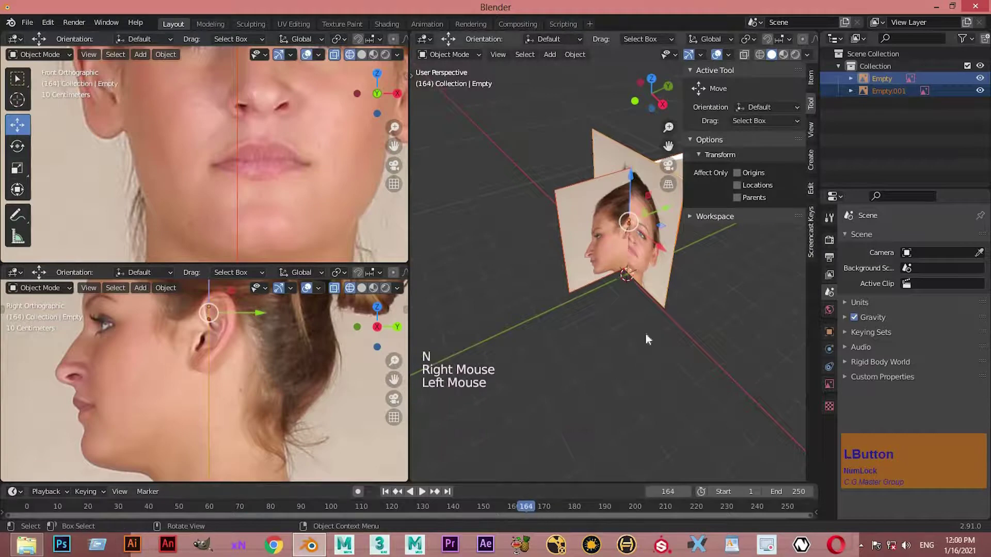
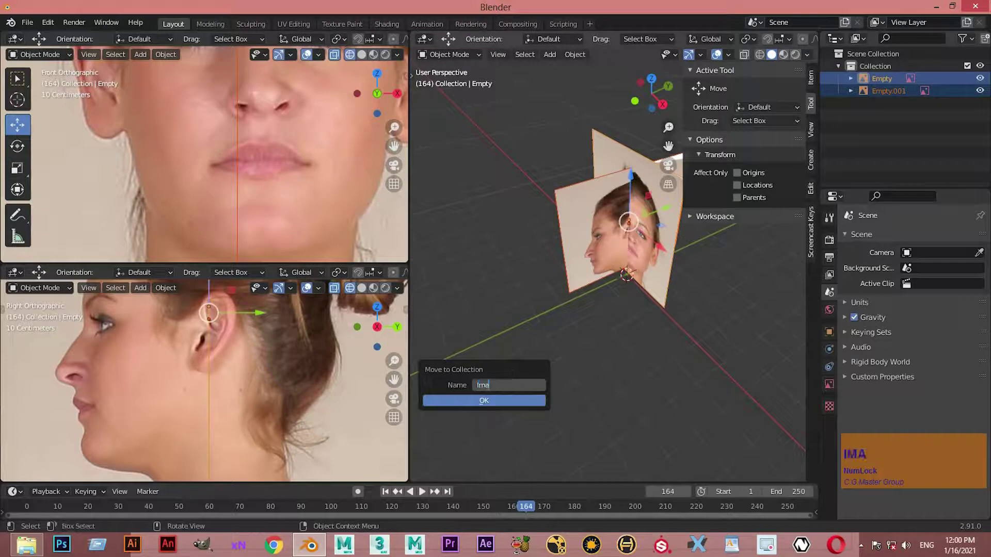
pyautogui.write('magwe')
pyautogui.press('space')
pyautogui.press('BackSpace')
pyautogui.press('e')
pyautogui.press('BackSpace')
# Move both reference photos into a new Image collection and deselect them.
pyautogui.press('e')
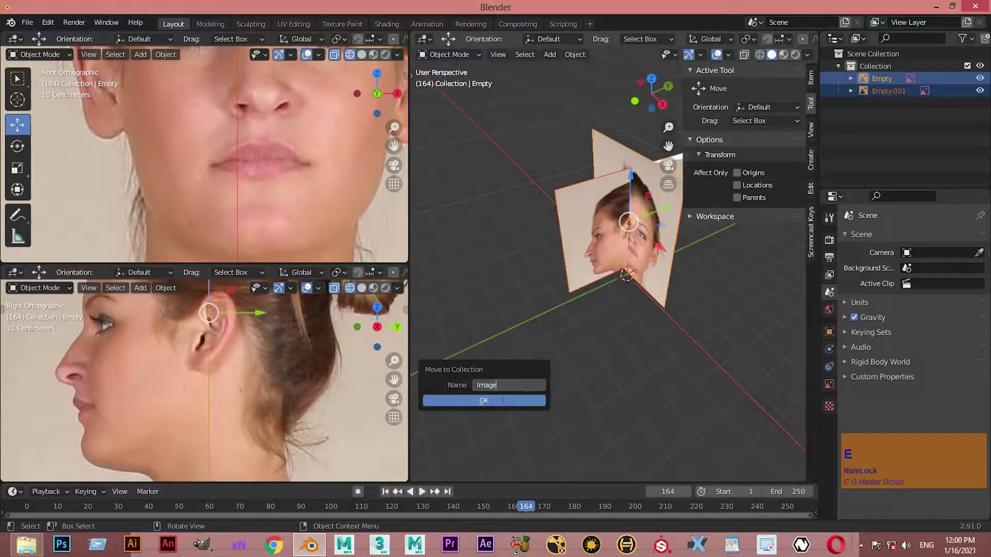
pyautogui.click(504, 403)
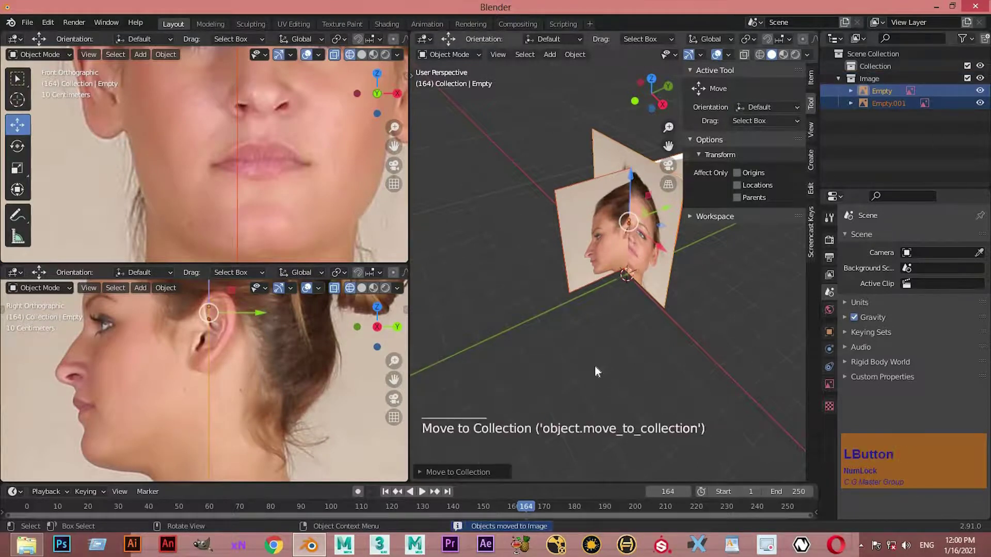
pyautogui.click(646, 360)
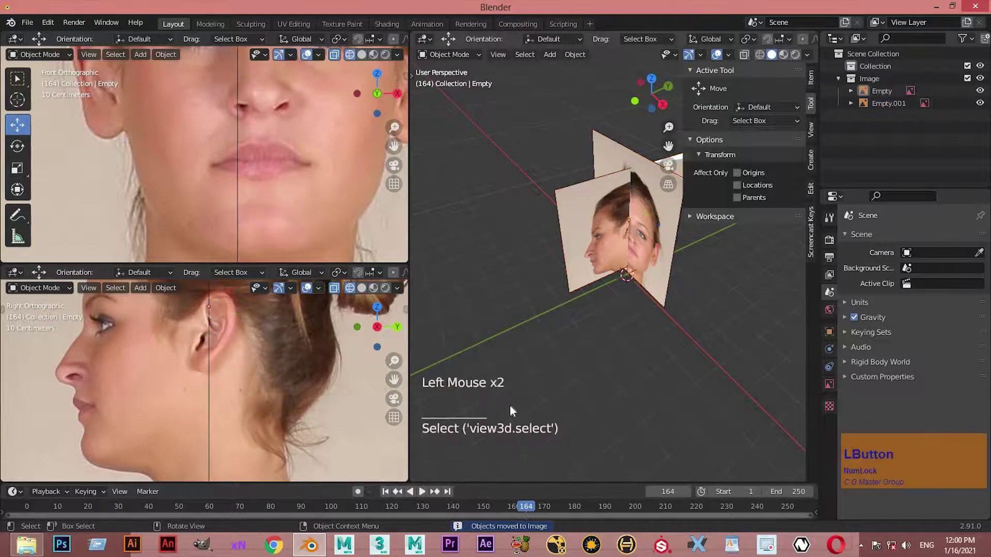
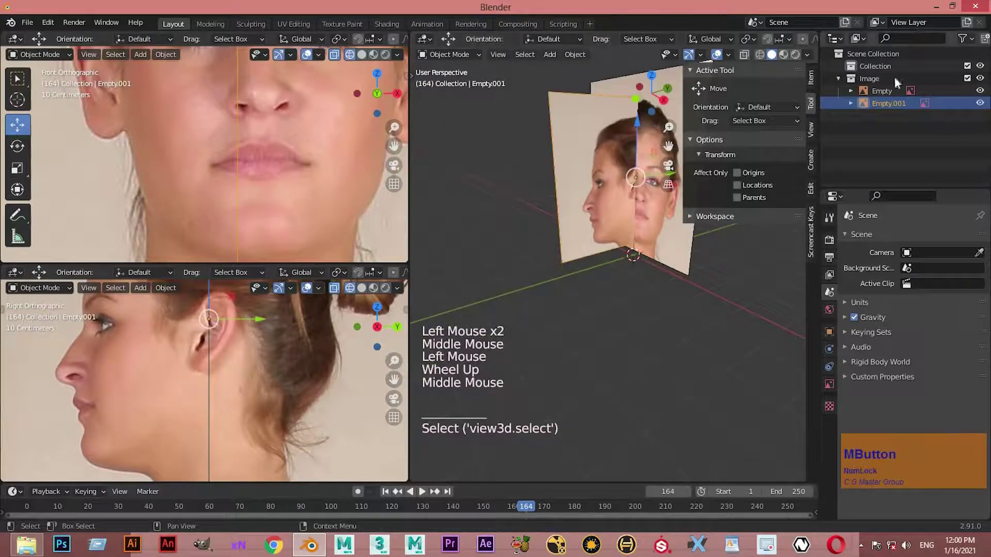
# Enable the Outliner's Selectable toggle and make the Image collection unselectable.
pyautogui.click(899, 86)
pyautogui.click(926, 87)
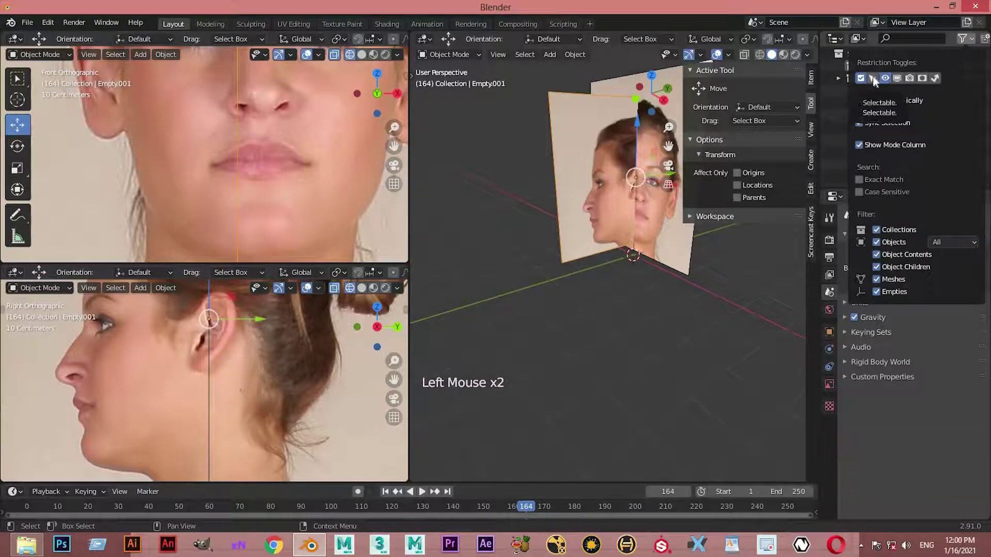
pyautogui.click(876, 84)
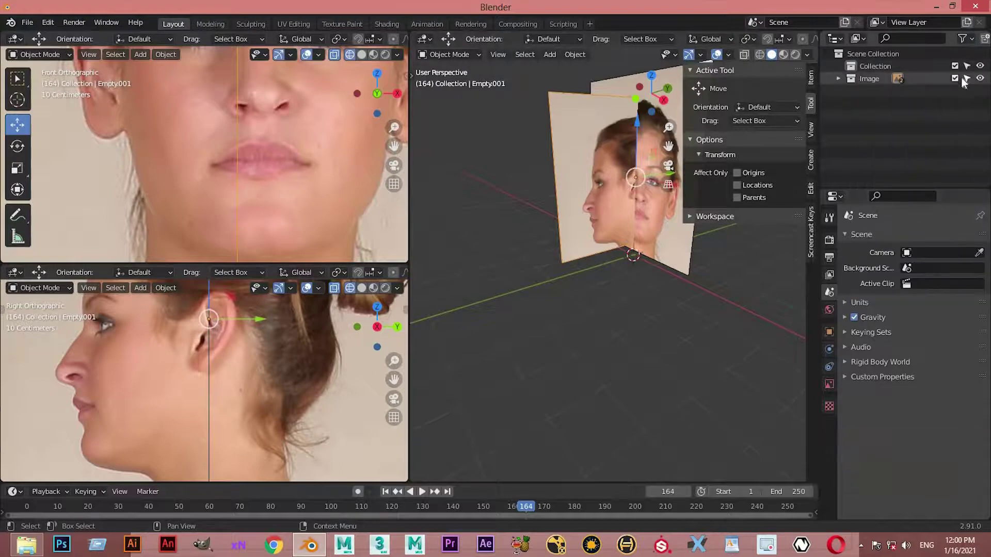
pyautogui.click(898, 70)
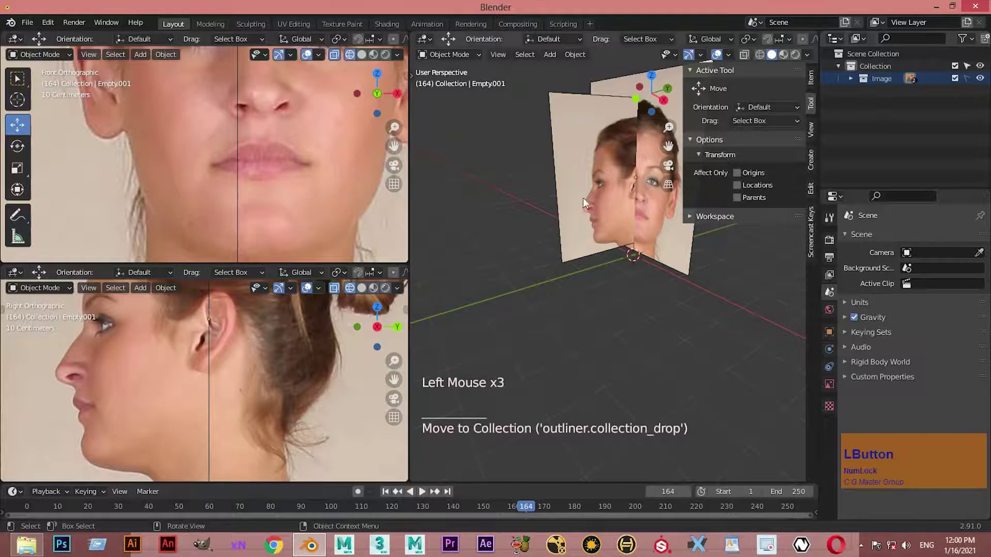
# Orbit and zoom around the references, confirming the images can no longer be picked.
pyautogui.middleClick(630, 333)
pyautogui.scroll(-3)
pyautogui.click(743, 413)
pyautogui.middleClick(619, 197)
pyautogui.click(479, 260)
pyautogui.click(459, 244)
pyautogui.click(580, 273)
pyautogui.click(771, 172)
pyautogui.press('n')
pyautogui.scroll(3)
pyautogui.middleClick(621, 280)
pyautogui.middleClick(618, 282)
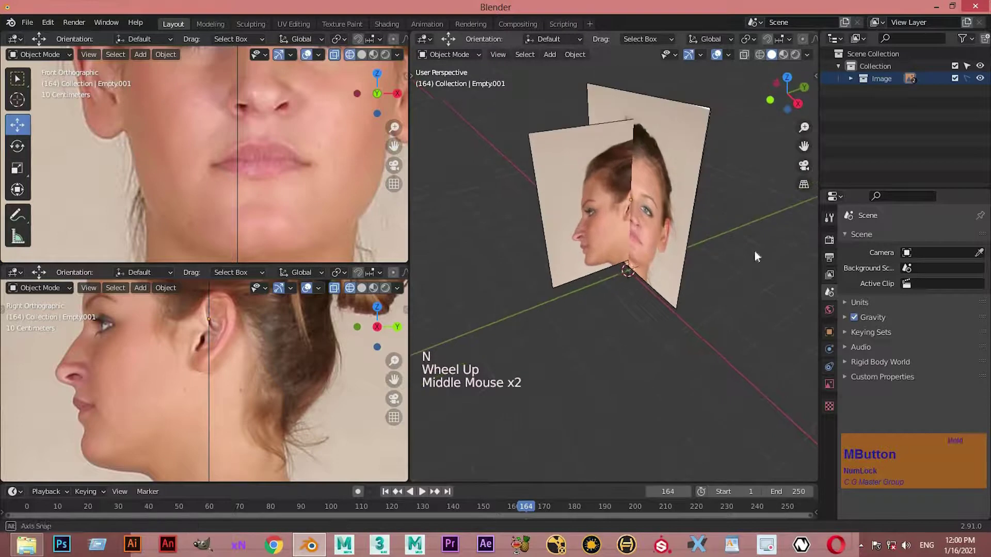
pyautogui.press('KP_1')
pyautogui.middleClick(739, 197)
pyautogui.middleClick(640, 273)
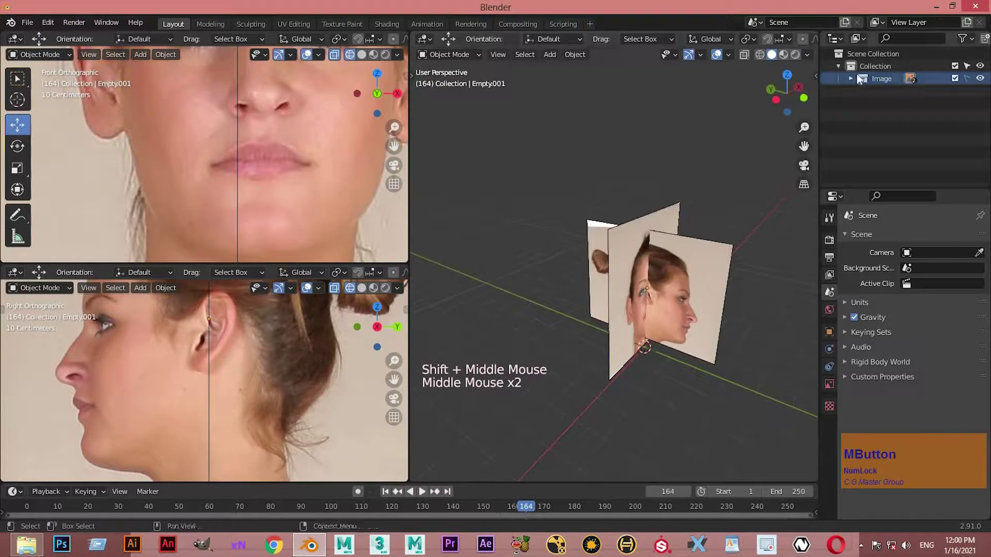
# Expand the Image collection and select the front photo empty to show its properties.
pyautogui.click(871, 95)
pyautogui.click(893, 101)
pyautogui.click(863, 294)
pyautogui.click(833, 396)
pyautogui.click(907, 359)
pyautogui.middleClick(696, 333)
pyautogui.middleClick(694, 333)
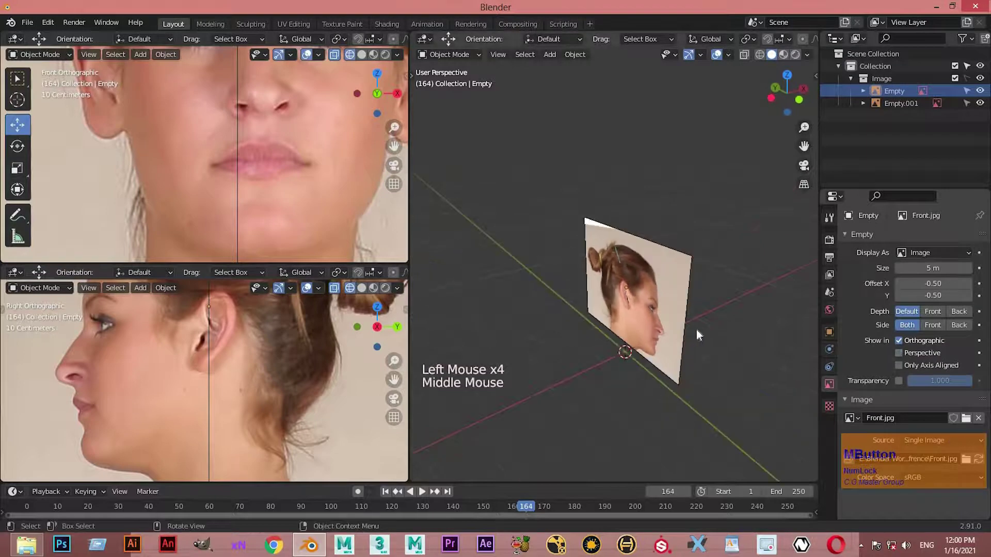
# Check the setup from front and right orthographic views, then return to perspective.
pyautogui.press('KP_1')
pyautogui.press('KP_3')
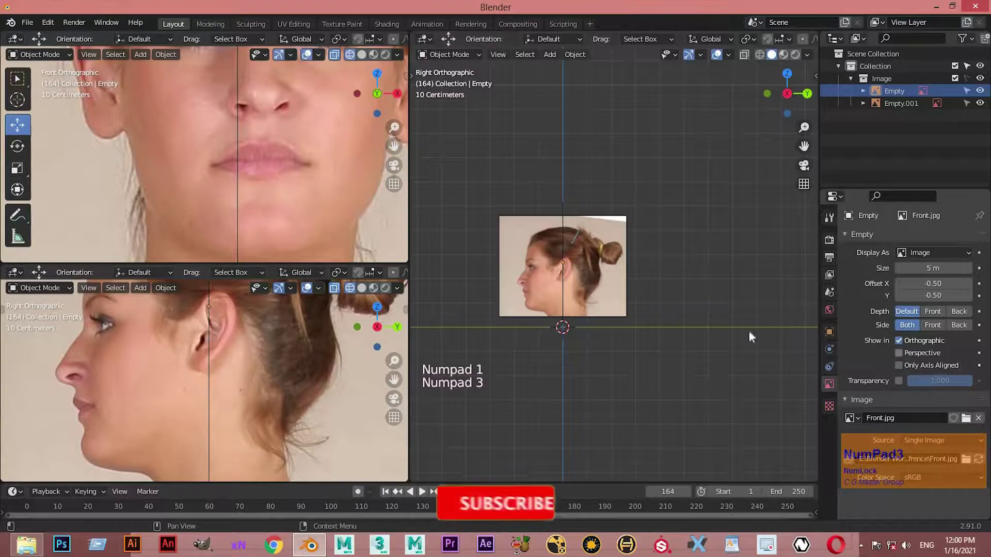
pyautogui.click(607, 264)
pyautogui.middleClick(671, 305)
pyautogui.middleClick(586, 245)
pyautogui.click(585, 263)
pyautogui.click(616, 299)
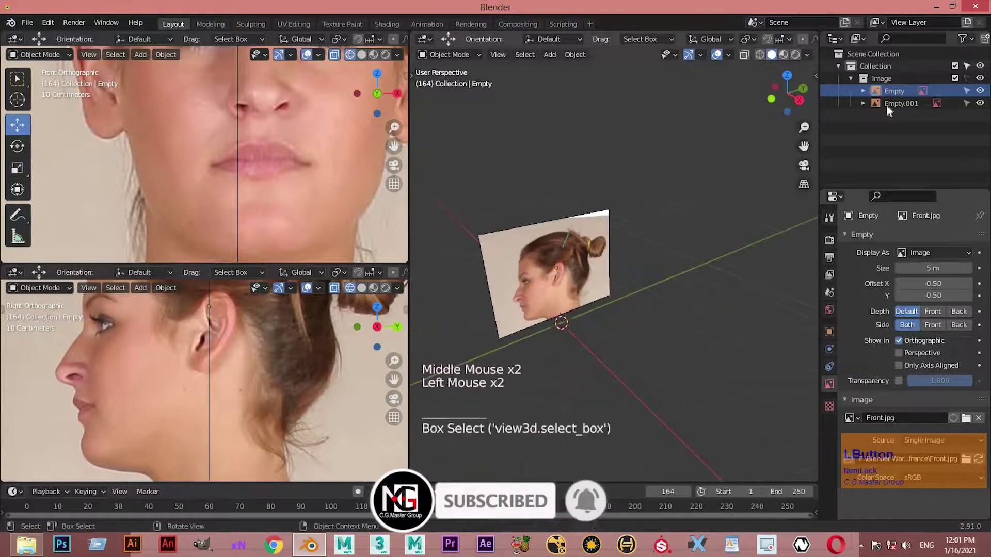
# Rename the first reference image empty to 'Front Image'.
pyautogui.click(921, 280)
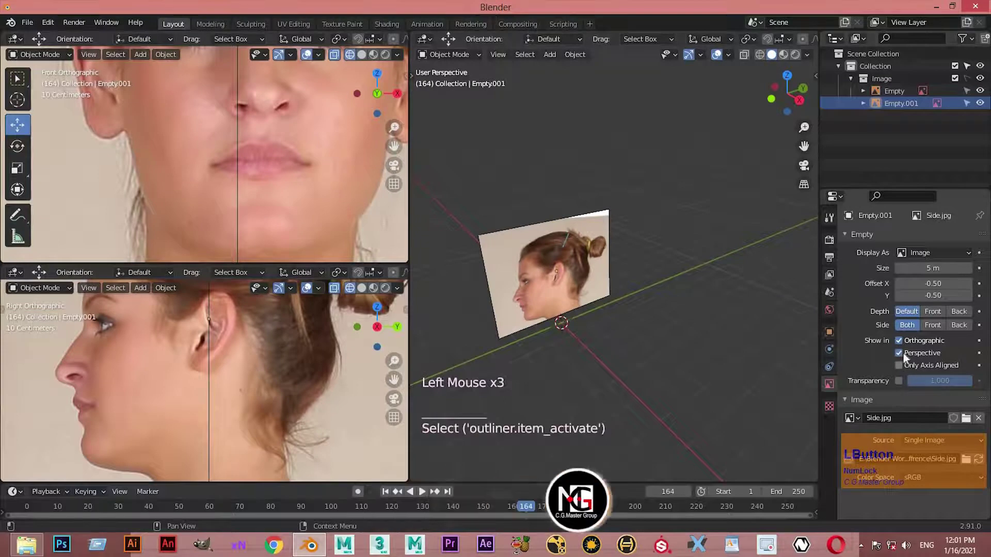
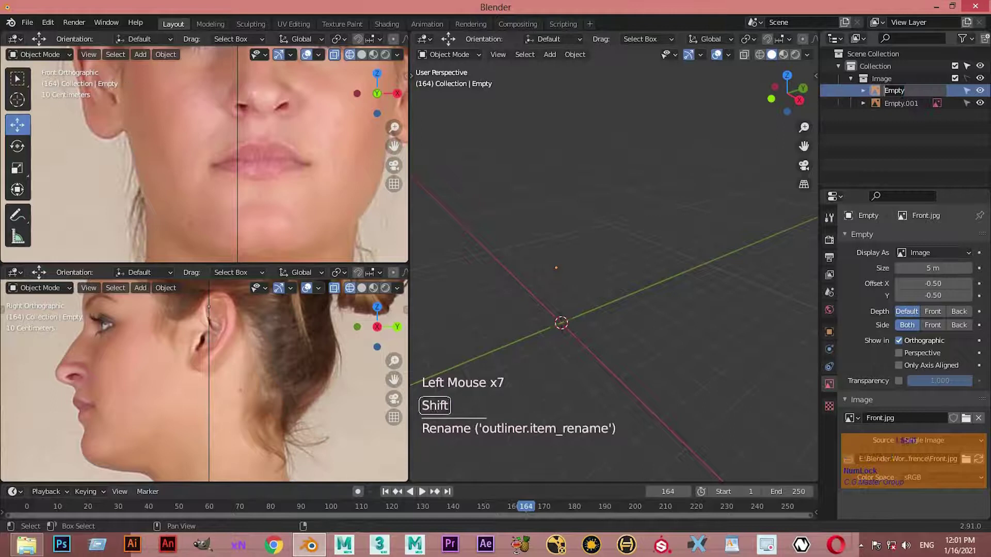
pyautogui.write('fr')
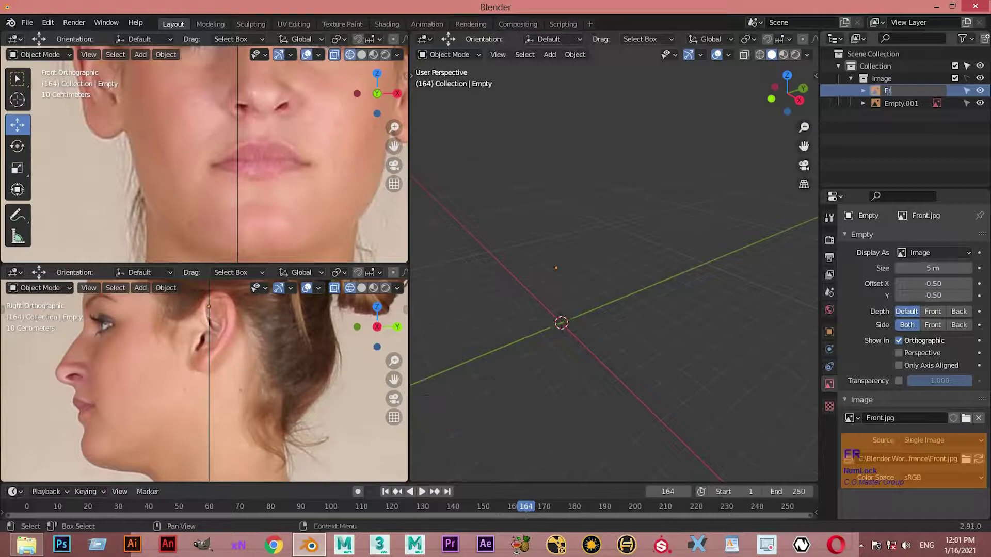
pyautogui.write('ont')
pyautogui.press('space')
pyautogui.write('IMAGer')
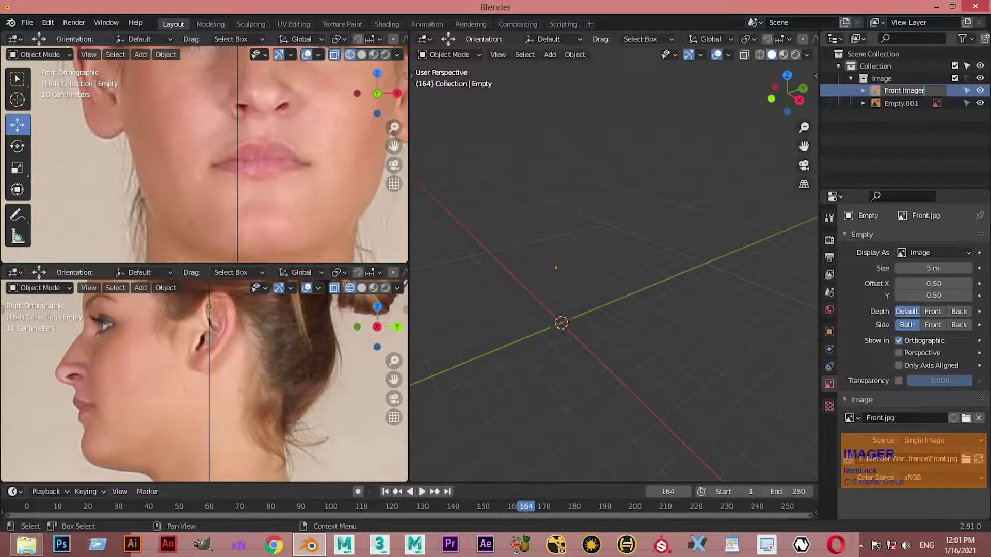
pyautogui.press('BackSpace')
pyautogui.press('Return')
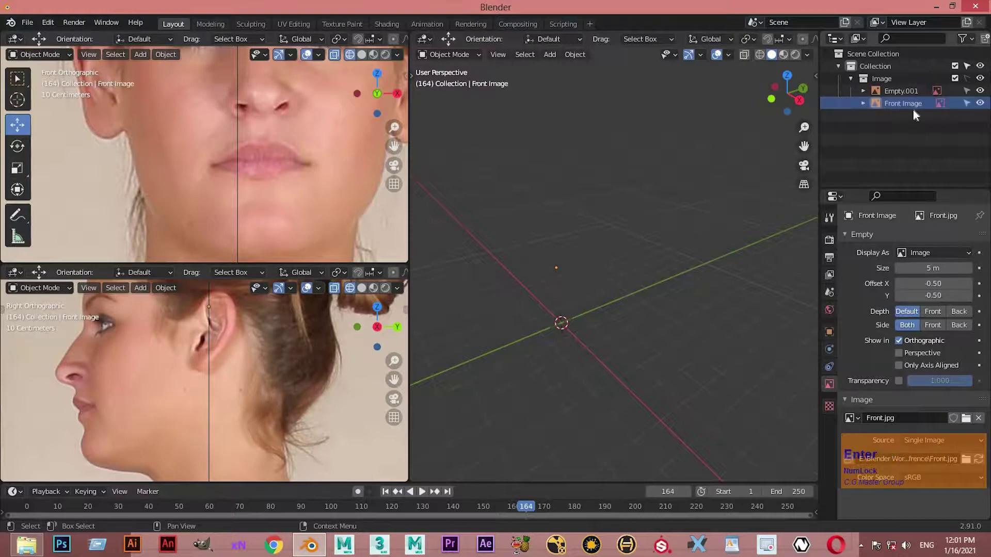
# Rename the second reference image empty (Empty.001) to 'Side Image'.
pyautogui.doubleClick(917, 99)
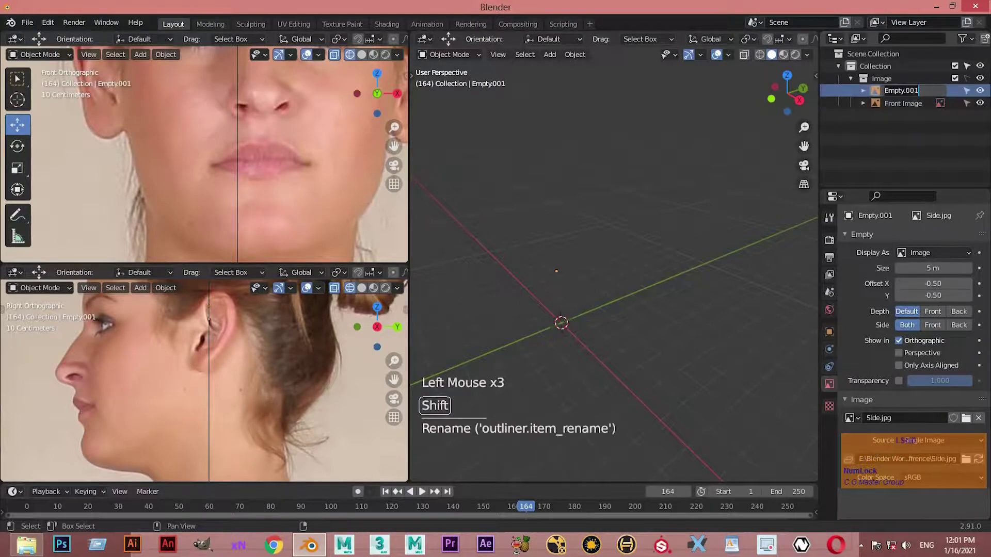
pyautogui.write('side')
pyautogui.press('space')
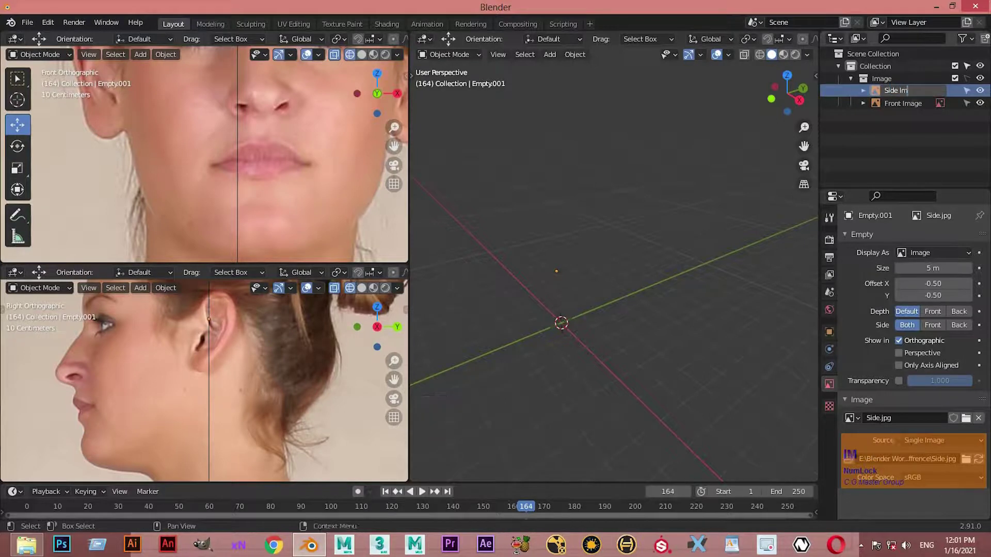
pyautogui.write('IMAGe')
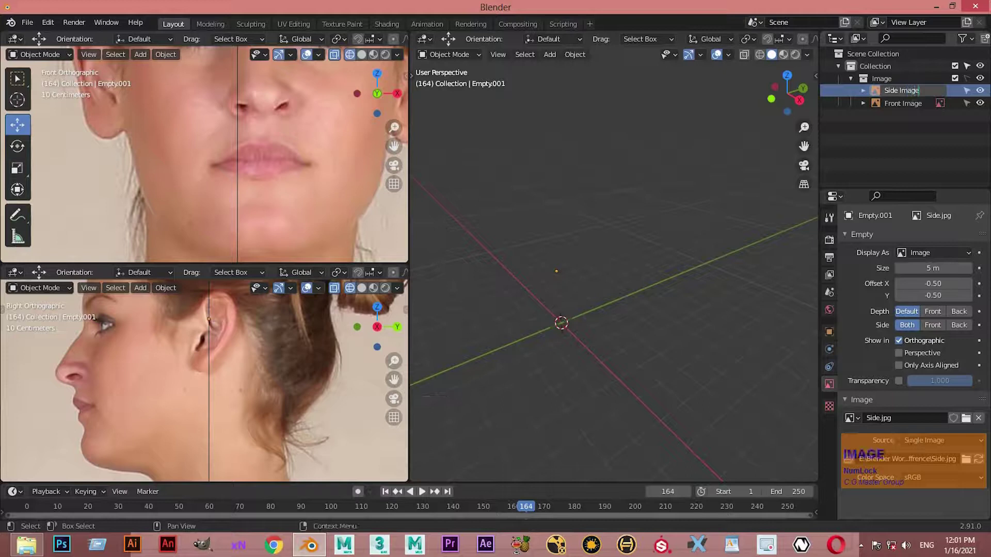
pyautogui.press('Return')
pyautogui.scroll(-3)
pyautogui.middleClick(521, 269)
pyautogui.scroll(3)
pyautogui.middleClick(504, 265)
# From the right orthographic view, select Front Image and nudge its position into alignment.
pyautogui.middleClick(499, 256)
pyautogui.press('KP_1')
pyautogui.press('KP_3')
pyautogui.scroll(3)
pyautogui.click(311, 415)
pyautogui.click(544, 472)
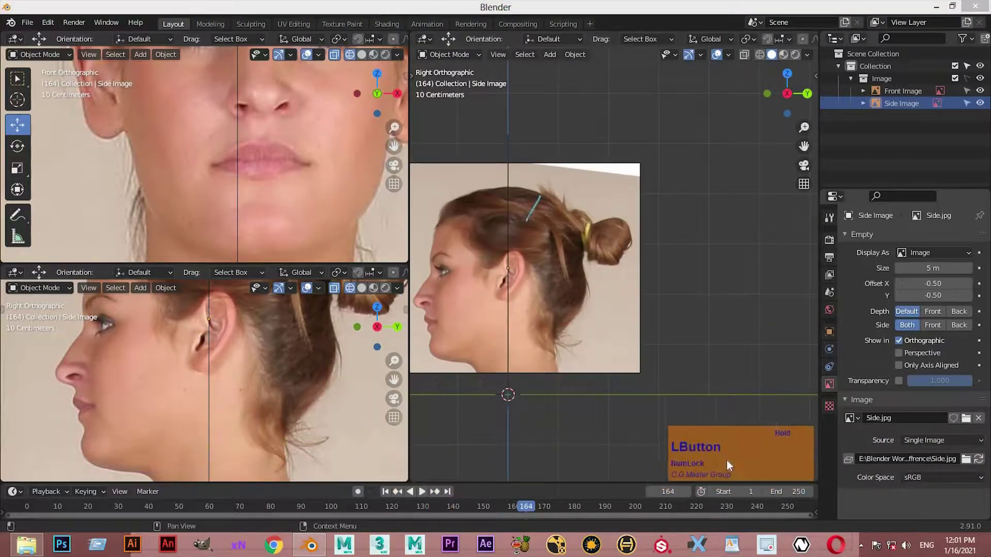
pyautogui.click(836, 231)
pyautogui.click(727, 487)
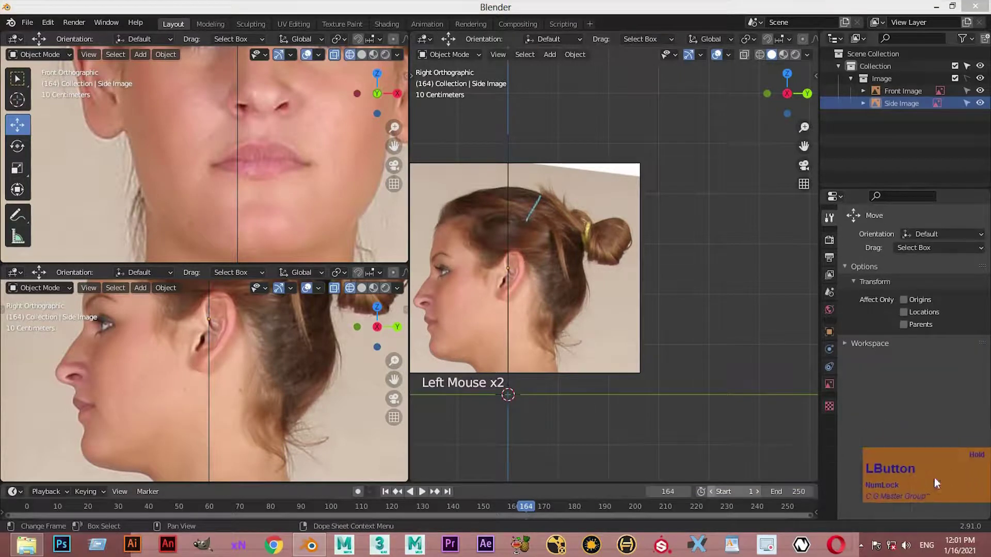
pyautogui.scroll(-3)
pyautogui.click(913, 96)
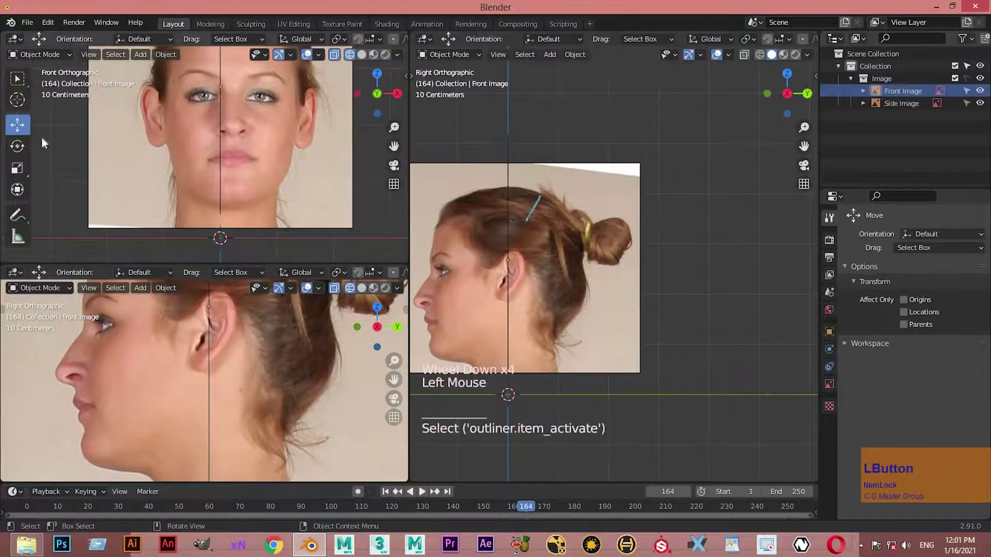
pyautogui.scroll(-3)
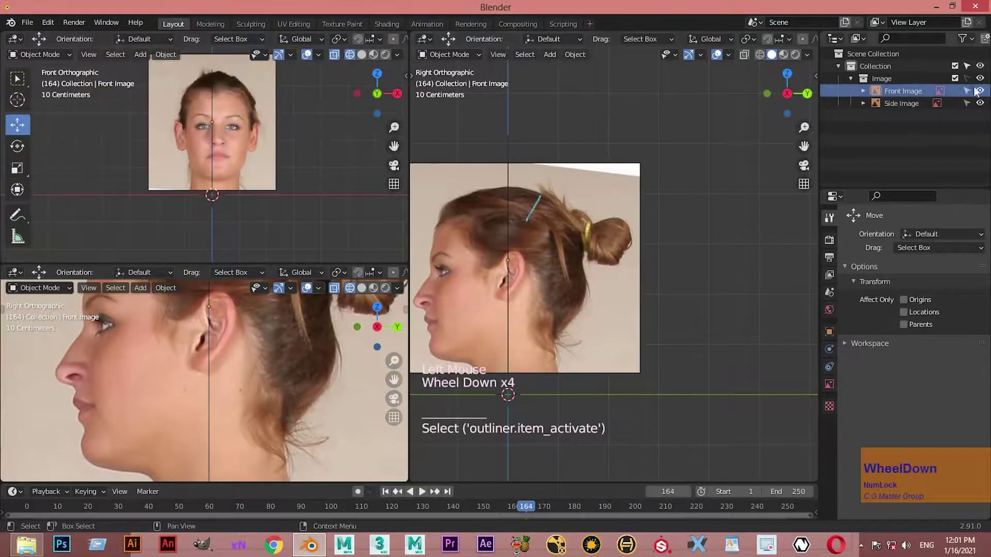
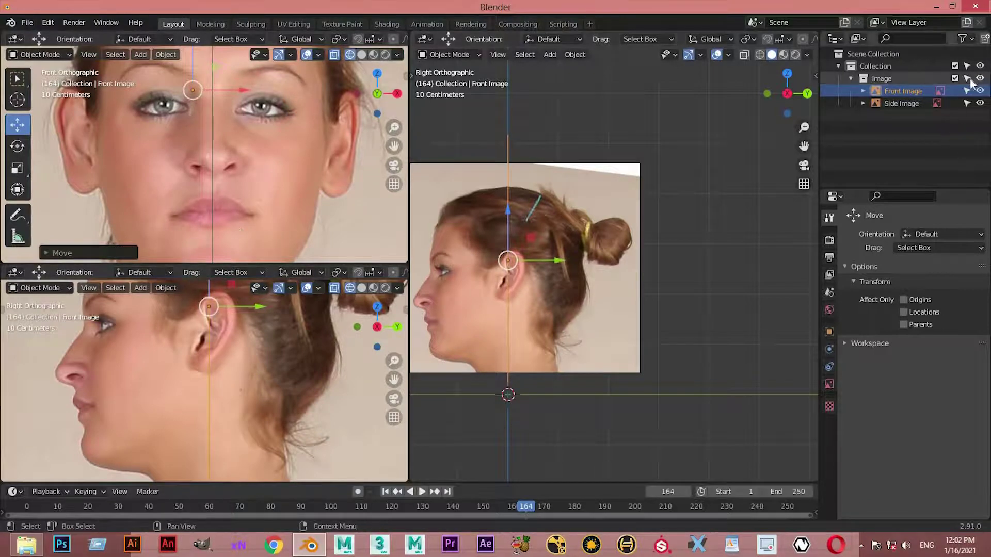
# Make the reference photos unselectable and collapse the Image collection in the Outliner.
pyautogui.doubleClick(974, 85)
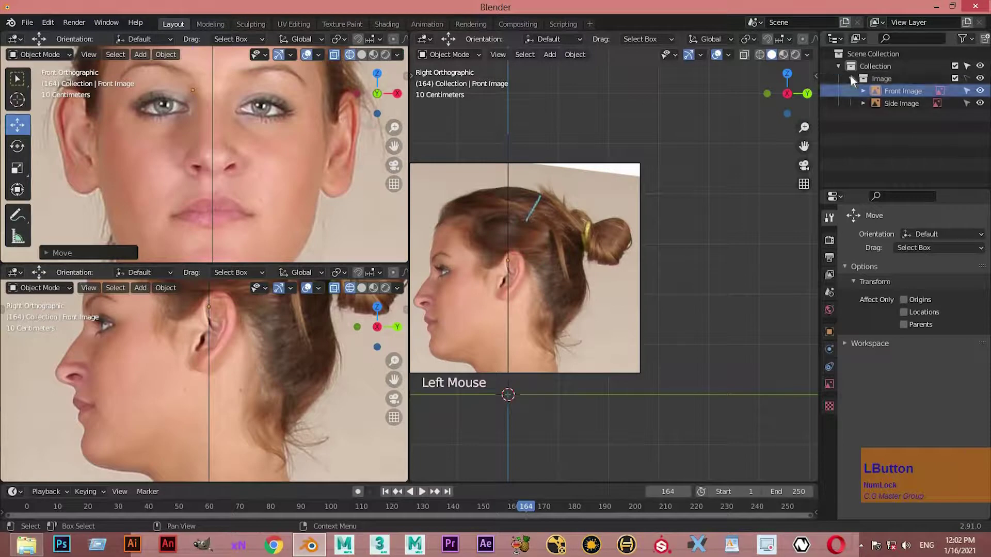
pyautogui.click(841, 73)
pyautogui.click(847, 78)
pyautogui.click(712, 254)
pyautogui.scroll(-3)
pyautogui.middleClick(575, 268)
pyautogui.scroll(-3)
pyautogui.scroll(3)
pyautogui.middleClick(86, 256)
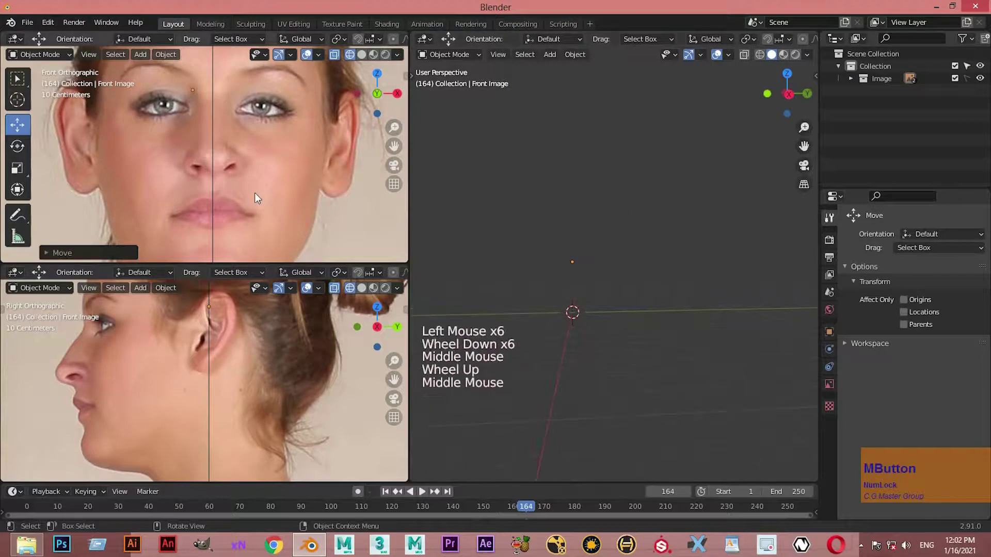
# Add a circle mesh via Shift+A, inspect it, then delete it.
pyautogui.press('shift+a')
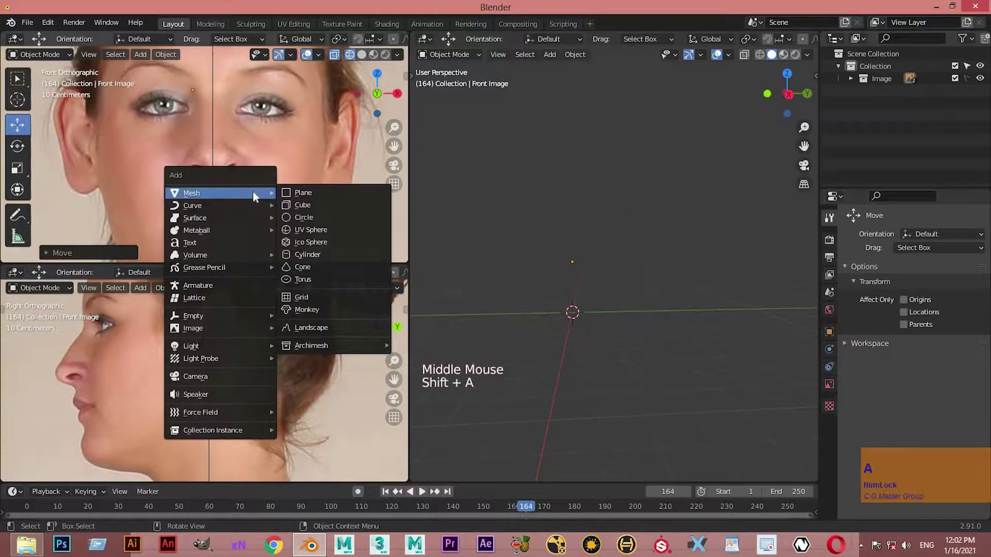
pyautogui.click(318, 222)
pyautogui.scroll(3)
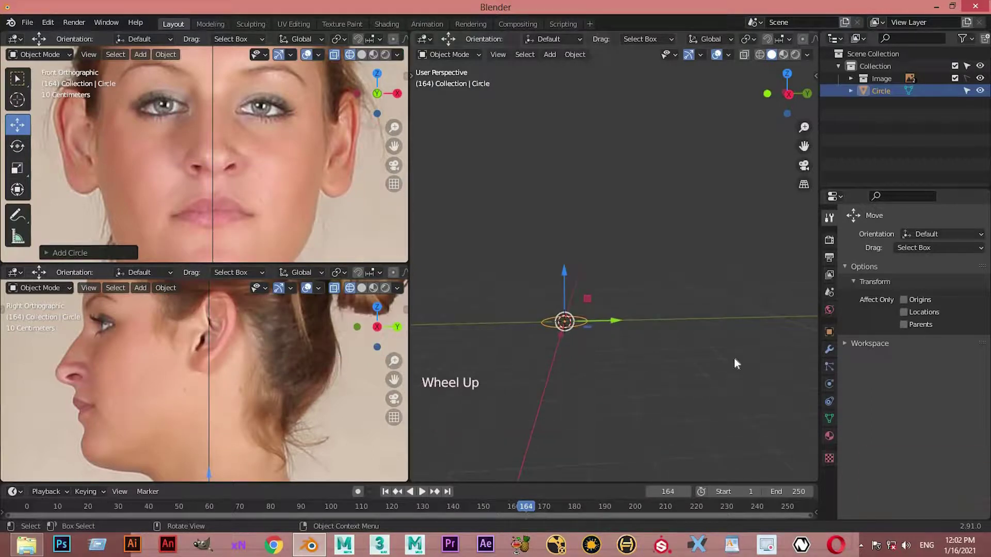
pyautogui.scroll(3)
pyautogui.scroll(-3)
pyautogui.scroll(-3)
pyautogui.middleClick(581, 319)
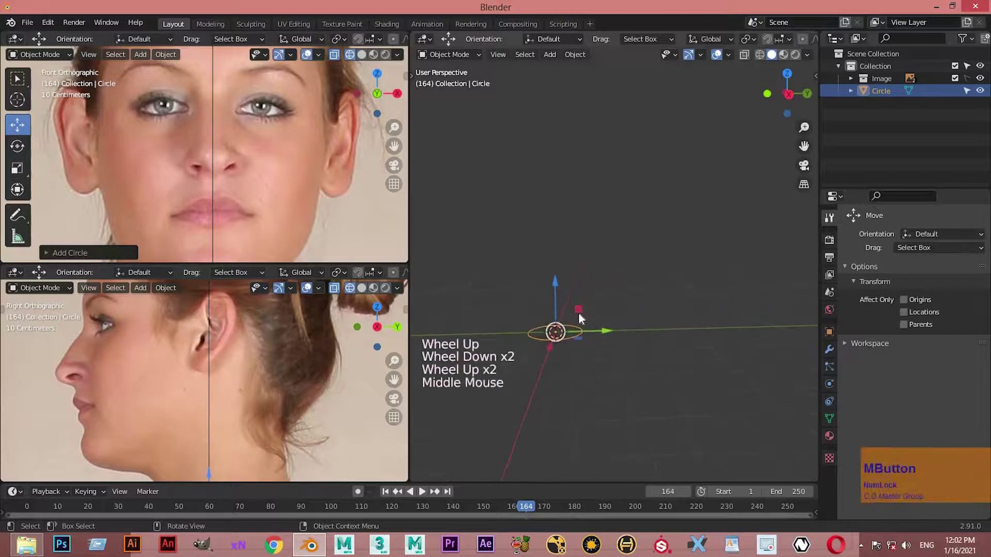
pyautogui.press('Delete')
pyautogui.click(502, 367)
# Add a fresh circle mesh and begin rotating it upright to face the front photo.
pyautogui.press('shift+a')
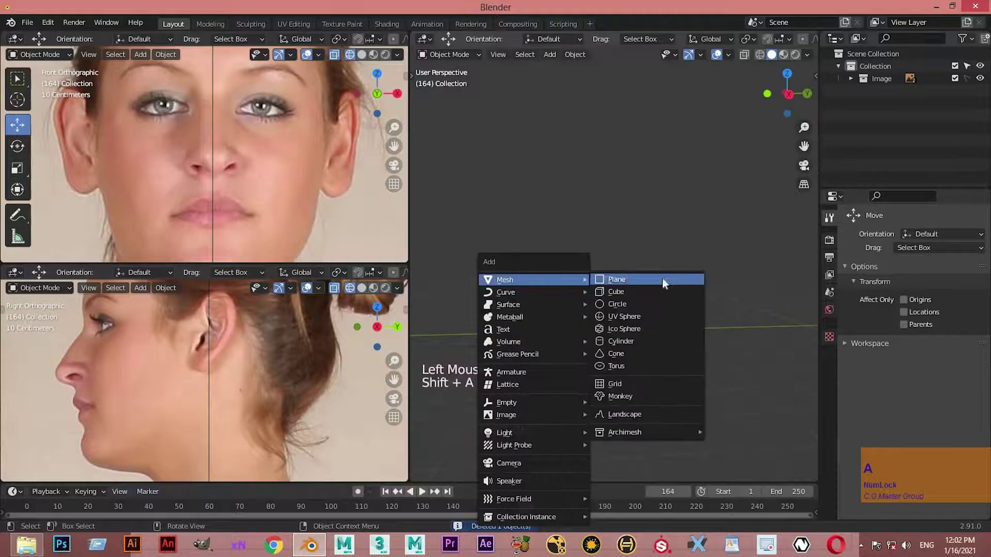
pyautogui.click(600, 370)
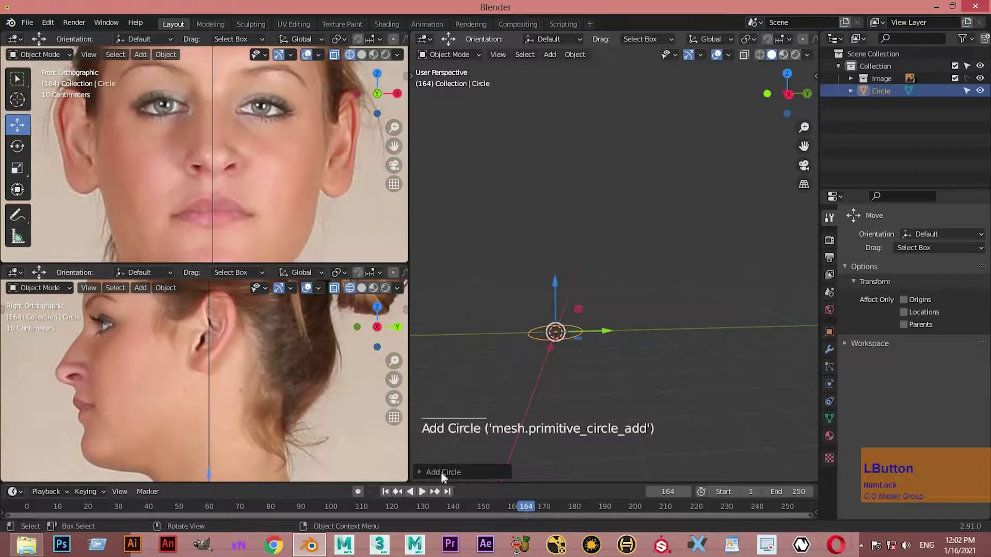
pyautogui.press('KP_1')
pyautogui.press('KP_2')
pyautogui.press('KP_Enter')
pyautogui.doubleClick(567, 358)
pyautogui.click(602, 413)
pyautogui.press('r')
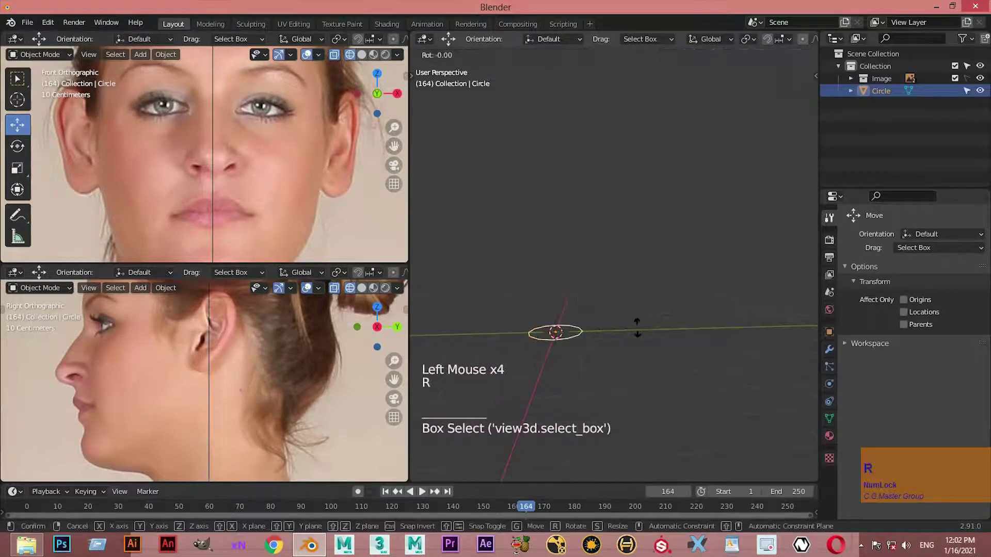
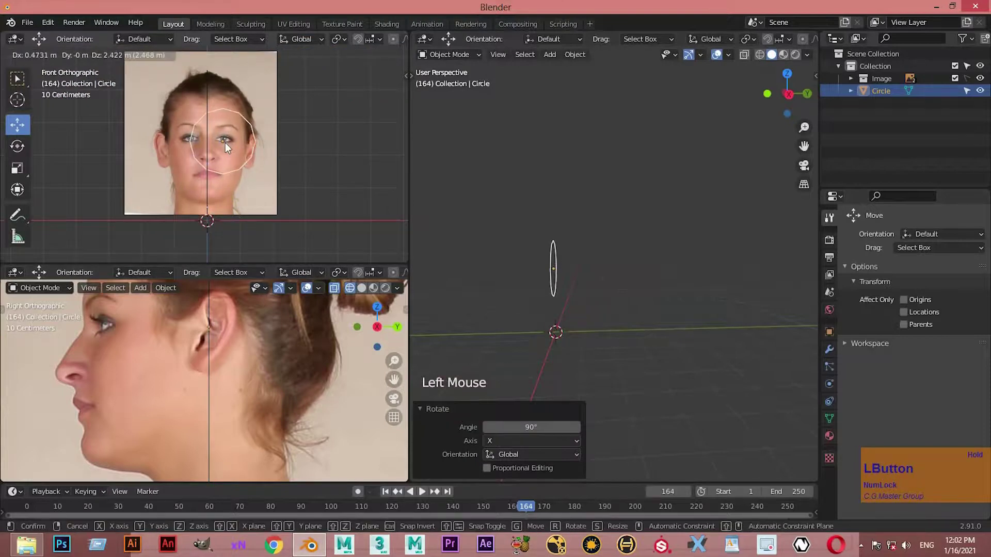
# Scale the circle down to iris size and place it over one eye in the maximised front view.
pyautogui.scroll(3)
pyautogui.press('ctrl+space')
pyautogui.middleClick(388, 224)
pyautogui.press('s')
pyautogui.click(419, 240)
pyautogui.scroll(3)
pyautogui.middleClick(464, 484)
pyautogui.middleClick(480, 387)
pyautogui.press('s')
pyautogui.click(448, 343)
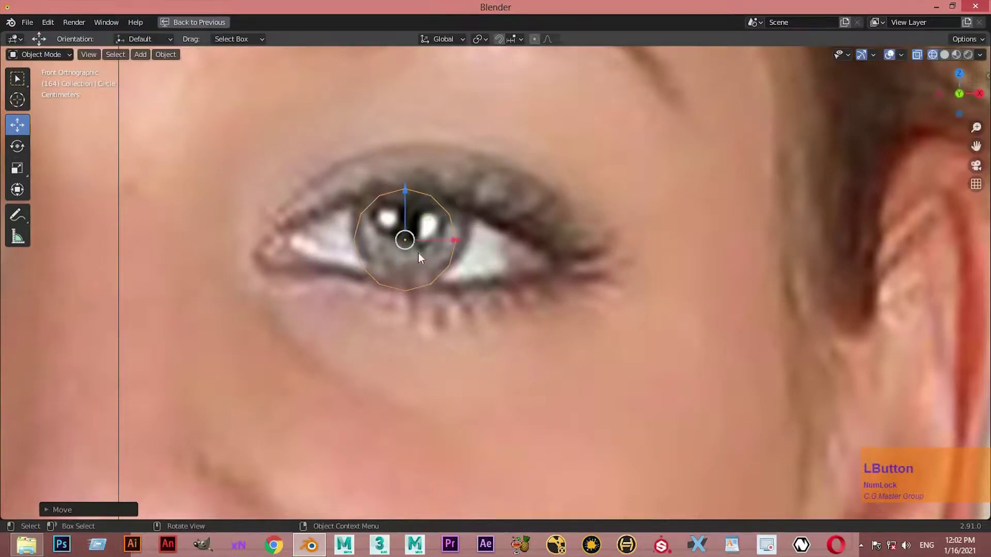
# Enter Edit Mode on the circle and start moving its vertices along the eyelid outline.
pyautogui.press('Tab')
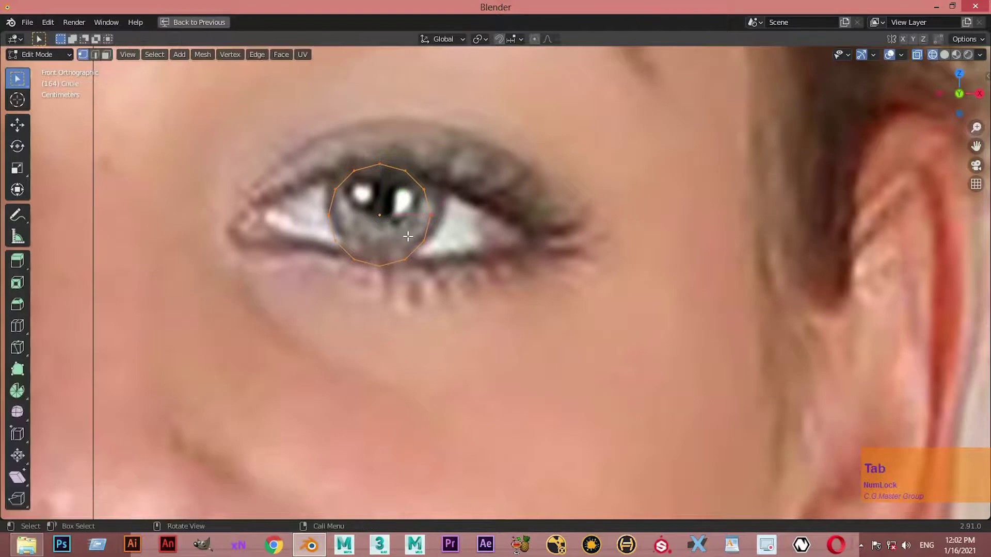
pyautogui.scroll(3)
pyautogui.middleClick(423, 251)
pyautogui.click(451, 260)
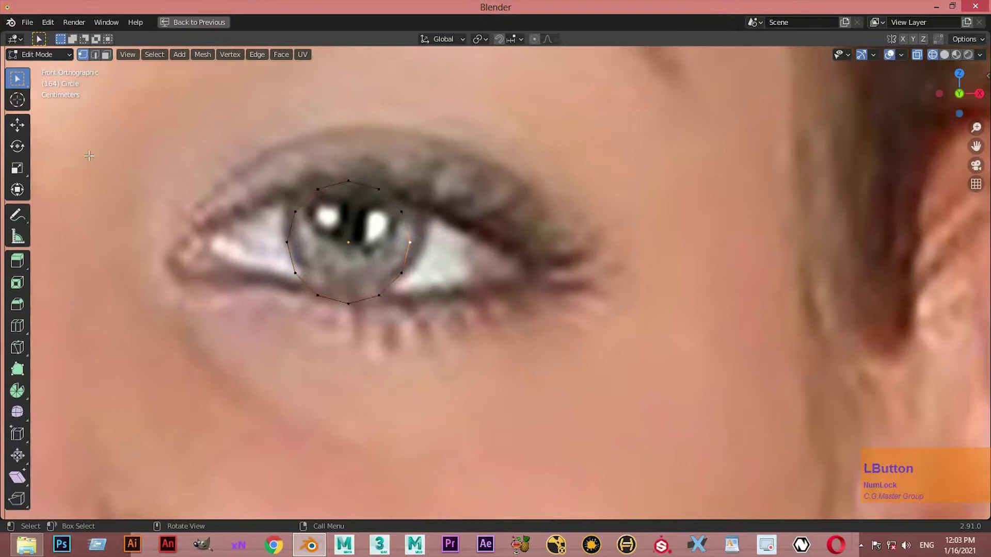
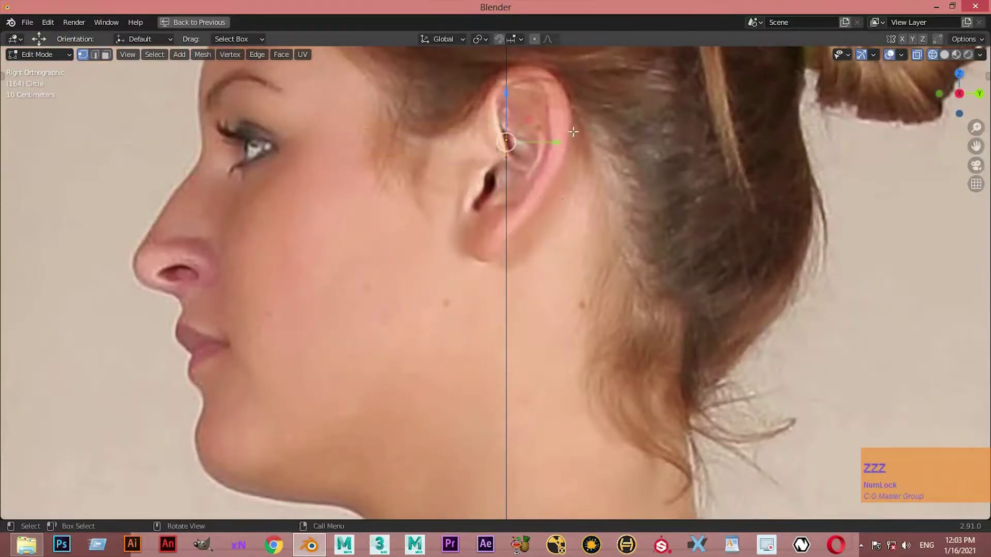
# Move the whole loop forward to the eye in the side photo and curve vertices around the eyeball.
pyautogui.press('a')
pyautogui.click(474, 143)
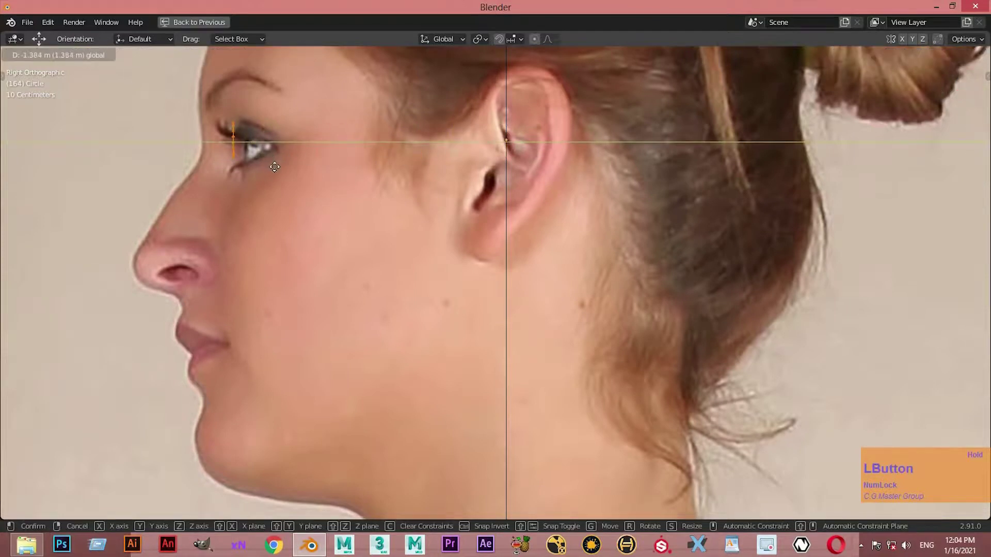
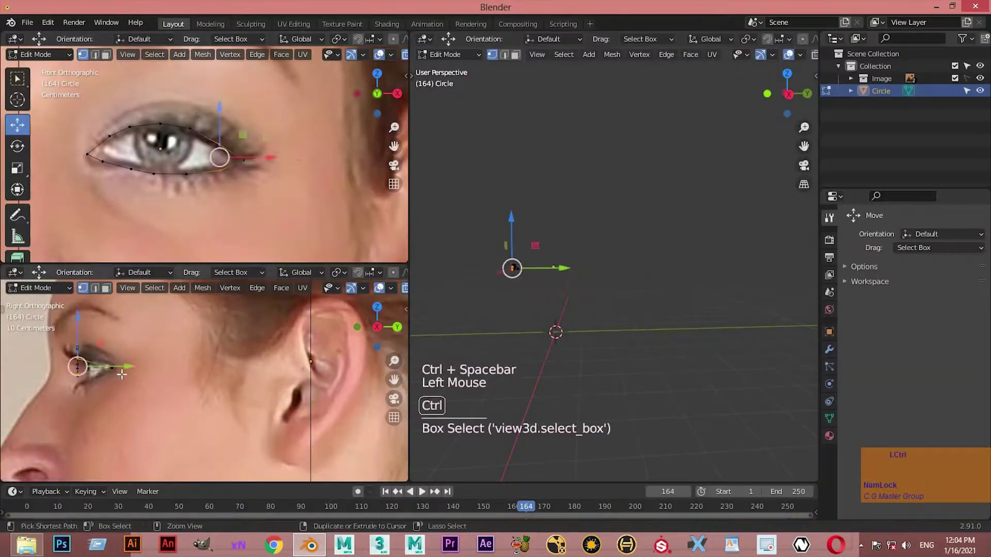
pyautogui.scroll(3)
pyautogui.middleClick(138, 374)
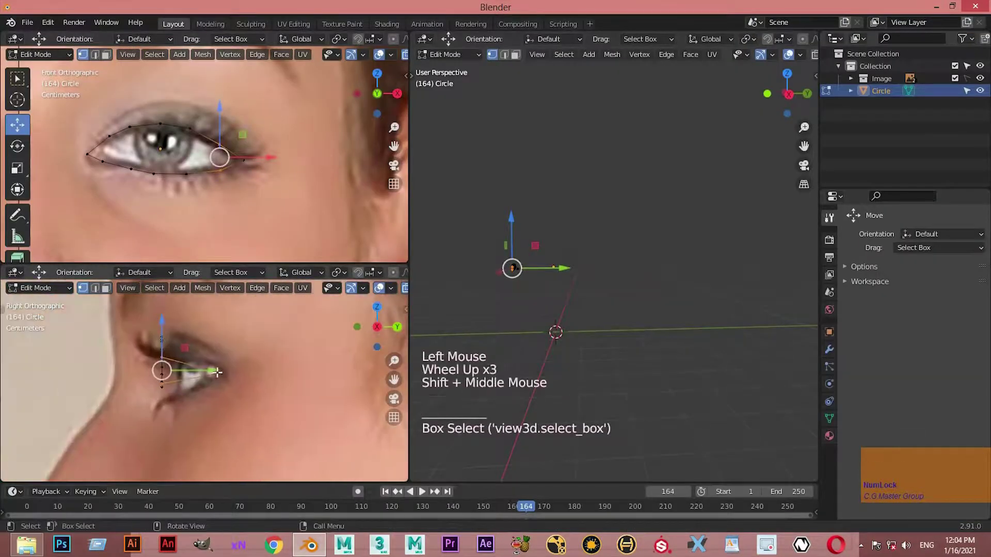
pyautogui.doubleClick(219, 366)
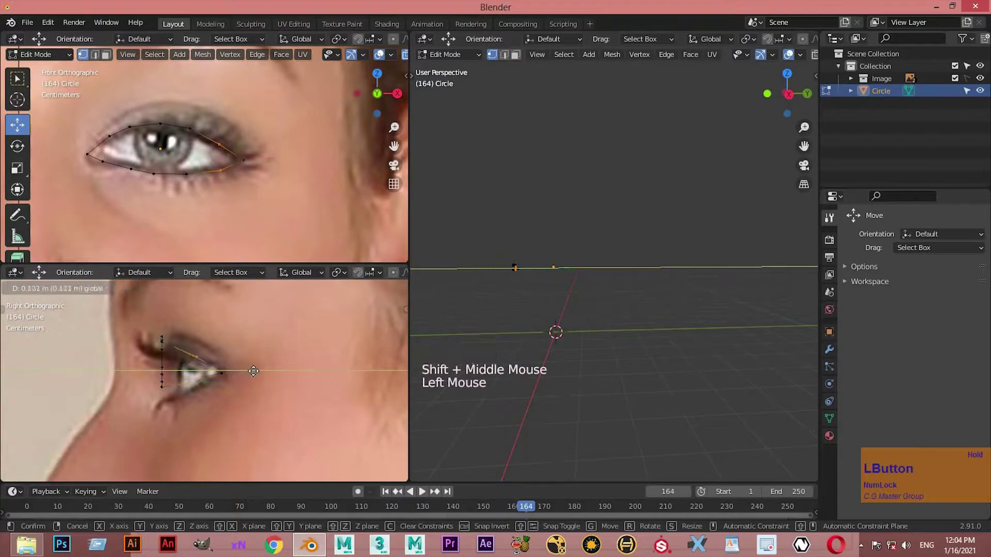
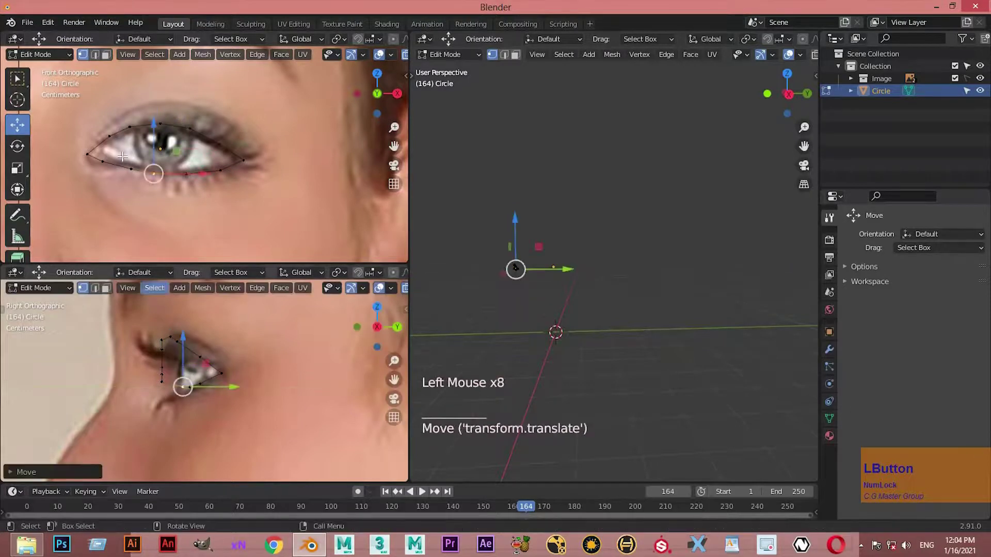
pyautogui.click(103, 161)
pyautogui.click(97, 169)
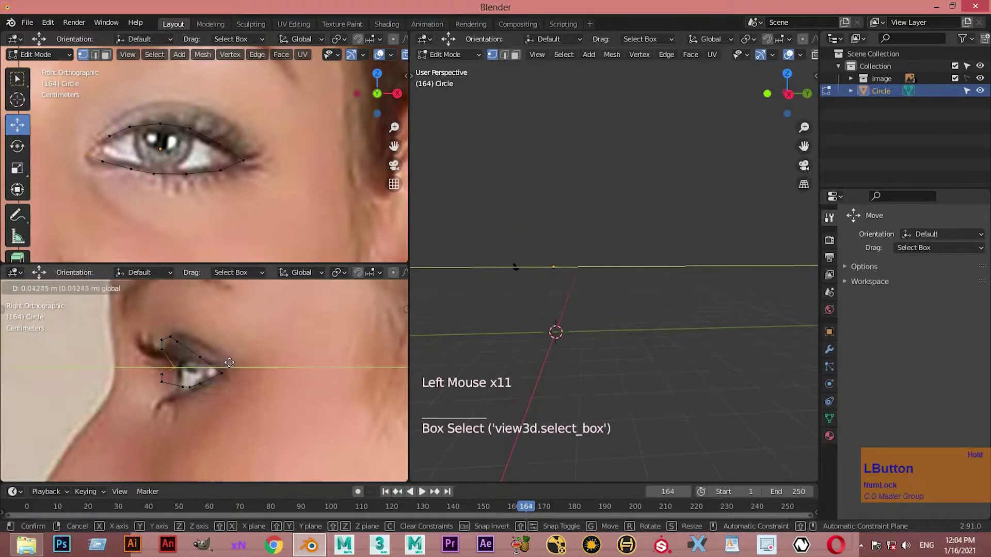
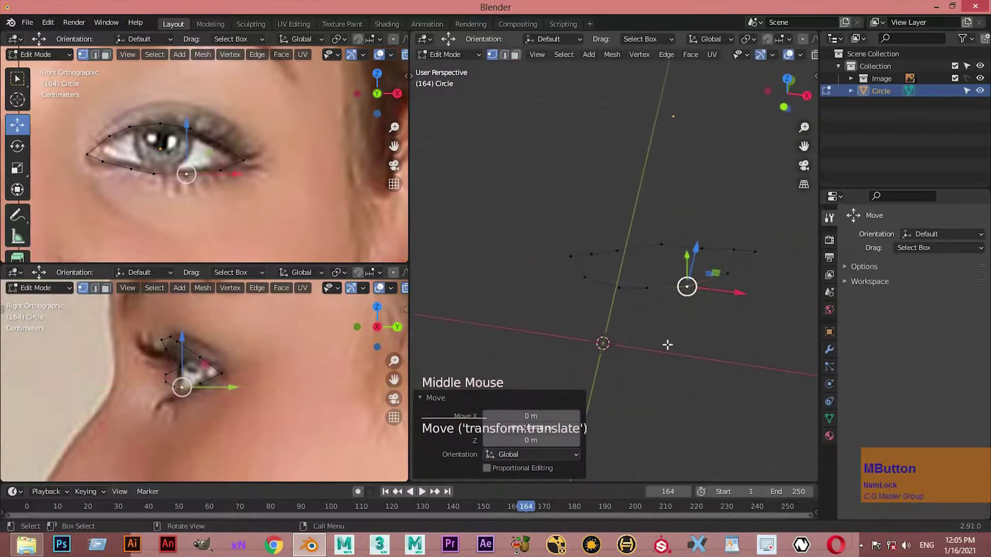
# In Object Mode add a Subdivision Surface modifier to the eye loop from Modifier Properties.
pyautogui.press('Tab')
pyautogui.middleClick(672, 269)
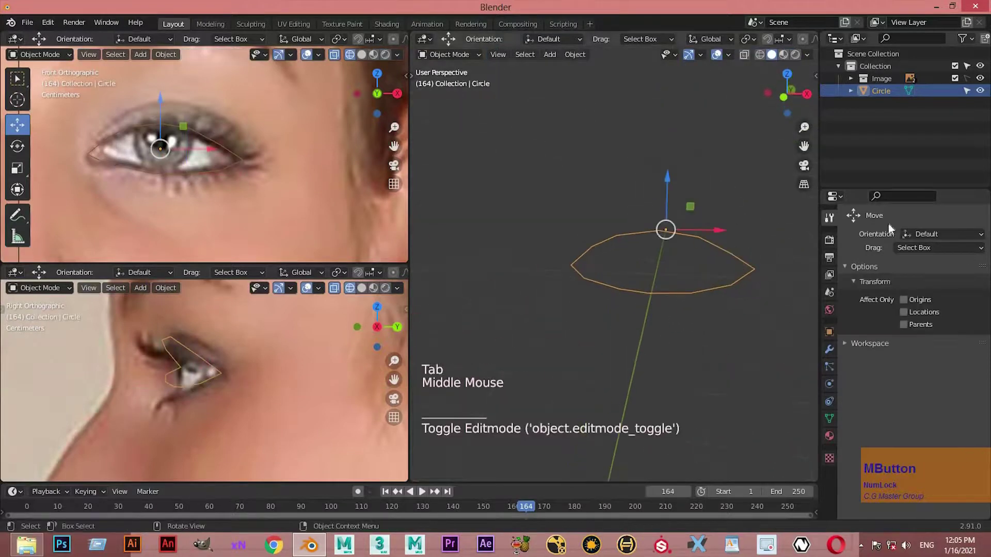
pyautogui.click(874, 314)
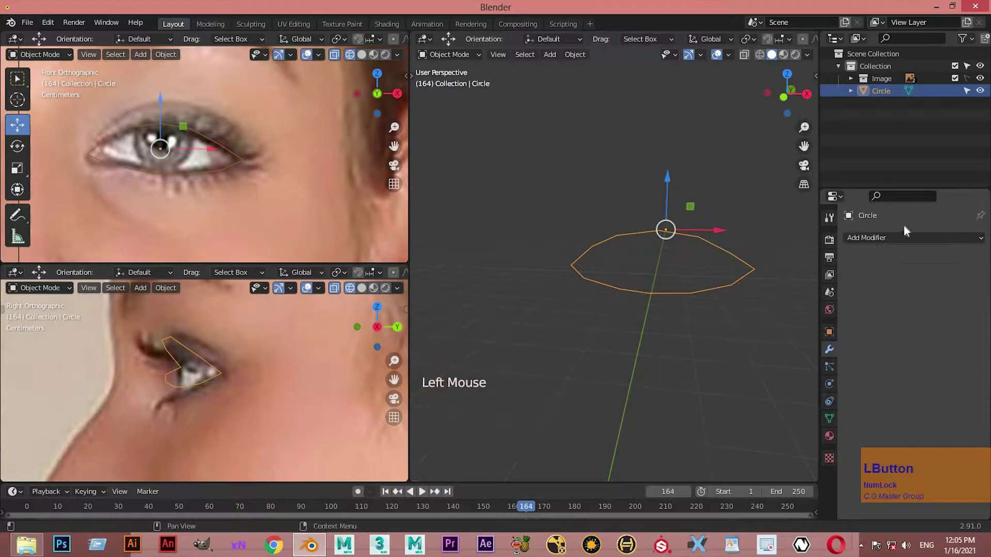
pyautogui.click(856, 336)
pyautogui.click(889, 247)
pyautogui.click(872, 275)
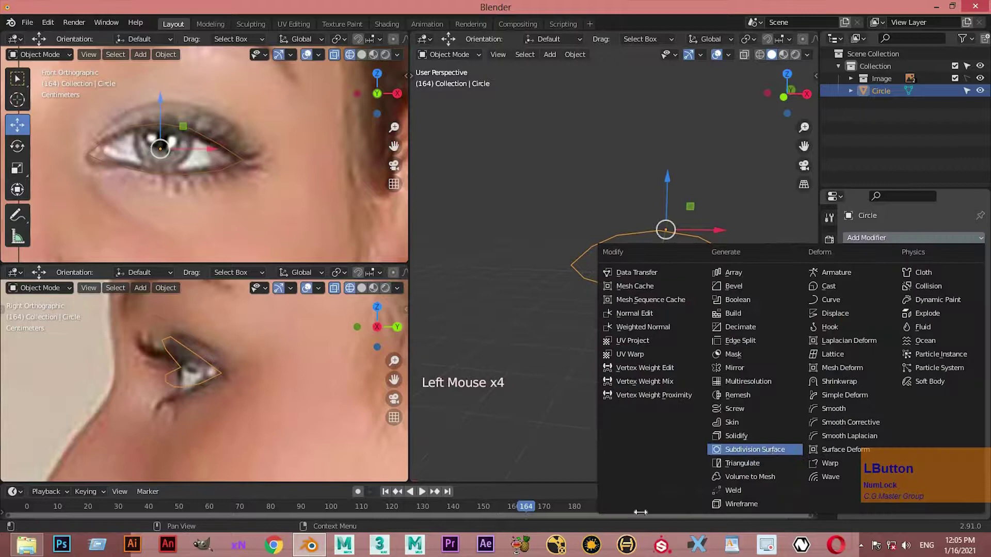
pyautogui.middleClick(665, 373)
# Return to Edit Mode with On Cage enabled and check the smoothed loop against the eye.
pyautogui.press('Tab')
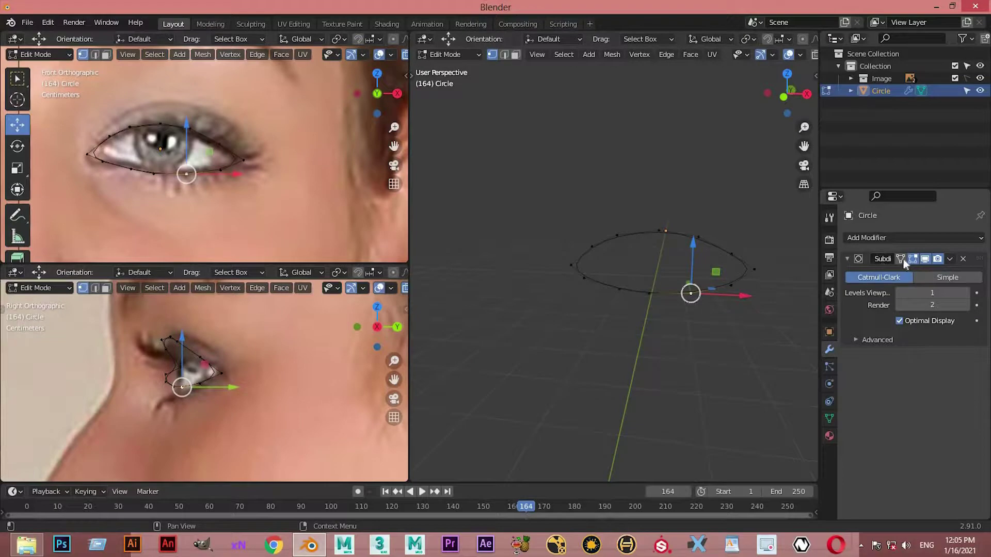
pyautogui.click(810, 289)
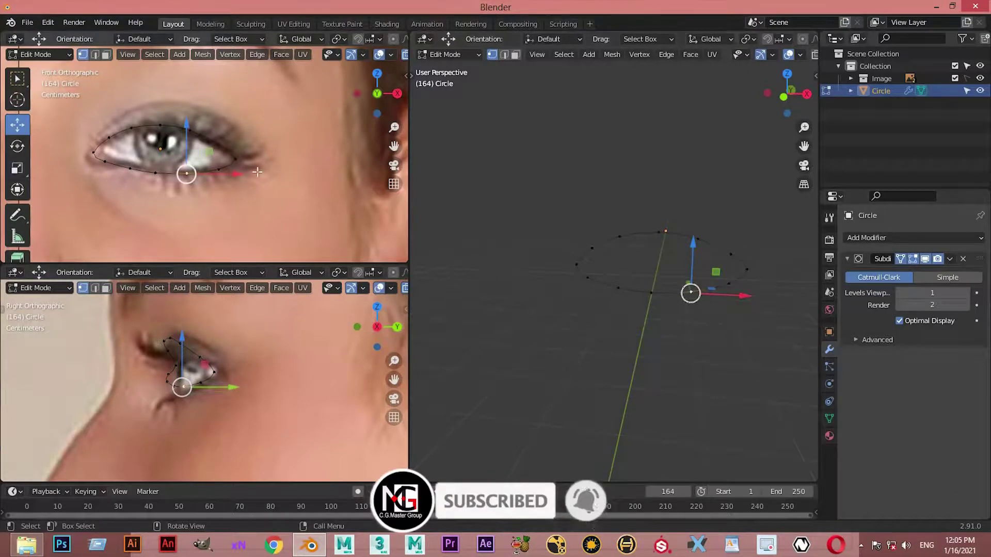
pyautogui.middleClick(788, 309)
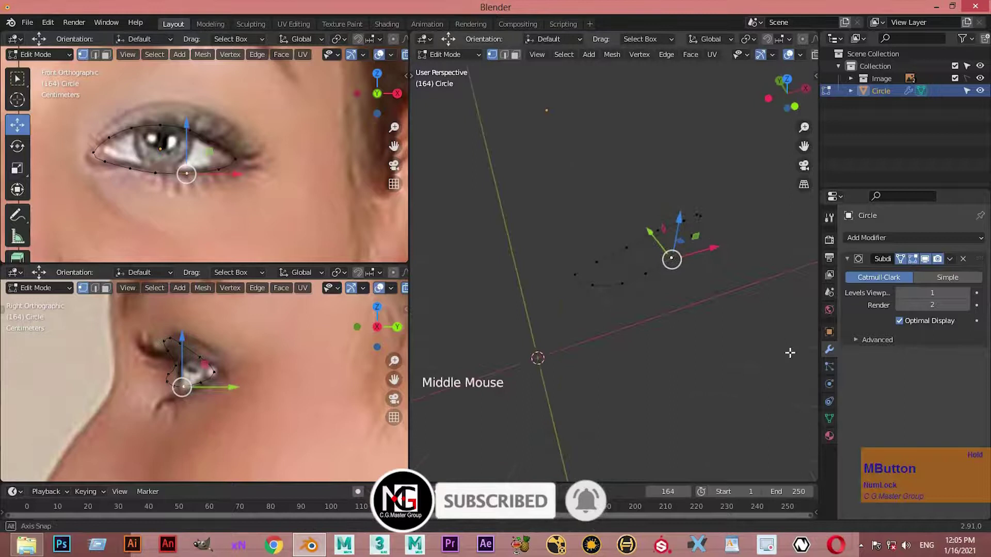
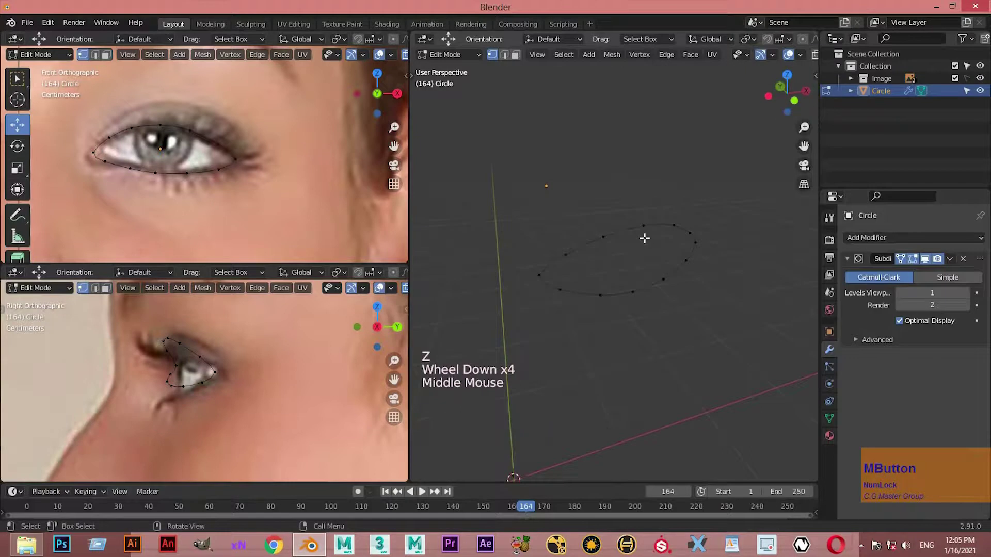
# Extrude the whole eye loop into a larger outer ring of faces, then return to Object Mode.
pyautogui.press('l')
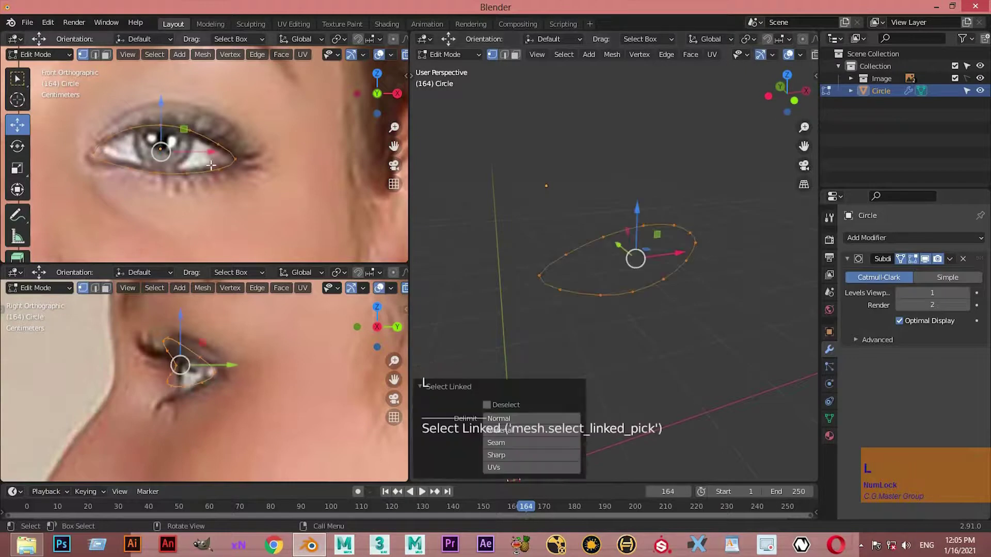
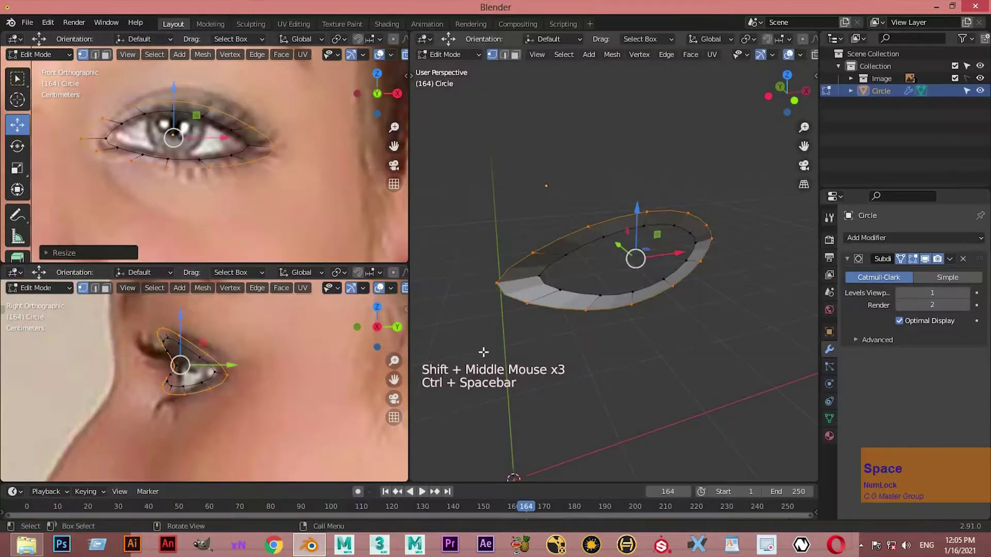
pyautogui.press('Tab')
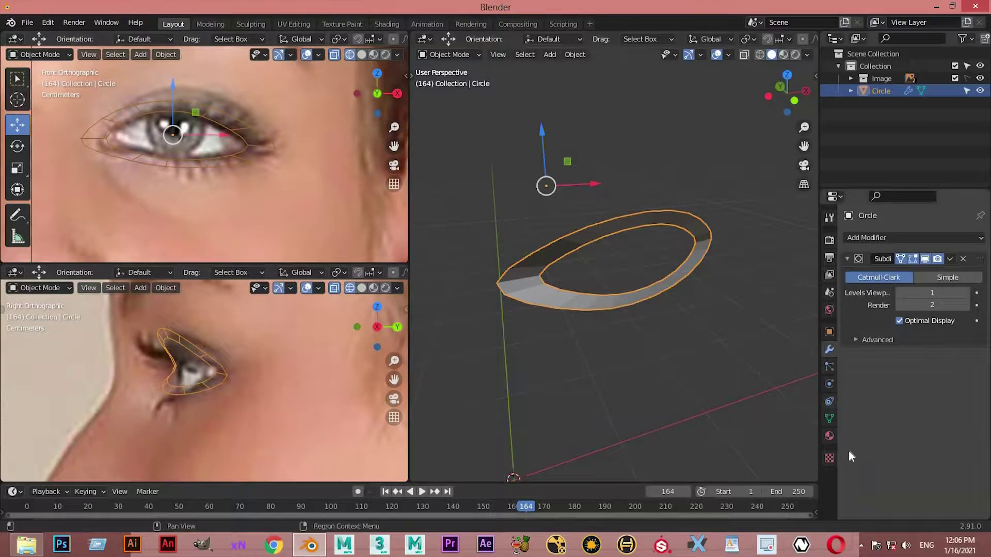
pyautogui.click(870, 84)
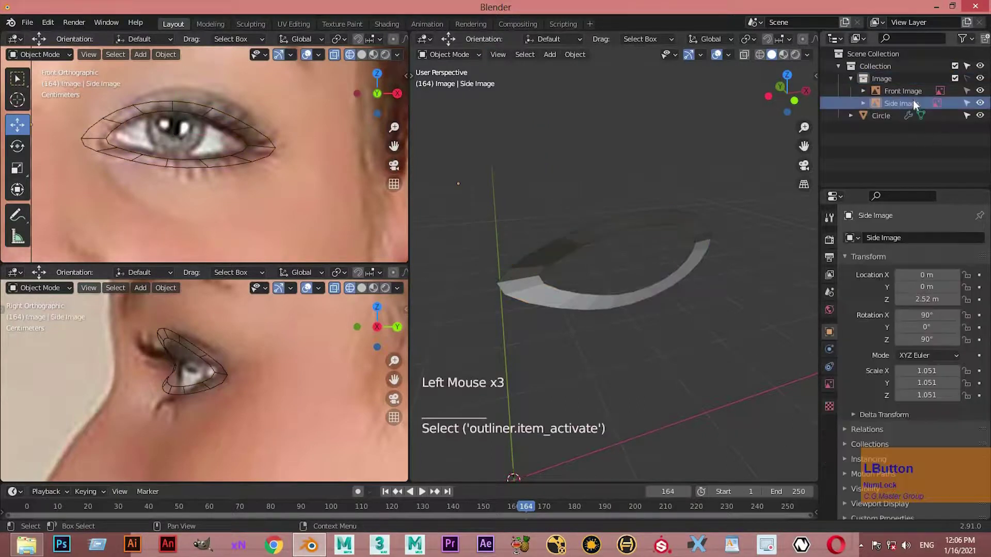
# Make Front Image the active object instead of Side Image and maximise the front viewport.
pyautogui.scroll(-3)
pyautogui.scroll(-3)
pyautogui.click(831, 393)
pyautogui.scroll(-3)
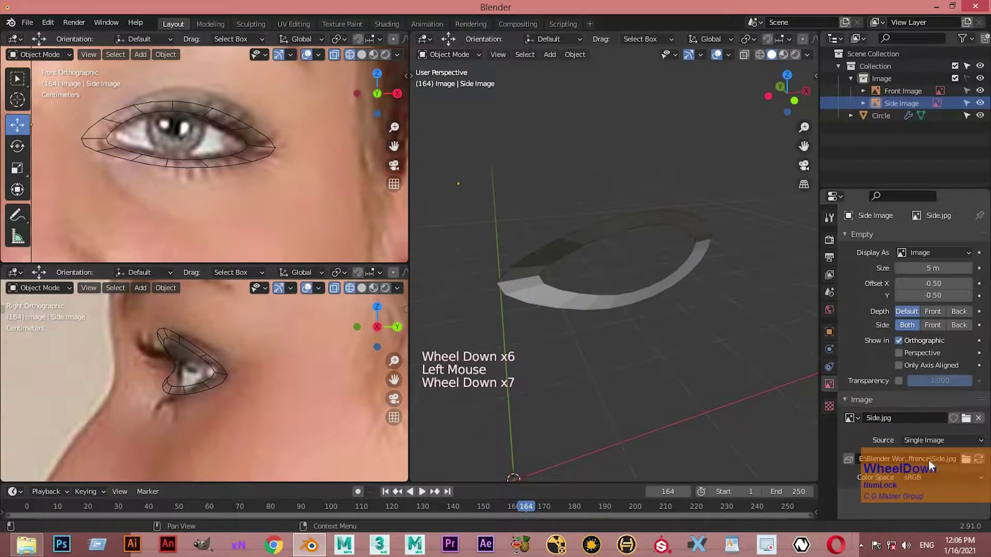
pyautogui.click(926, 476)
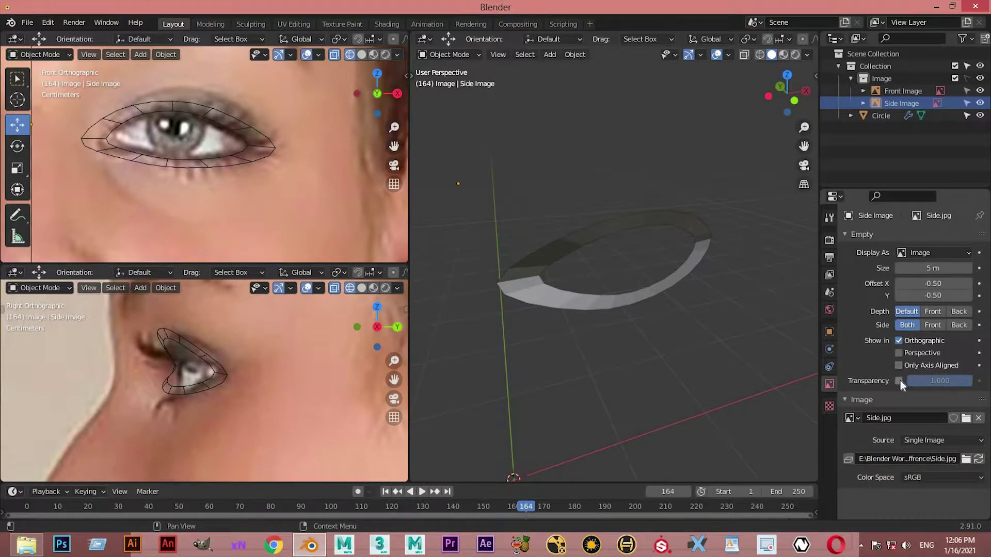
pyautogui.click(903, 387)
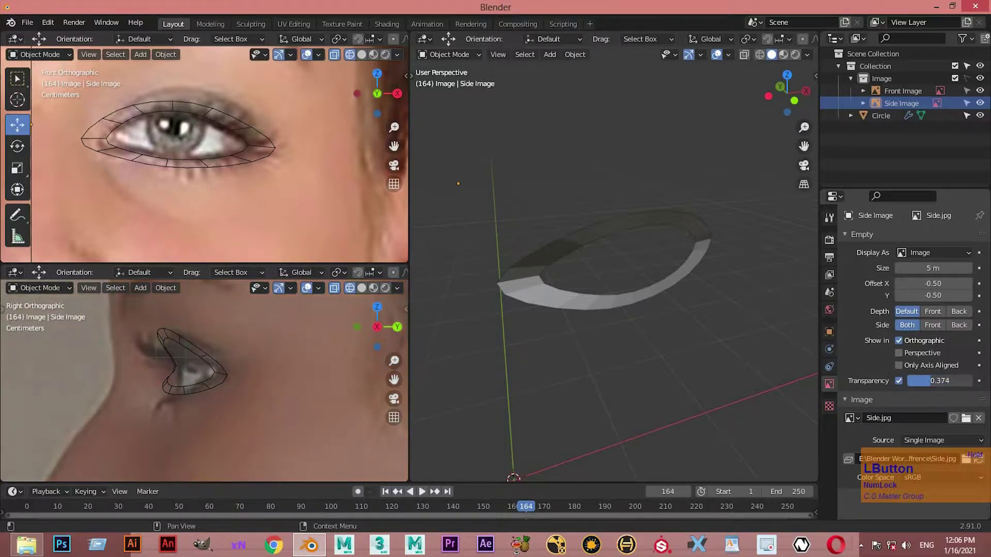
pyautogui.click(918, 185)
pyautogui.click(930, 389)
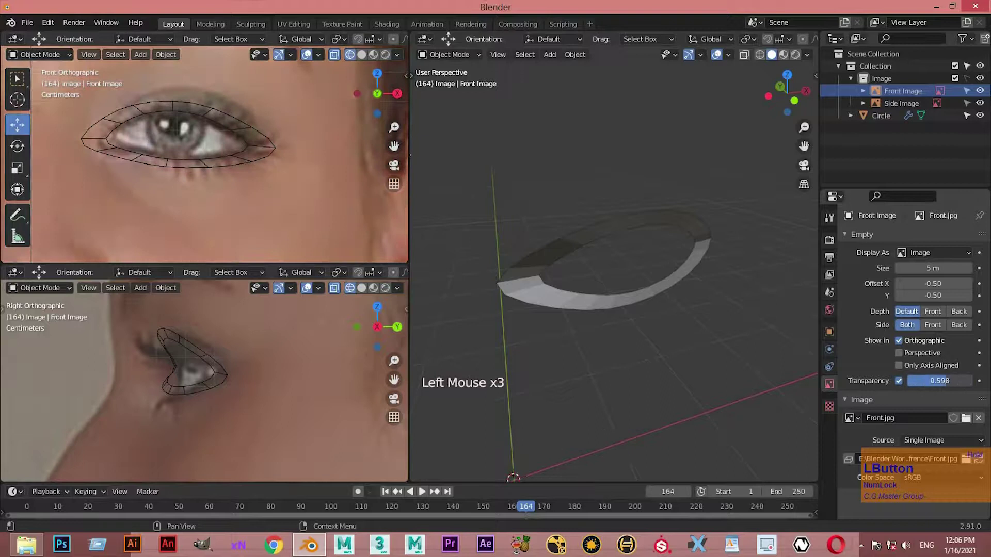
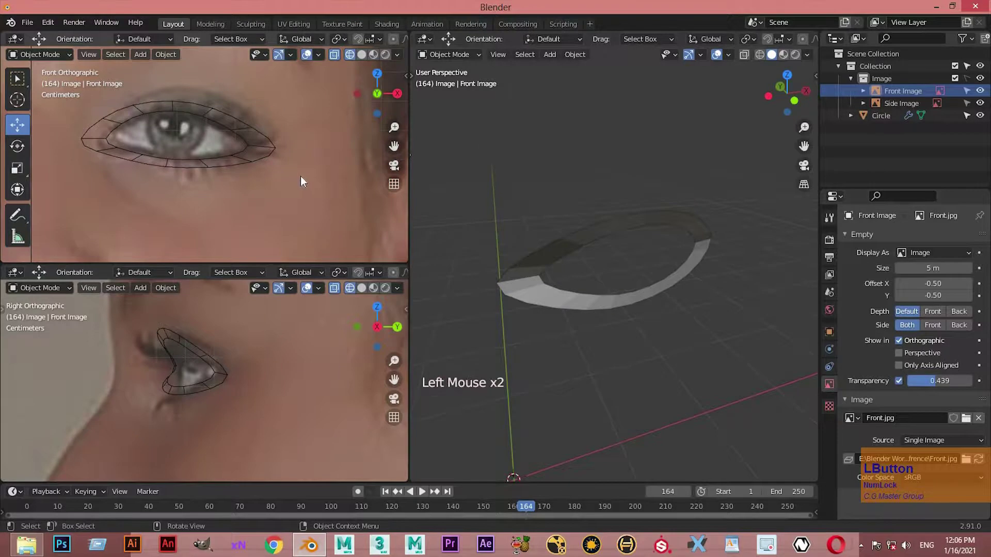
pyautogui.press('ctrl+space')
# In Edit Mode on Circle, loop-cut a third edge ring around the eye band with Ctrl+R.
pyautogui.press('Tab')
pyautogui.click(455, 169)
pyautogui.press('Tab')
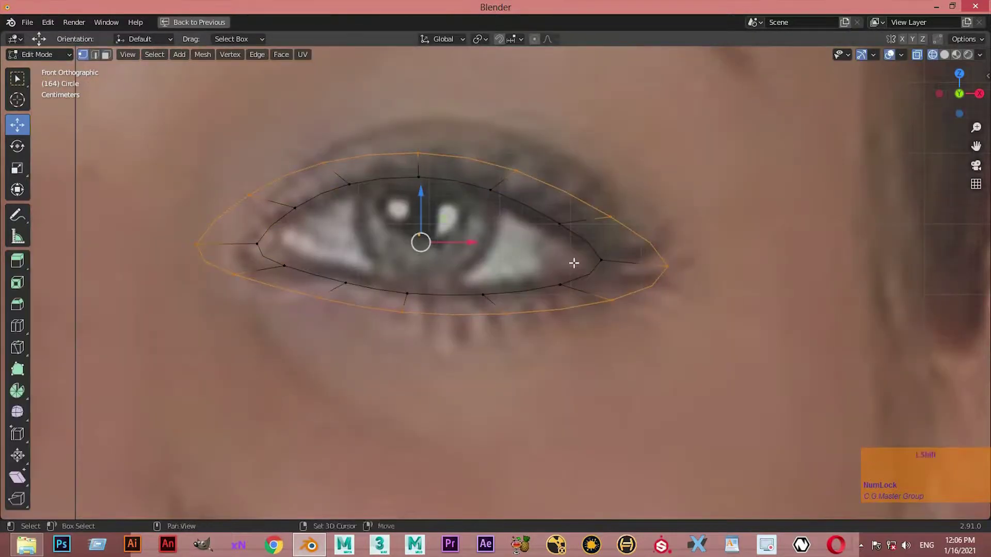
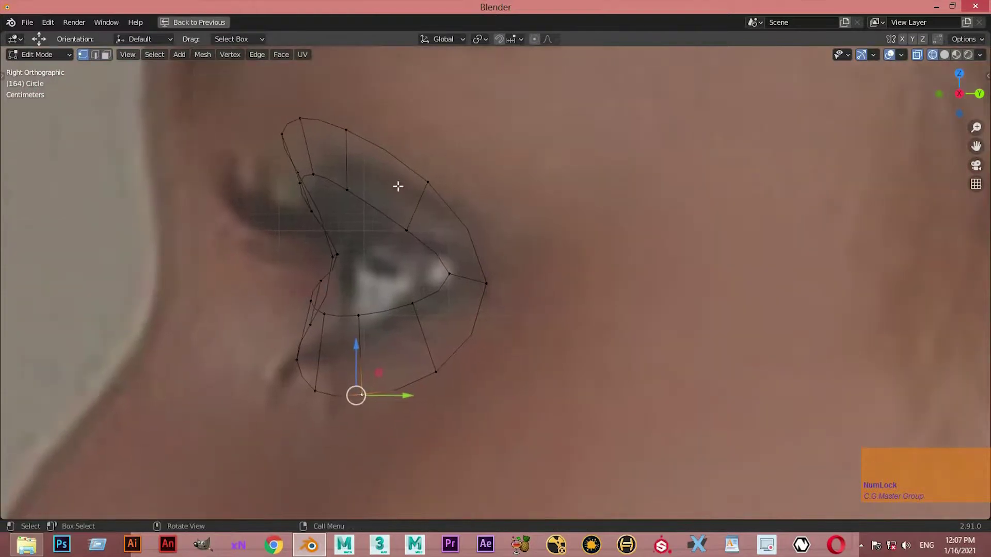
pyautogui.press('ctrl+r')
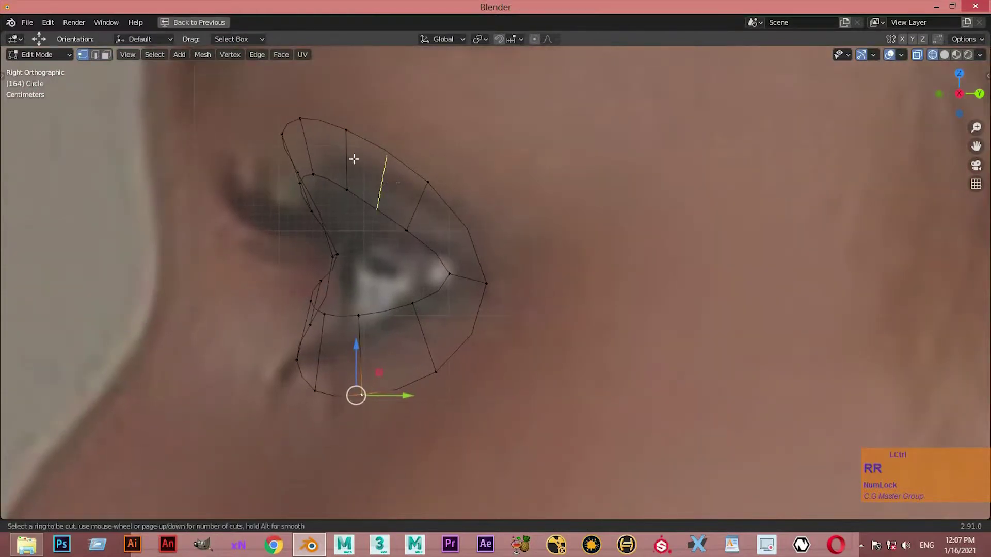
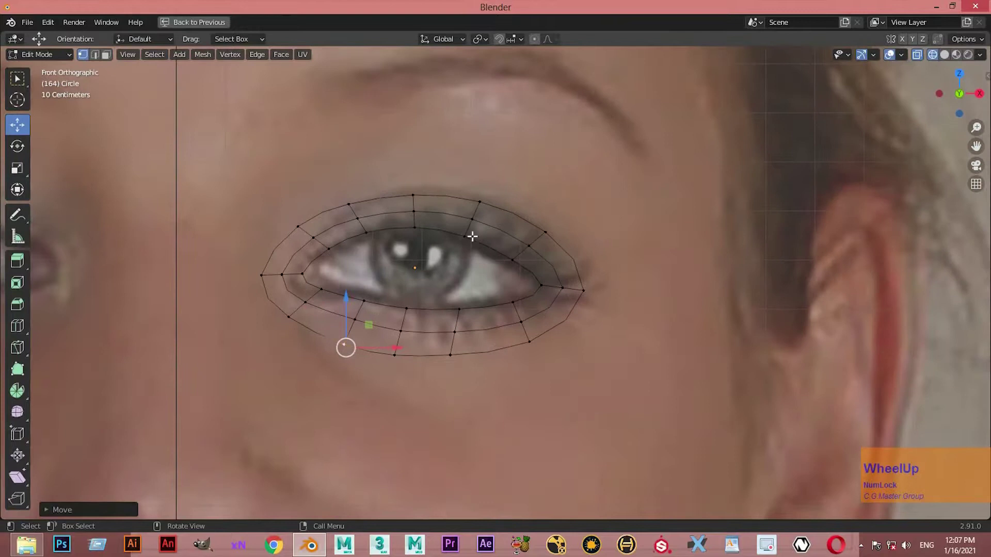
# Fit the new loop to the eyelid in Right Ortho and inspect the solid band in perspective.
pyautogui.press('ctrl+space')
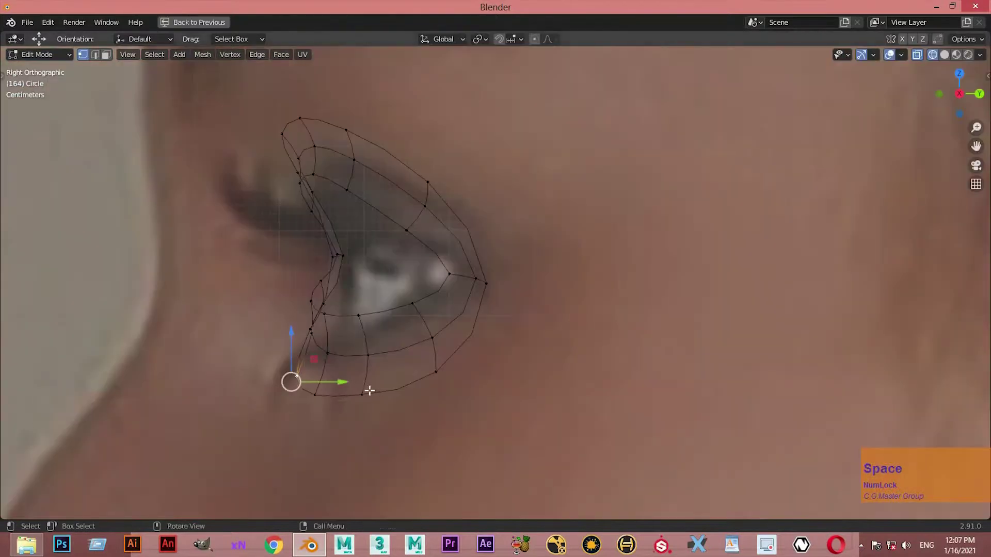
pyautogui.middleClick(311, 429)
pyautogui.press('ctrl+space')
pyautogui.middleClick(609, 336)
pyautogui.middleClick(661, 309)
pyautogui.click(686, 305)
pyautogui.middleClick(645, 329)
pyautogui.middleClick(603, 351)
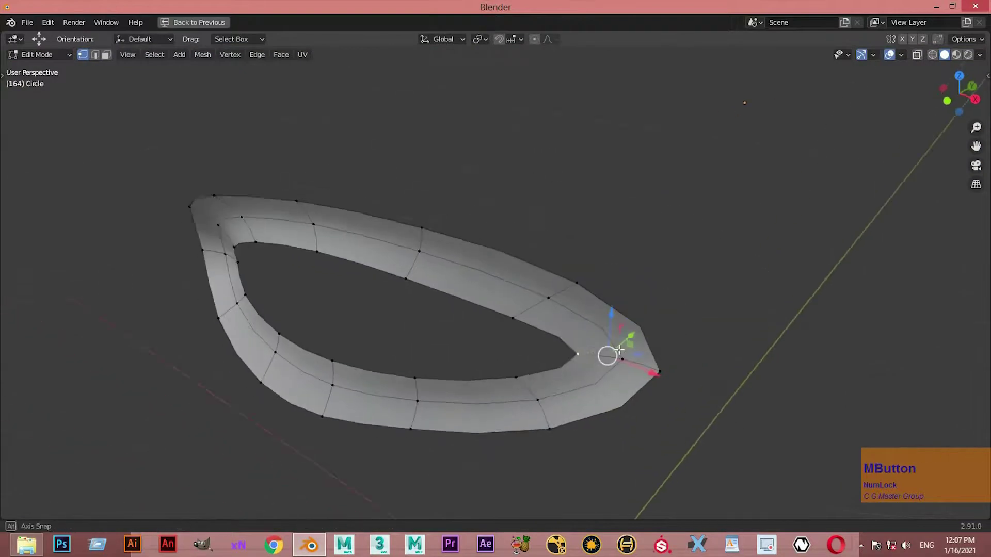
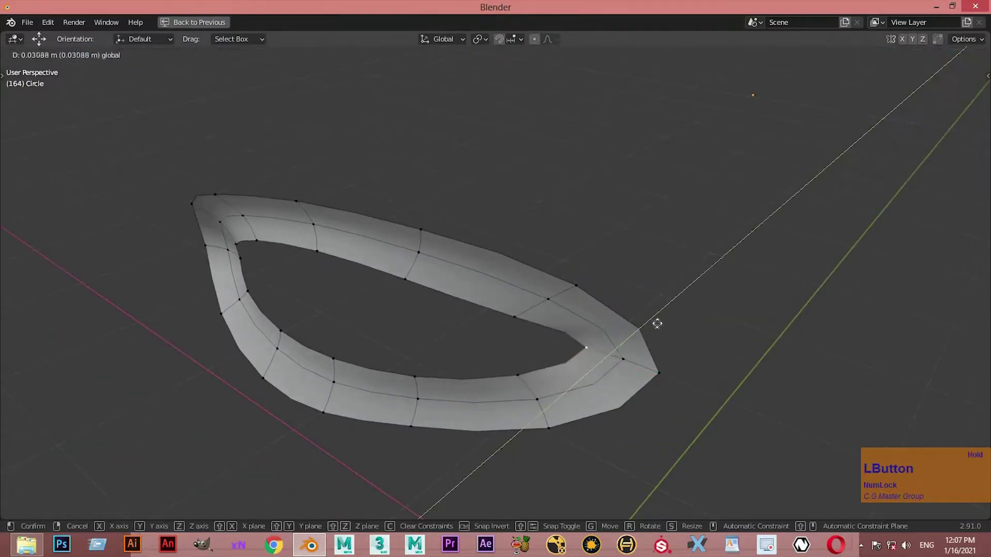
# Reposition eye-ring vertices, then squash a selected loop vertically to about 0.753 of its height.
pyautogui.middleClick(537, 352)
pyautogui.click(680, 367)
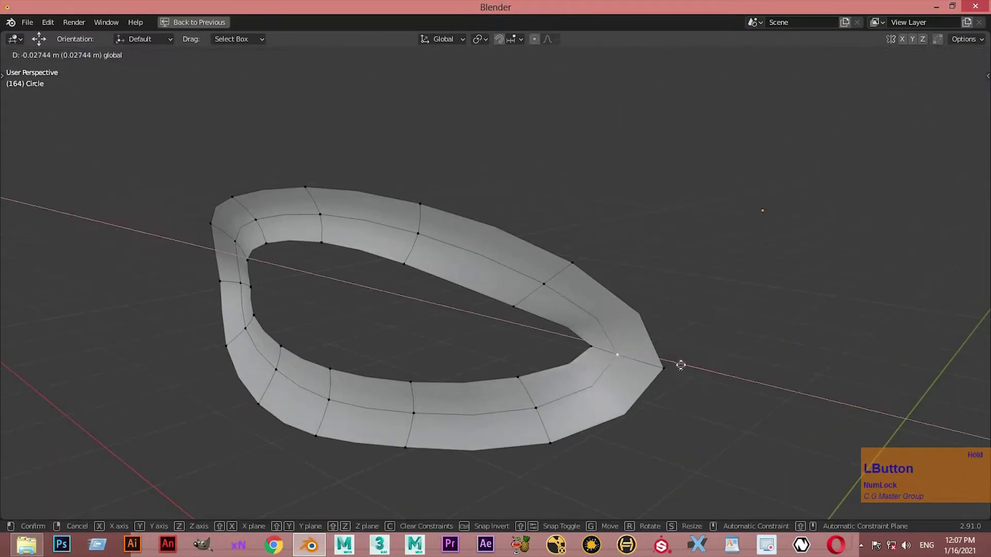
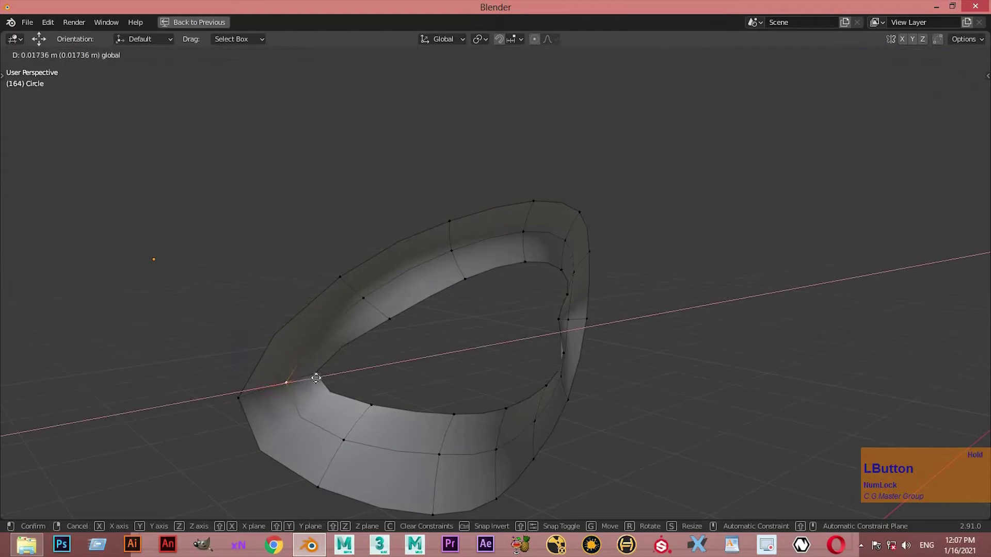
pyautogui.press('Tab')
pyautogui.middleClick(535, 305)
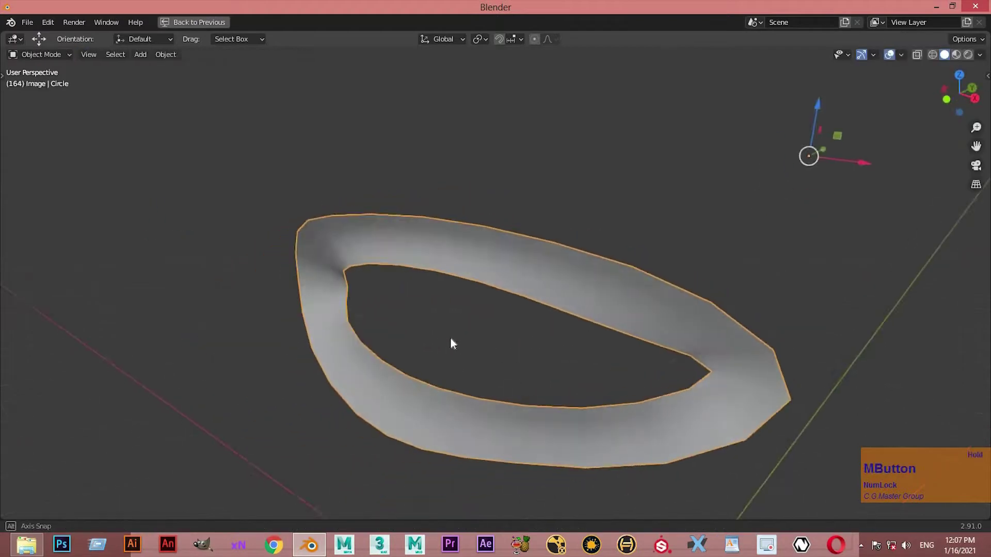
pyautogui.press('Tab')
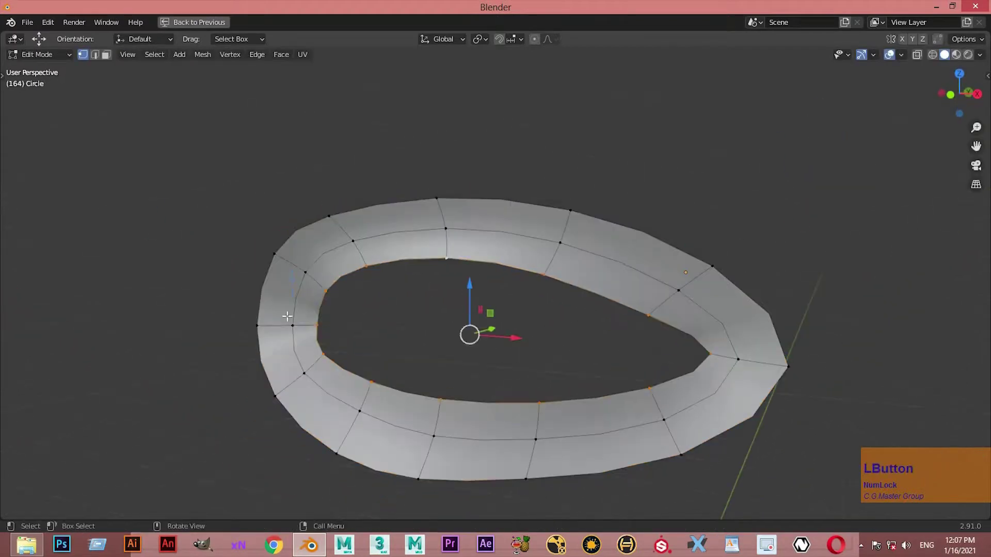
pyautogui.press('ctrl+space')
pyautogui.press('ctrl+space')
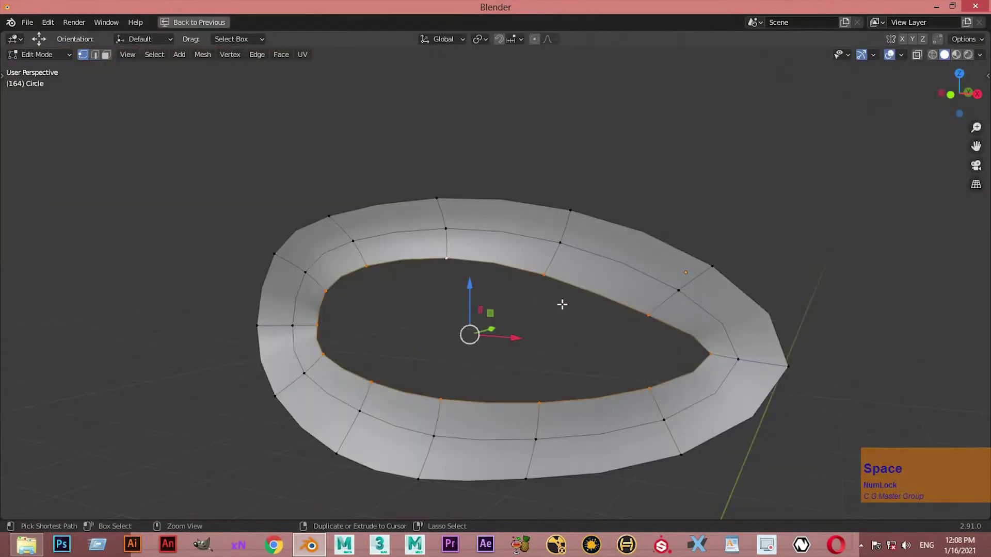
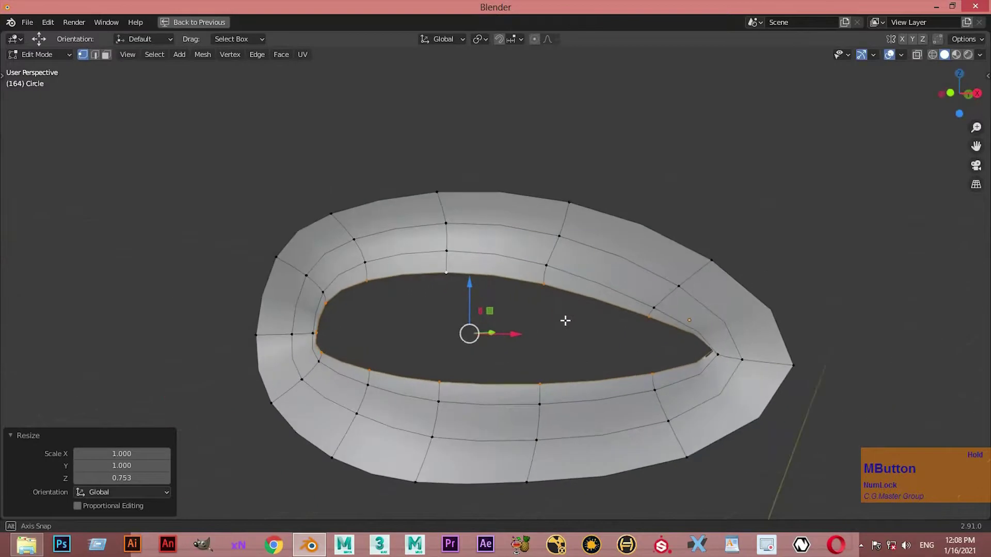
# Move vertices along the ring's outer edge into place, checking the shape from below.
pyautogui.click(343, 339)
pyautogui.press('ctrl+z')
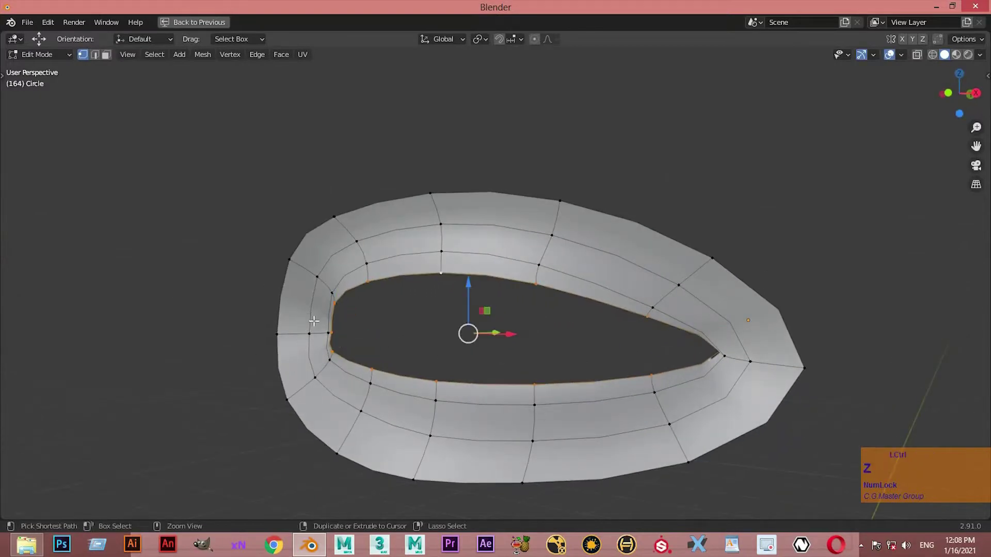
pyautogui.click(362, 349)
pyautogui.click(352, 343)
pyautogui.click(355, 341)
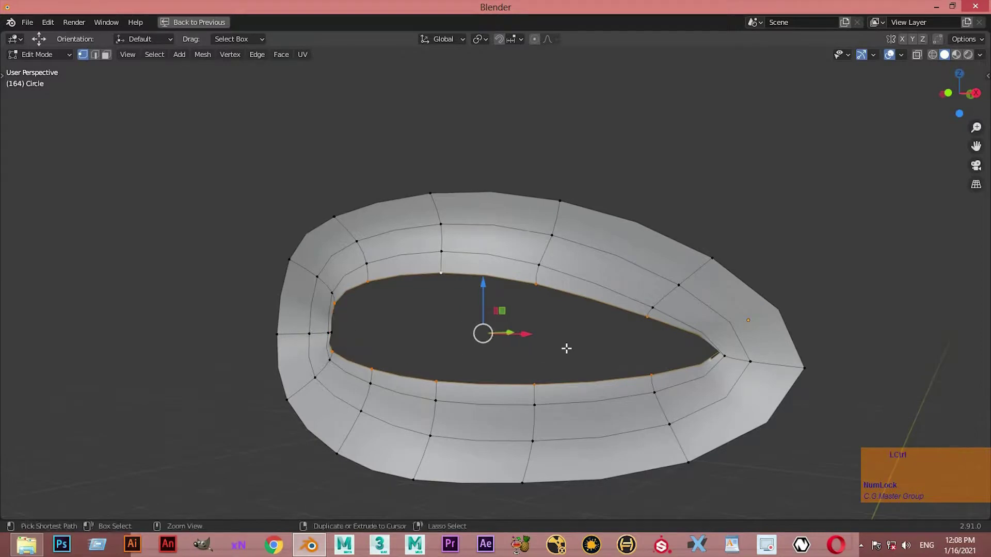
pyautogui.middleClick(586, 347)
pyautogui.click(743, 359)
pyautogui.middleClick(697, 372)
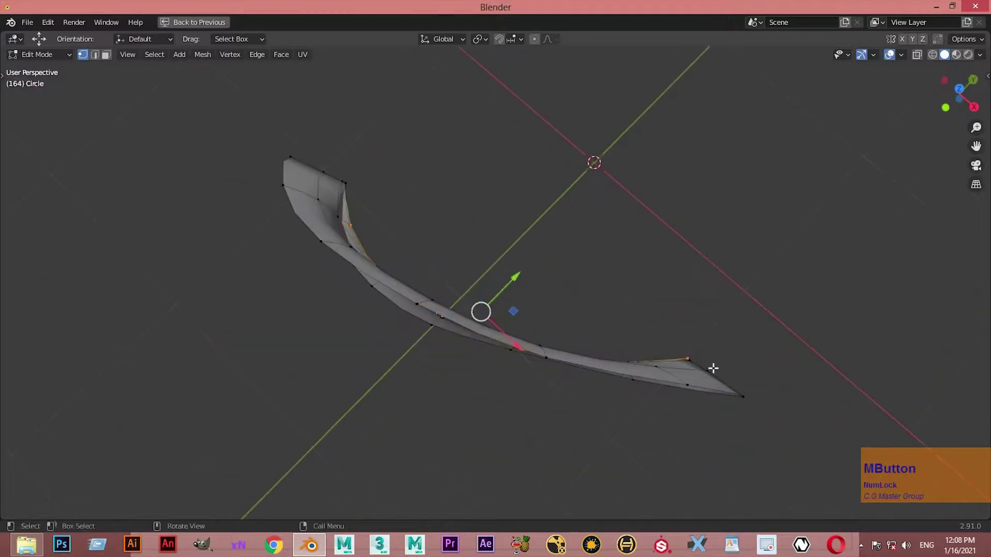
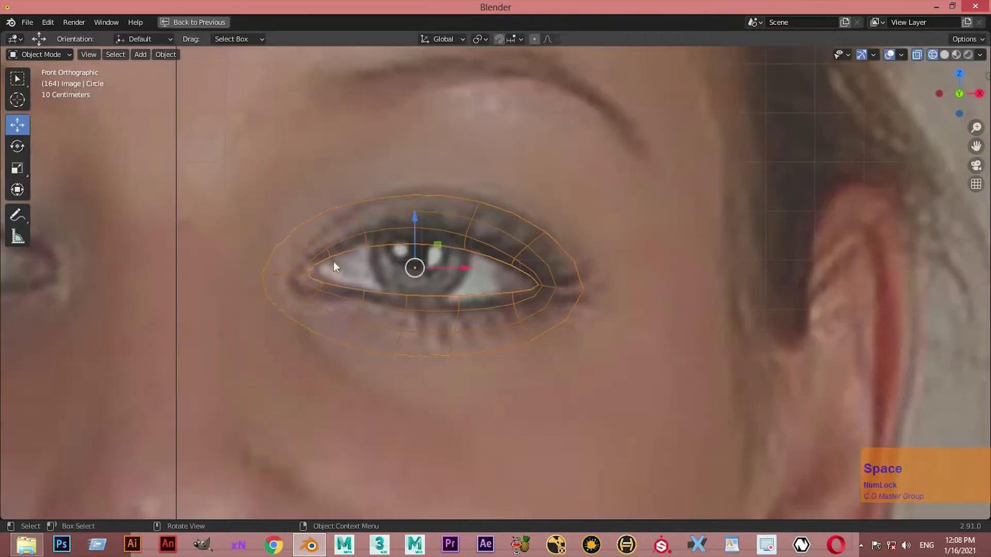
# Check the eye ring against the side photo with the mesh shown as a solid surface.
pyautogui.scroll(-3)
pyautogui.scroll(3)
pyautogui.press('ctrl+space')
pyautogui.press('Tab')
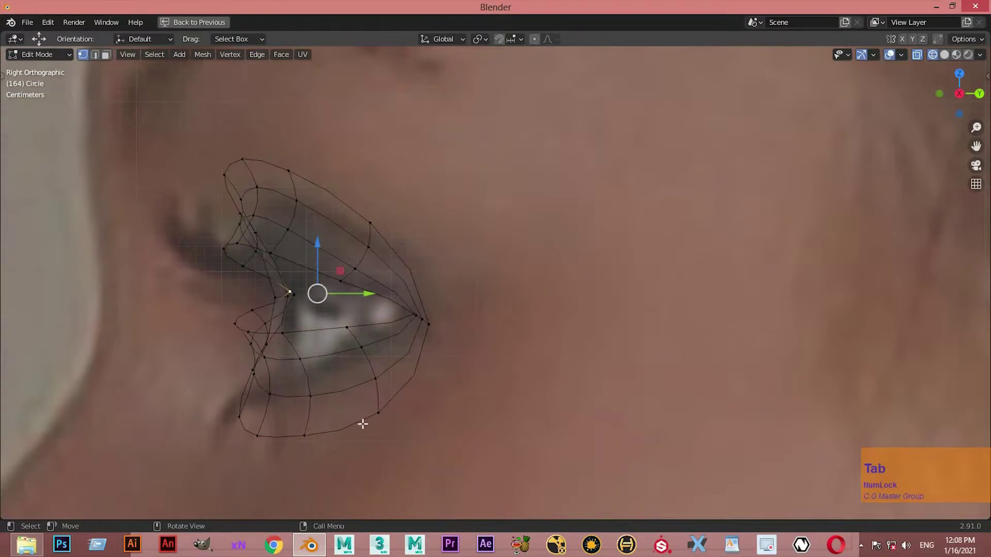
pyautogui.scroll(-3)
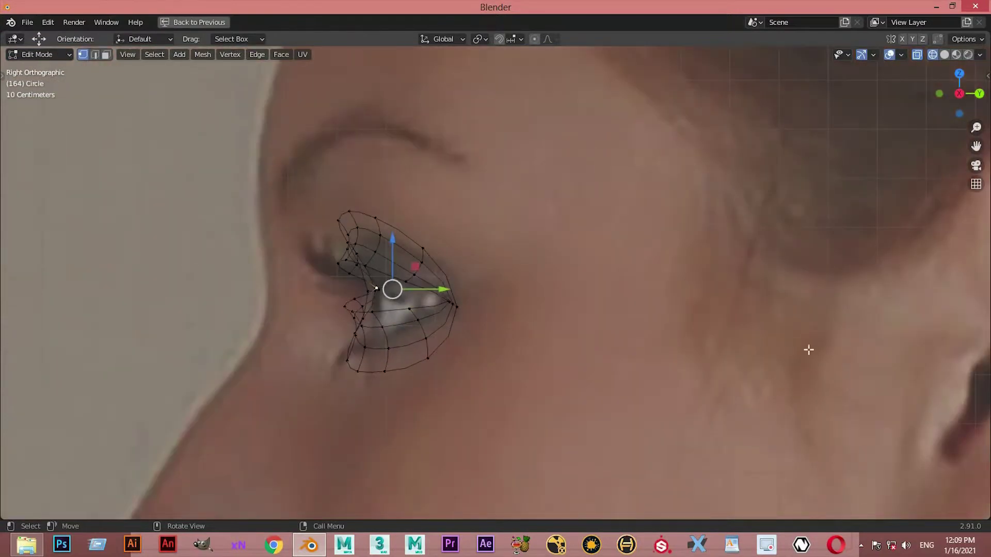
pyautogui.press('ctrl+Num_Lock')
pyautogui.press('ctrl+space')
pyautogui.middleClick(658, 310)
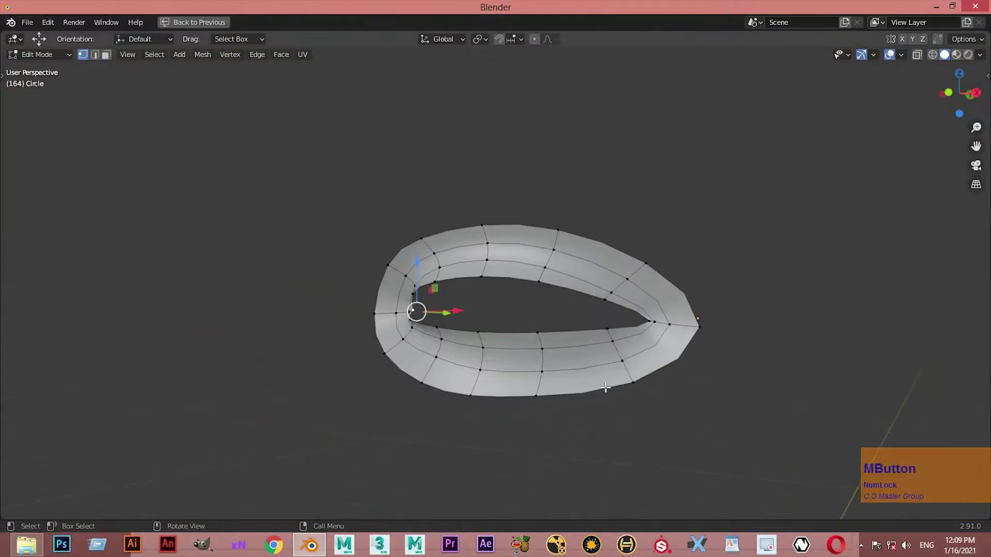
# Adjust a ring vertex, then start extruding a new edge downward from the eye corner in front view.
pyautogui.click(608, 385)
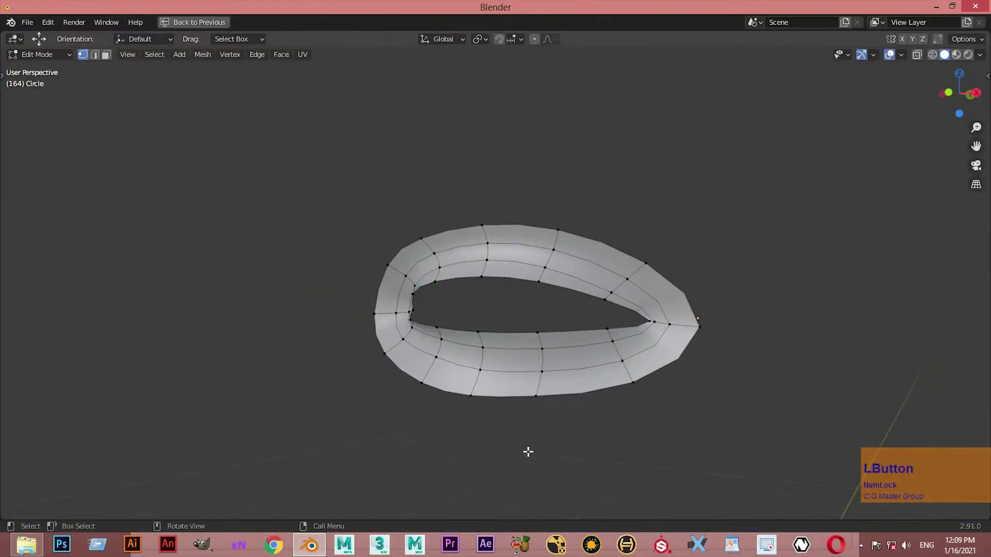
pyautogui.press('w')
pyautogui.click(414, 384)
pyautogui.press('ctrl+space')
pyautogui.press('ctrl+space')
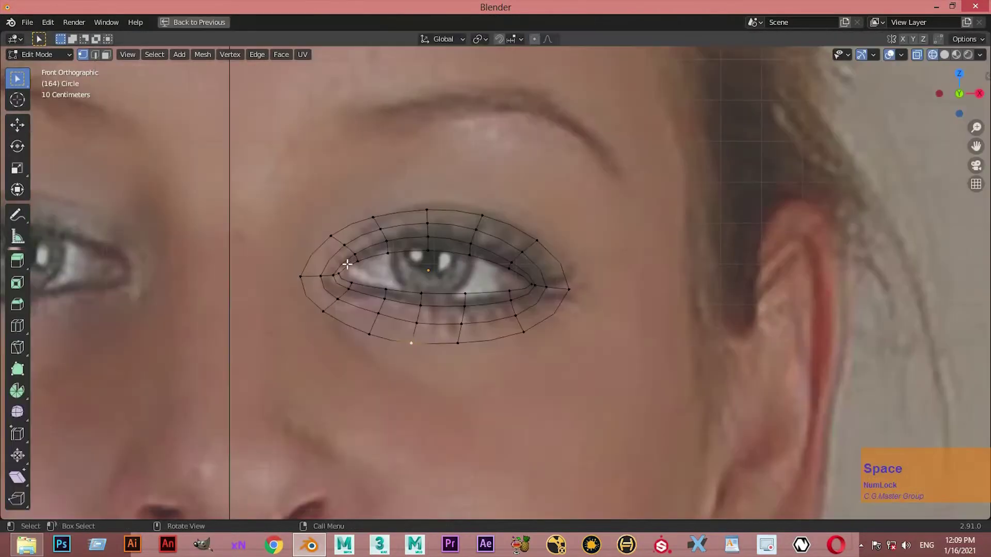
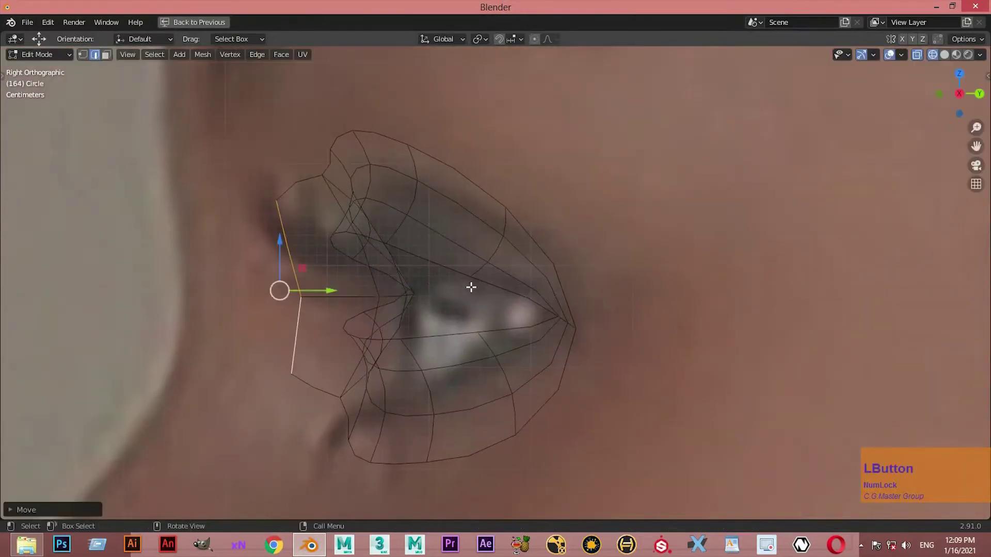
# Try flattening the inner edge to zero height on Z, then cancel and return toward the front view.
pyautogui.press('KP_4')
pyautogui.scroll(-3)
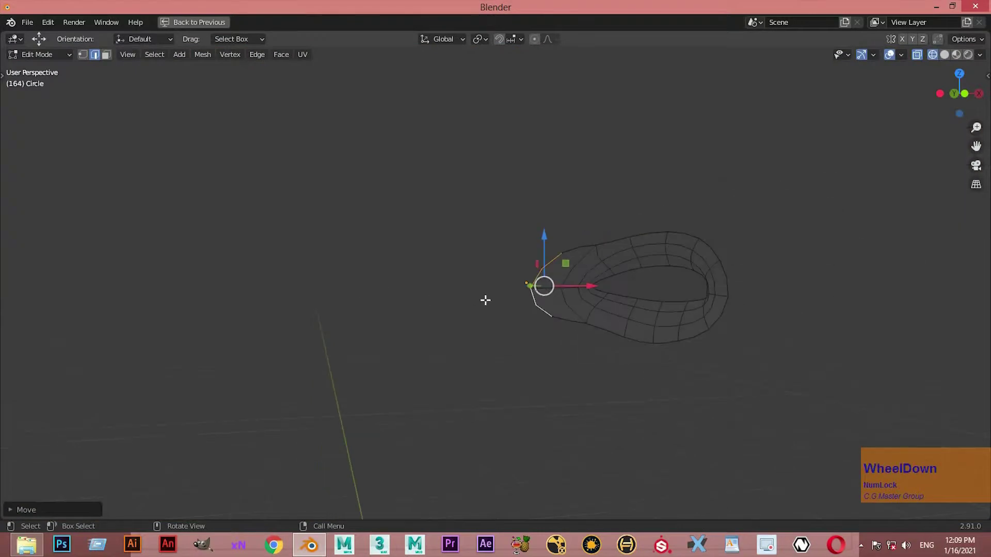
pyautogui.press('ctrl+space')
pyautogui.press('KP_3')
pyautogui.press('ctrl+space')
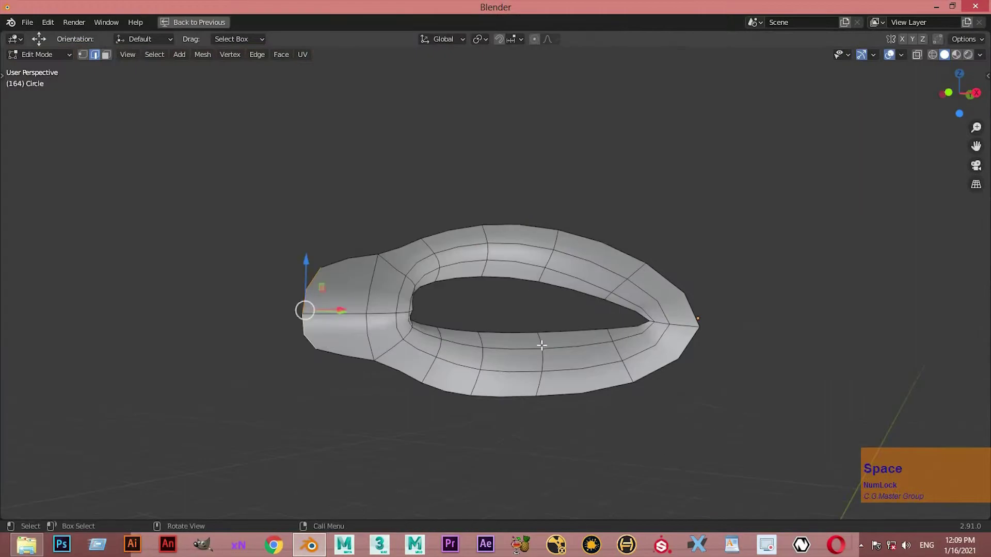
pyautogui.press('s')
pyautogui.press('z')
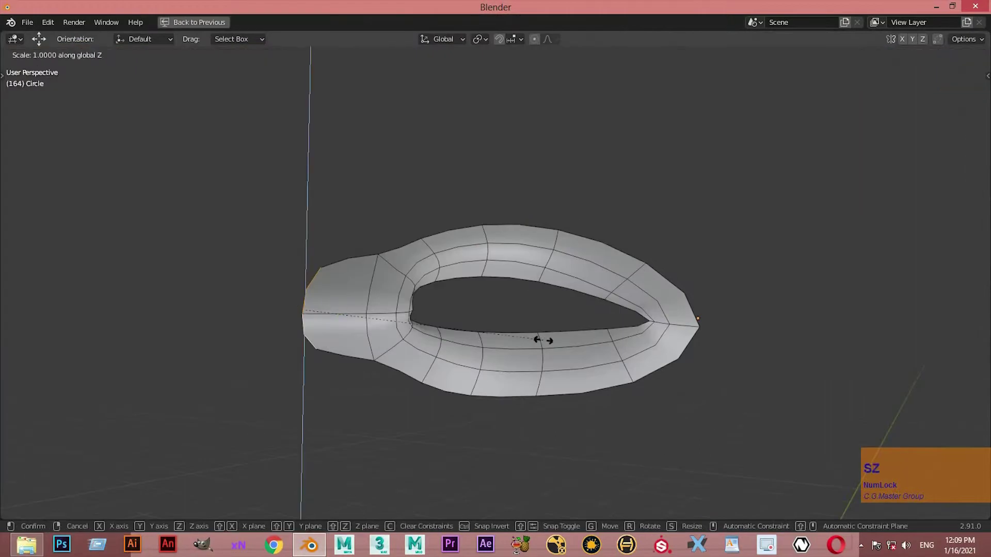
pyautogui.press('KP_0')
pyautogui.press('Num_Lock')
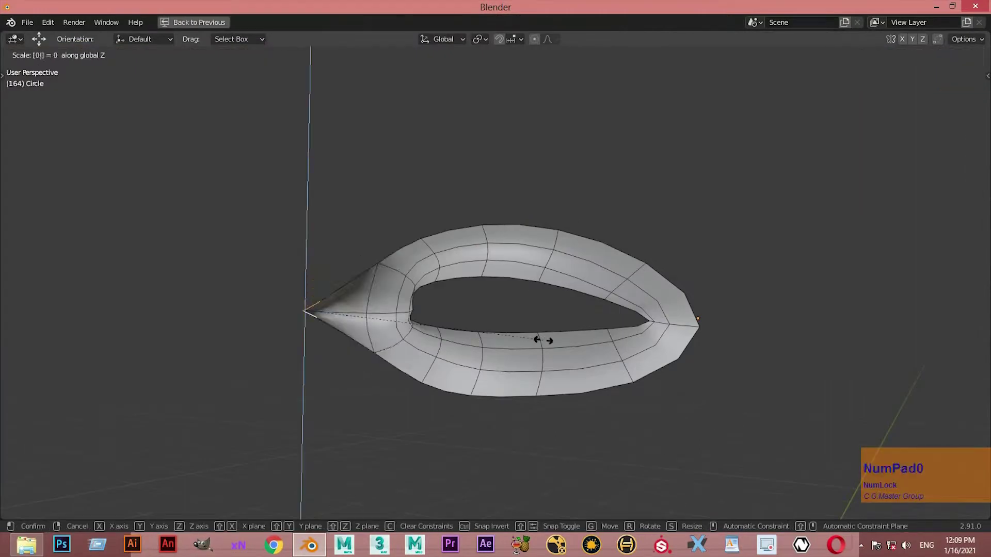
pyautogui.rightClick(545, 338)
pyautogui.scroll(-3)
pyautogui.scroll(3)
pyautogui.middleClick(466, 337)
# Scale the inner edge to zero on X and place it vertically on the nose-bridge centre line.
pyautogui.press('ctrl+space')
pyautogui.press('s')
pyautogui.write('sx')
pyautogui.press('KP_0')
pyautogui.press('KP_Enter')
pyautogui.press('e')
pyautogui.click(241, 273)
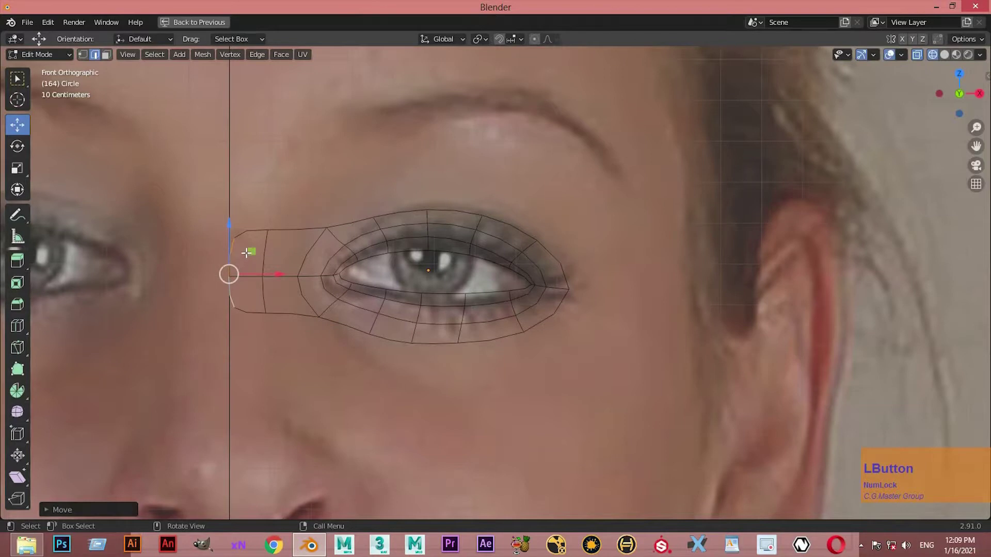
pyautogui.press('shift+s')
pyautogui.press('shift+s')
pyautogui.press('shift+s')
# Set the eye mesh's origin to the 3D cursor on the nose bridge and restore the four-view layout.
pyautogui.rightClick(256, 243)
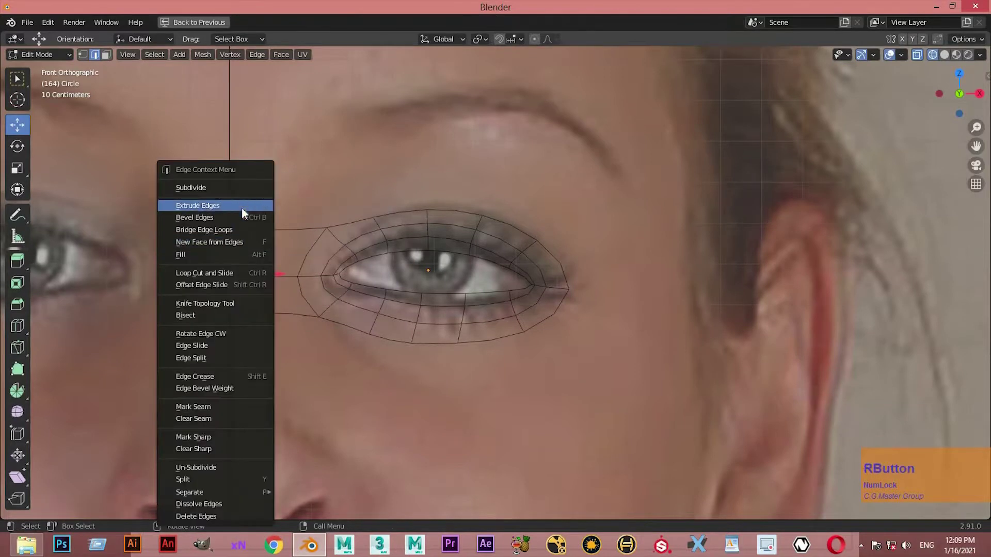
pyautogui.press('Tab')
pyautogui.rightClick(238, 272)
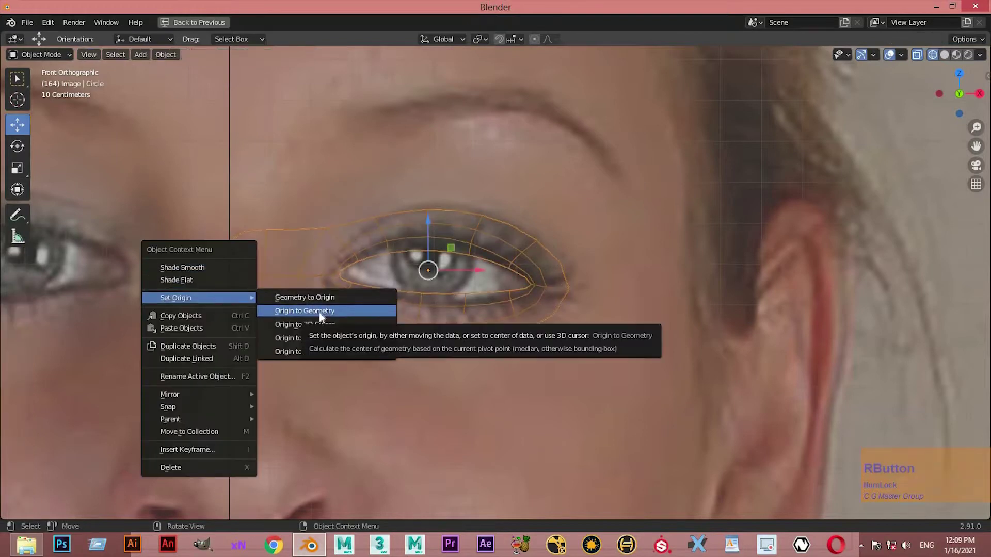
pyautogui.click(154, 383)
pyautogui.scroll(-3)
pyautogui.press('Tab')
pyautogui.press('ctrl+space')
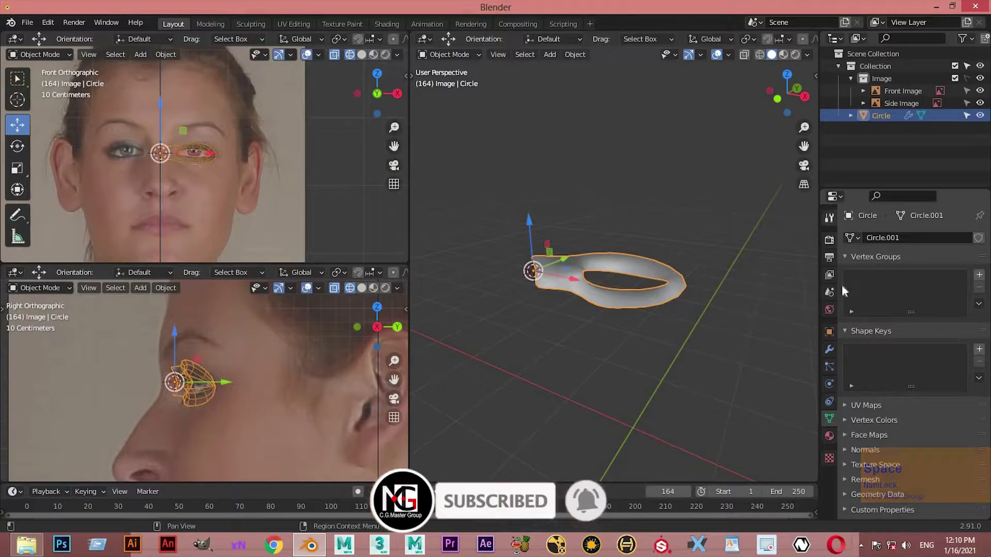
# Add a Mirror modifier to the eye mesh so it duplicates across the nose bridge.
pyautogui.click(855, 304)
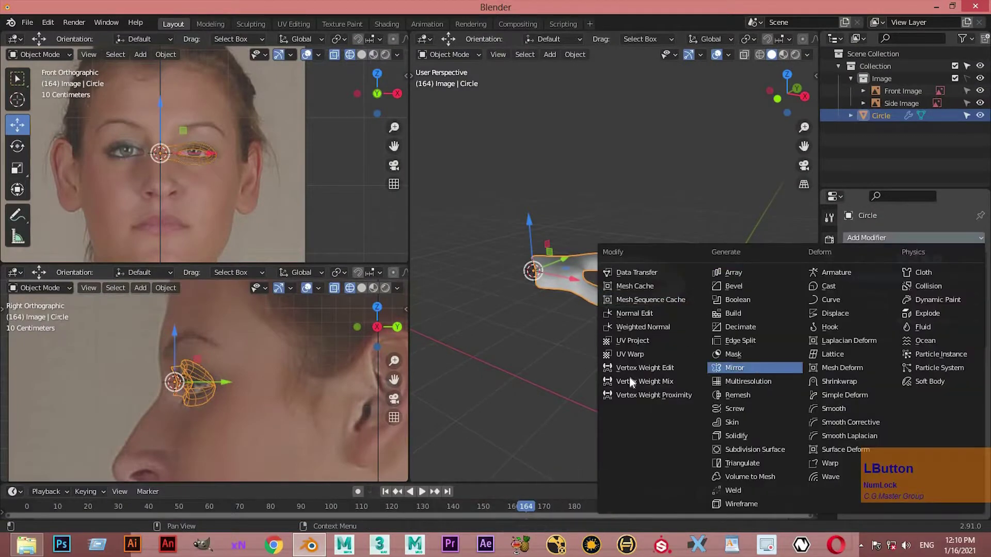
pyautogui.scroll(3)
pyautogui.press('ctrl+space')
pyautogui.press('ctrl+space')
pyautogui.scroll(-3)
pyautogui.click(586, 320)
# Shift the inner edge along X so the mirrored halves meet at the centre.
pyautogui.press('space')
pyautogui.middleClick(483, 268)
pyautogui.press('Tab')
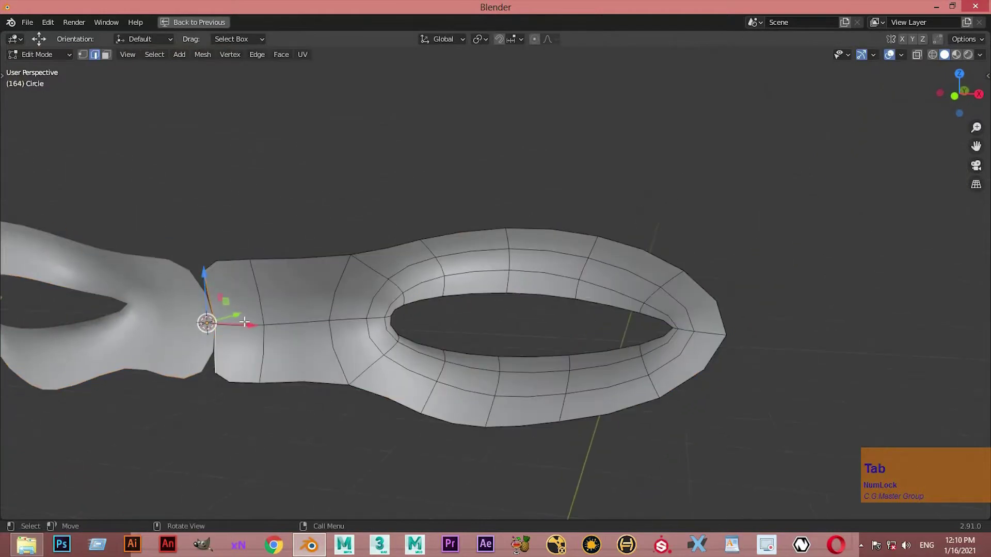
pyautogui.click(230, 326)
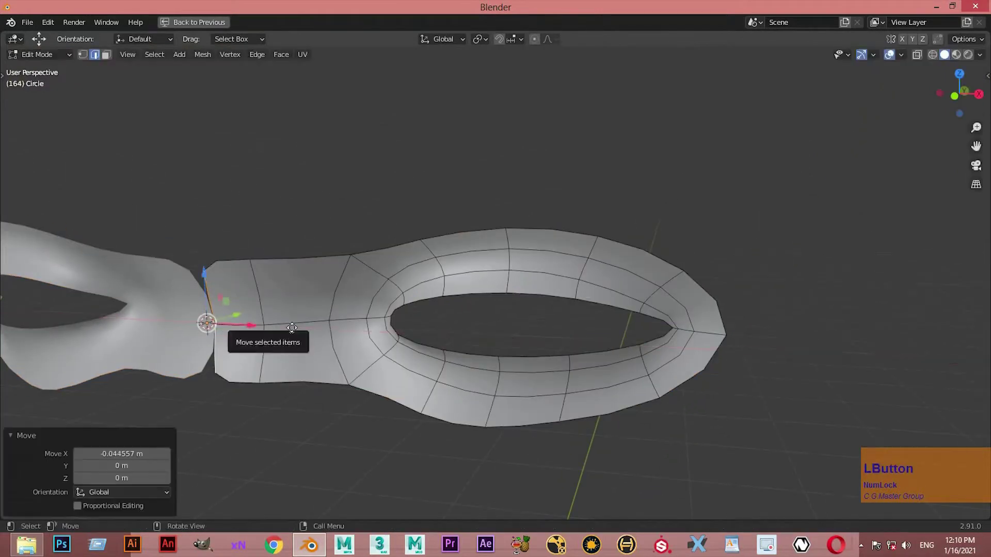
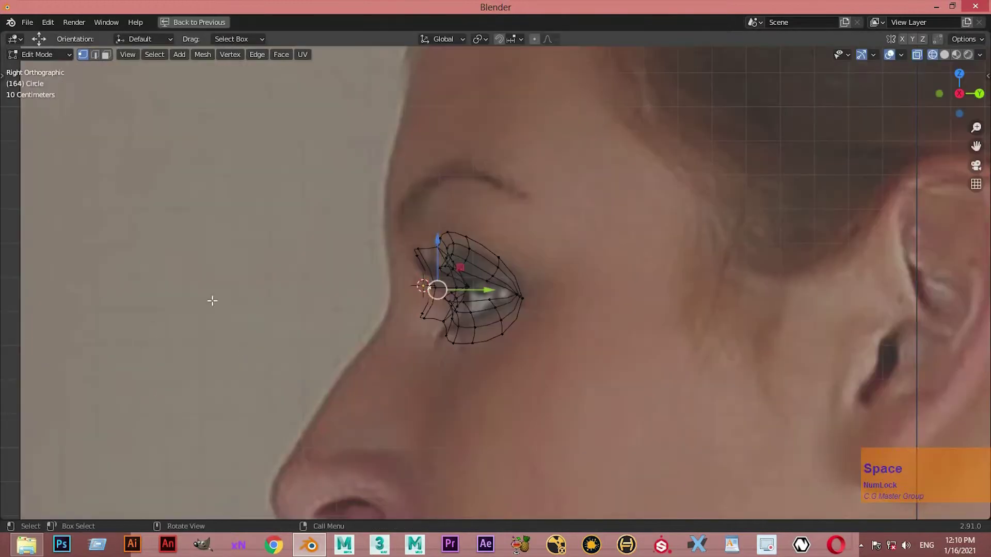
pyautogui.press('ctrl+space')
pyautogui.scroll(3)
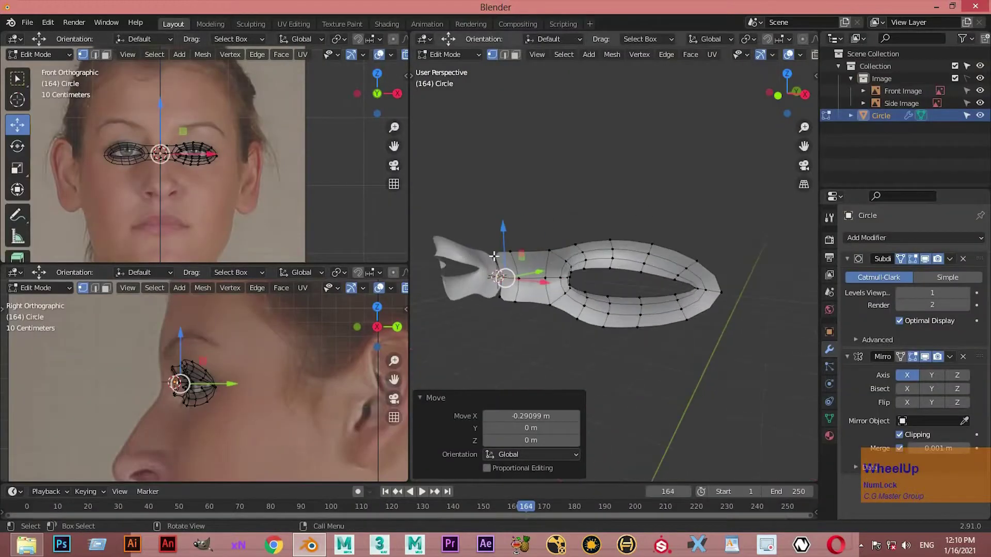
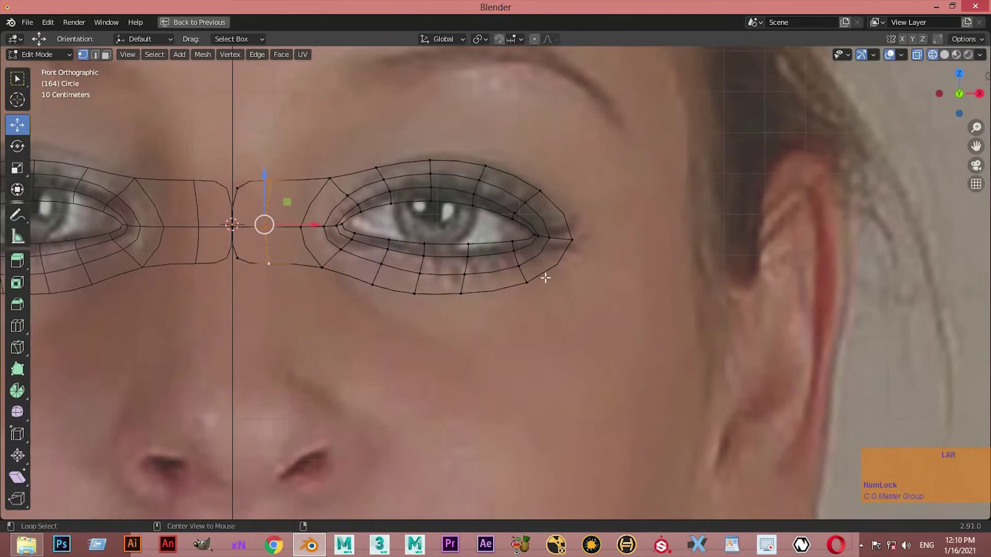
# Select the eye mesh's outer loop and extrude a new ring outward toward the brows.
pyautogui.click(469, 294)
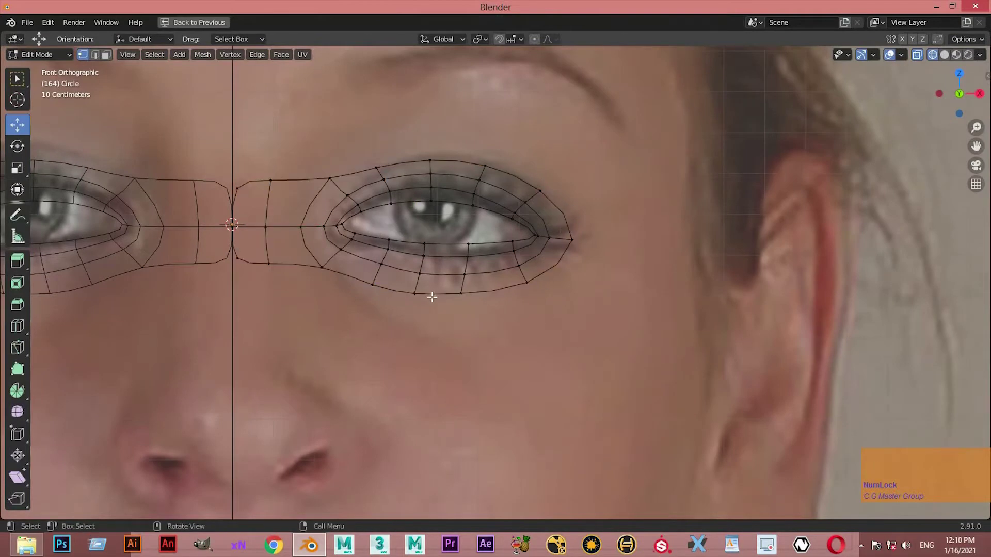
pyautogui.click(421, 292)
pyautogui.click(489, 291)
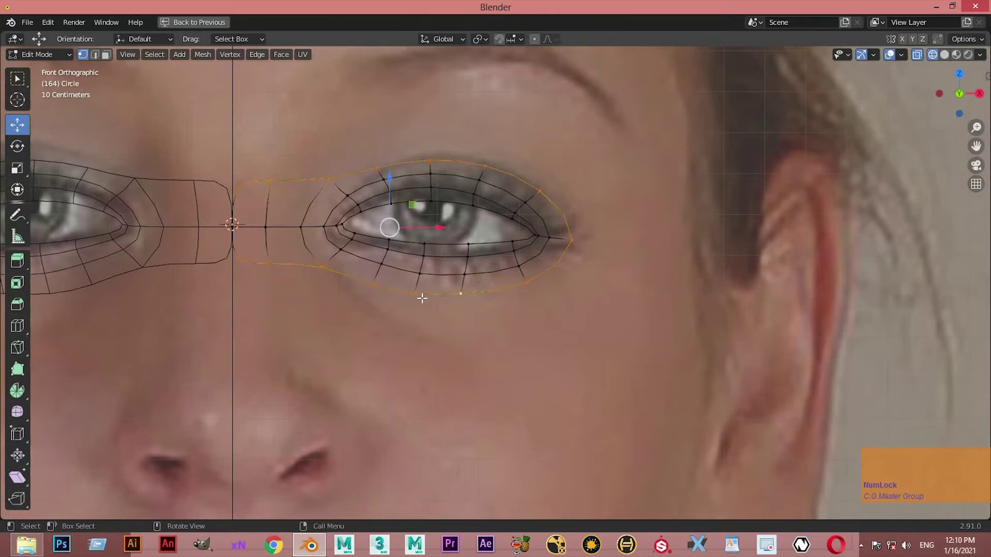
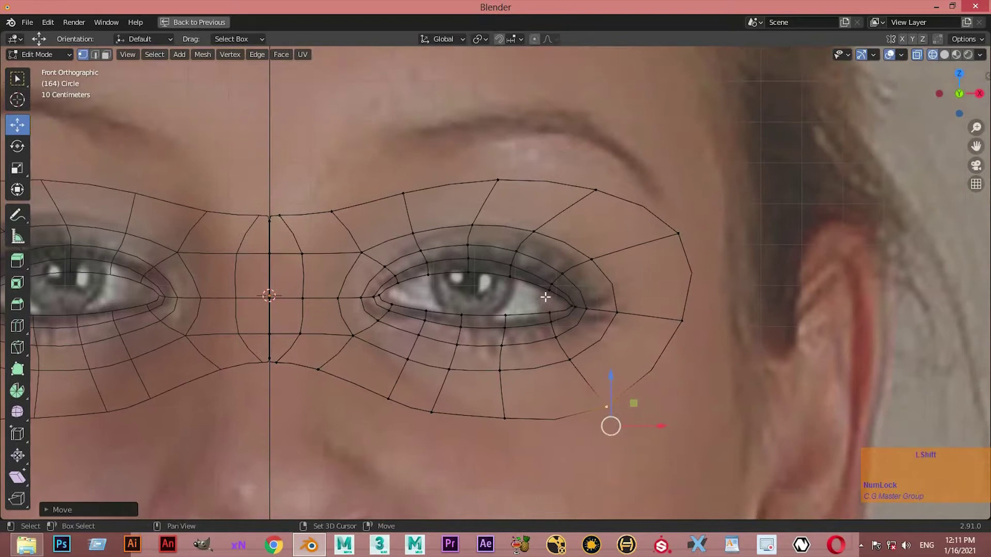
pyautogui.click(633, 241)
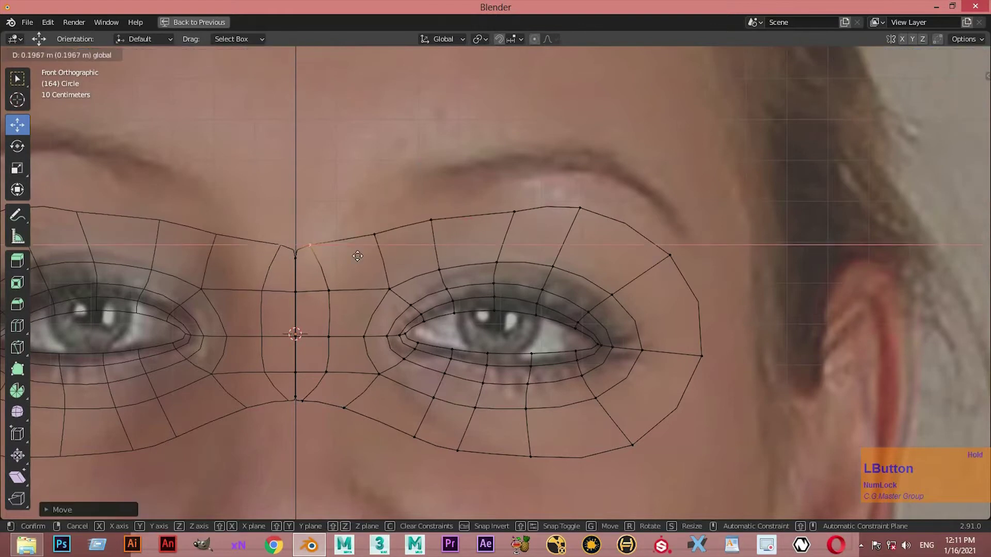
# Pull the top nose-bridge vertex onto the centre line, checking front and side views.
pyautogui.press('ctrl+space')
pyautogui.click(699, 359)
pyautogui.press('space')
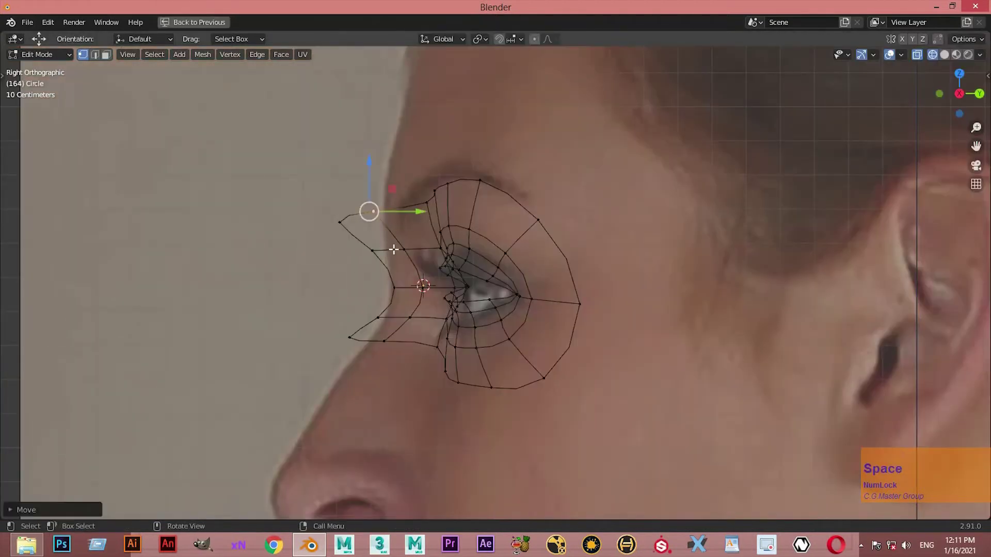
pyautogui.press('space')
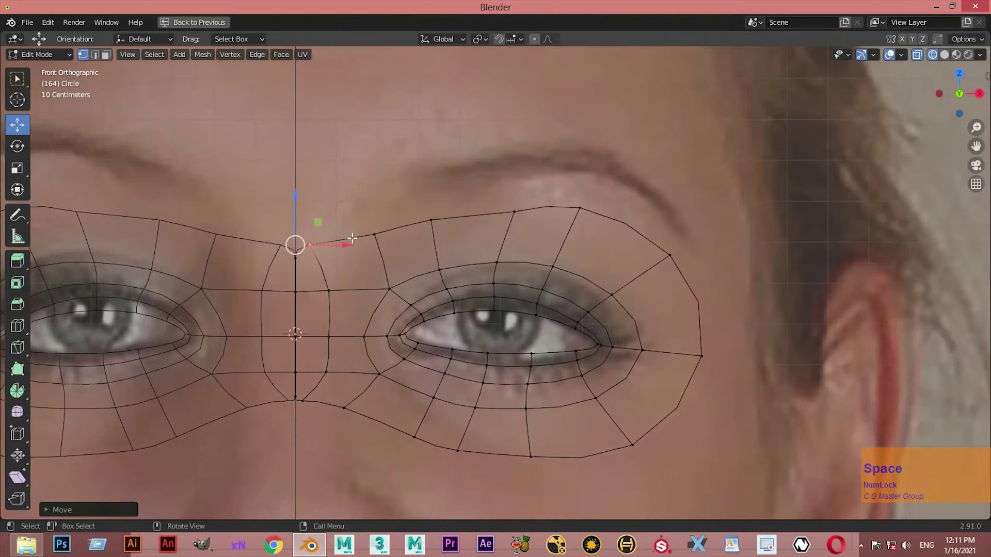
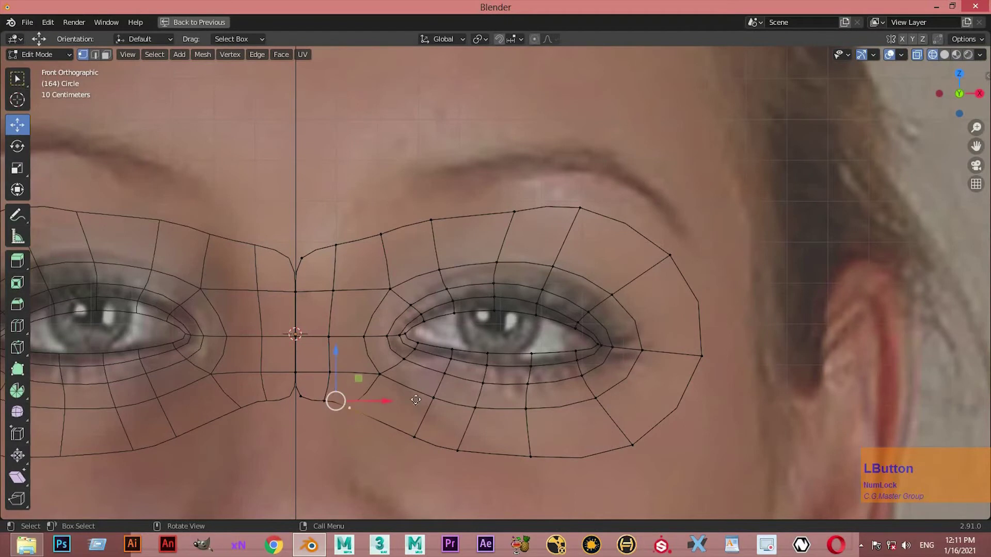
pyautogui.press('ctrl+space')
pyautogui.middleClick(582, 349)
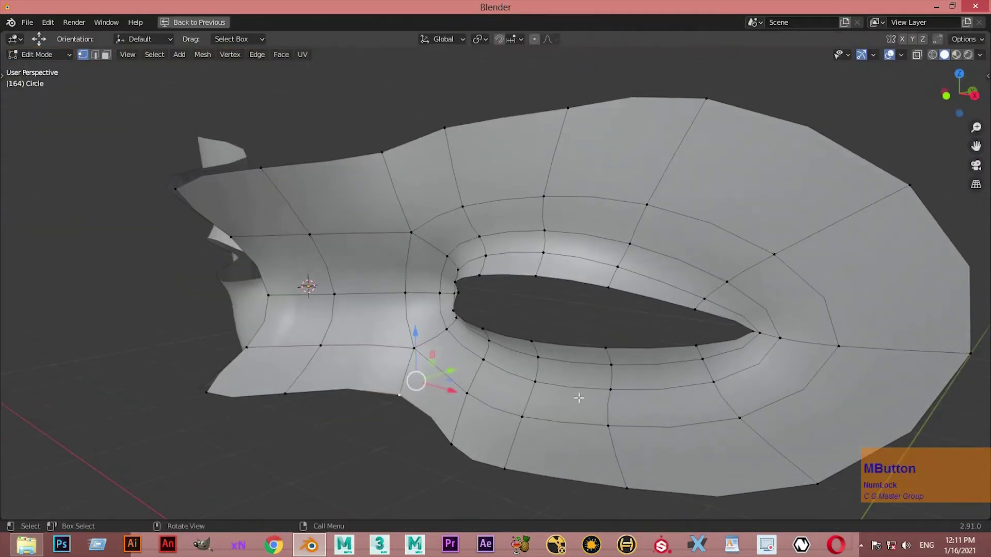
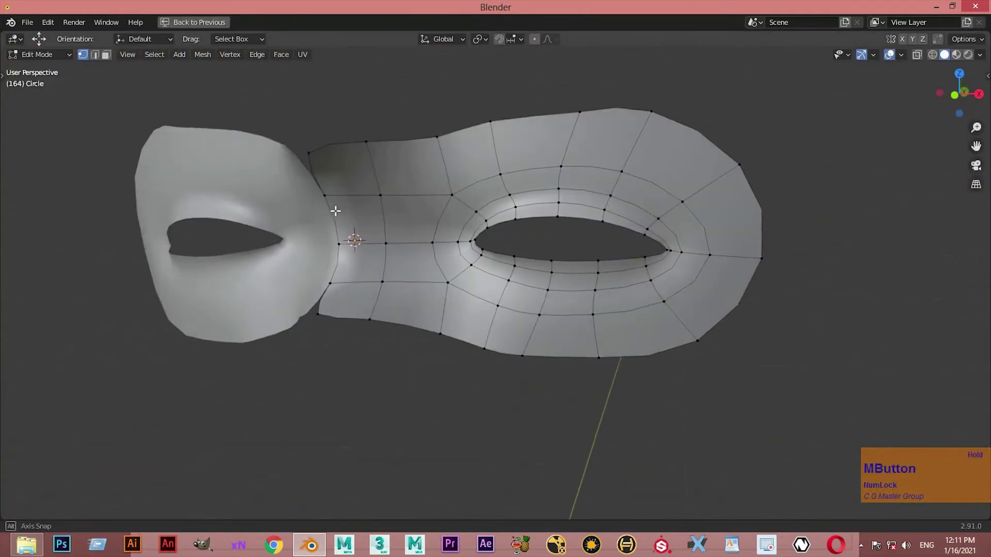
# Select the nose-bridge vertices and move them along Y to follow the face profile.
pyautogui.click(397, 283)
pyautogui.middleClick(411, 262)
pyautogui.scroll(3)
pyautogui.middleClick(447, 292)
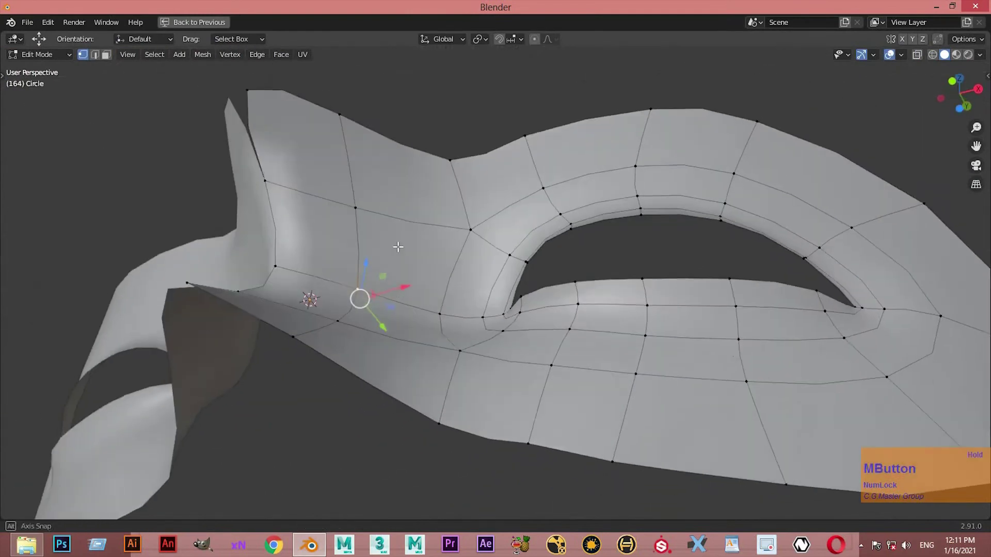